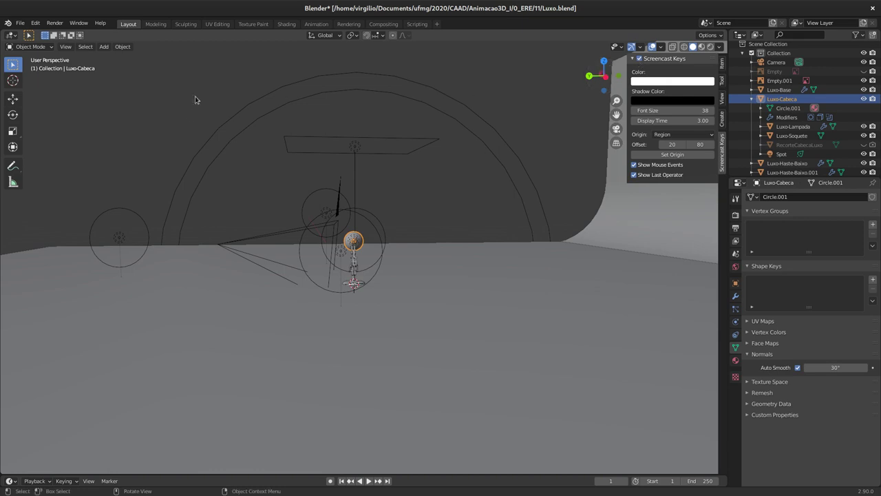
# Select the spot light and Shift-add the remaining scene lights around the lamp
pyautogui.click(330, 153)
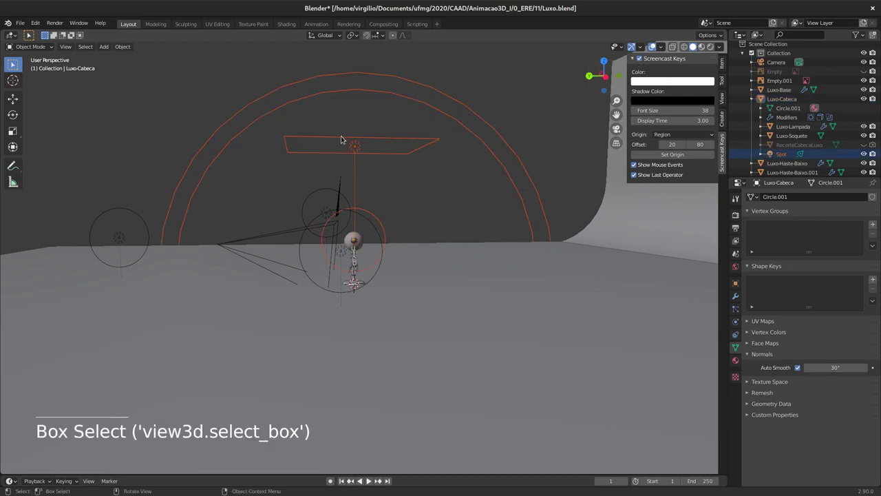
pyautogui.middleClick(278, 179)
pyautogui.click(273, 182)
pyautogui.click(126, 219)
pyautogui.middleClick(270, 190)
pyautogui.click(232, 216)
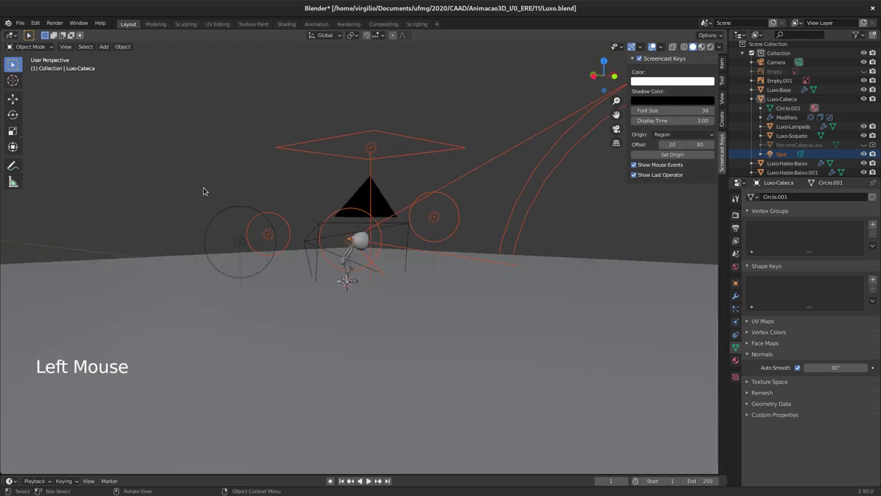
pyautogui.click(223, 204)
pyautogui.middleClick(270, 187)
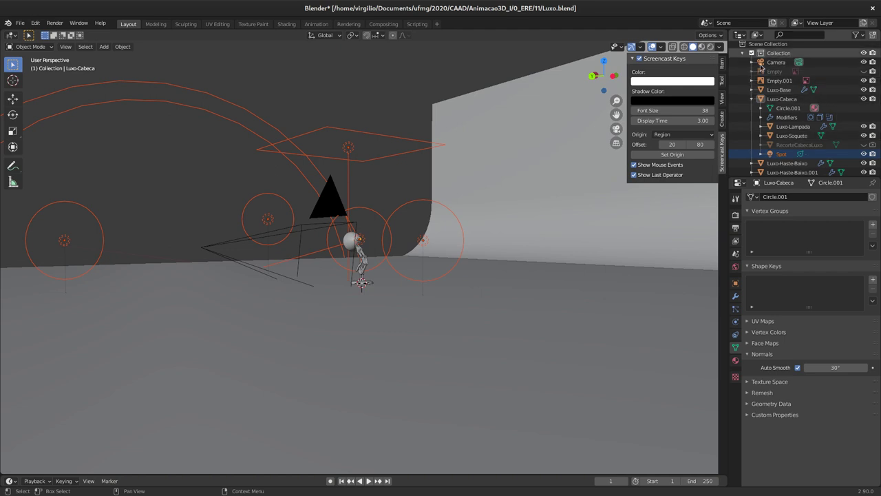
# Collapse and re-expand the collection's object list in the Outliner to check the selection
pyautogui.click(745, 58)
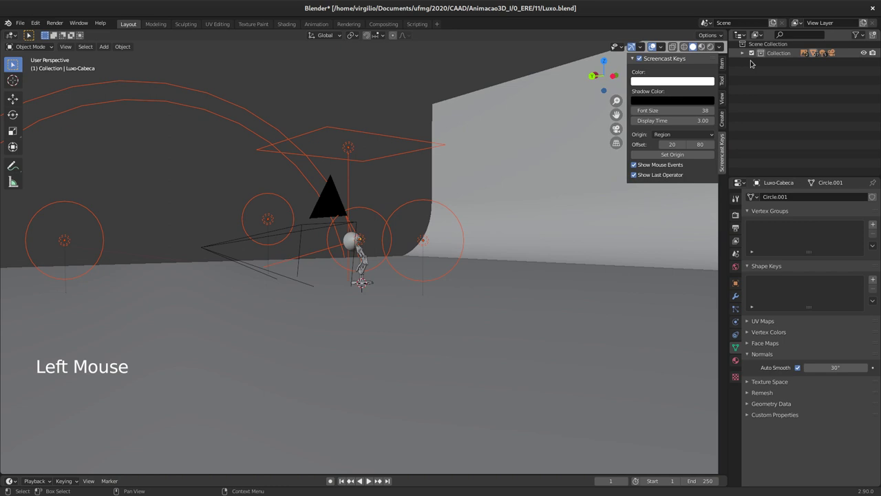
pyautogui.click(744, 59)
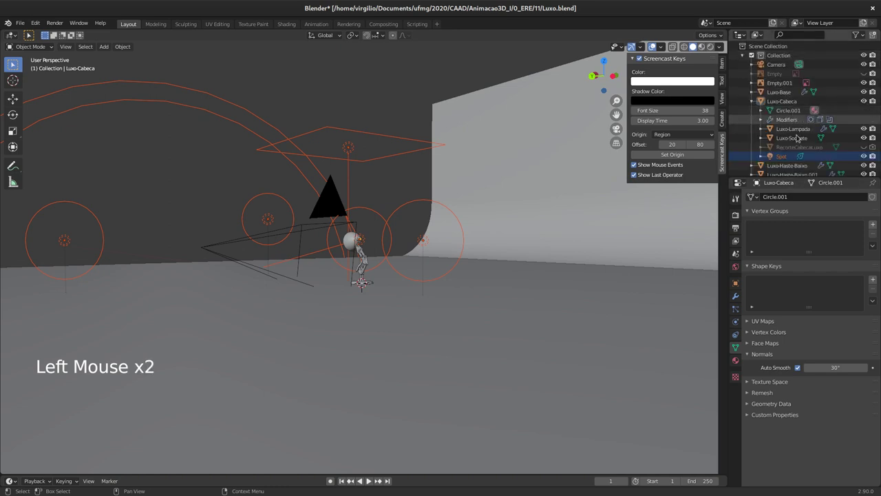
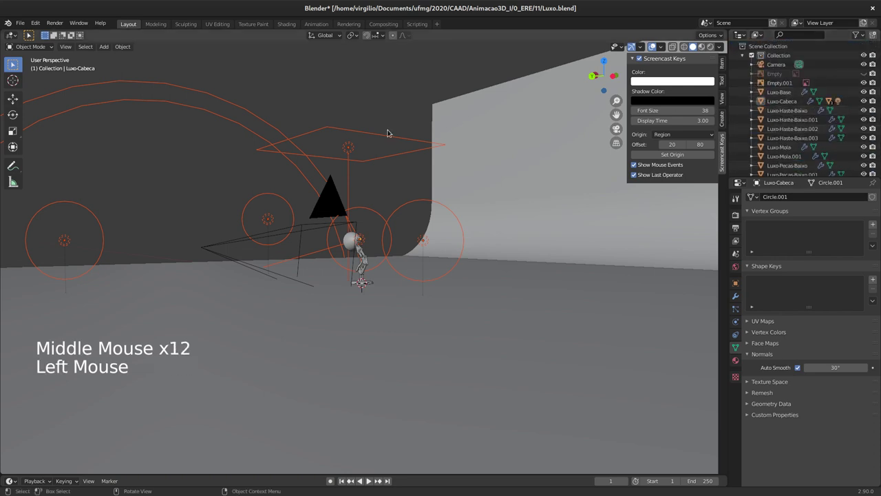
pyautogui.middleClick(303, 158)
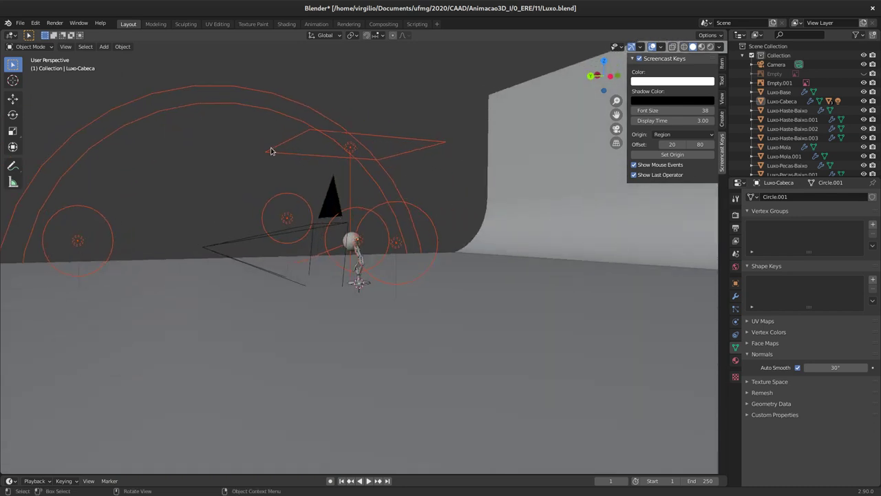
# Move the selected lights into a new collection named Luzes and tidy the Outliner
pyautogui.press('m')
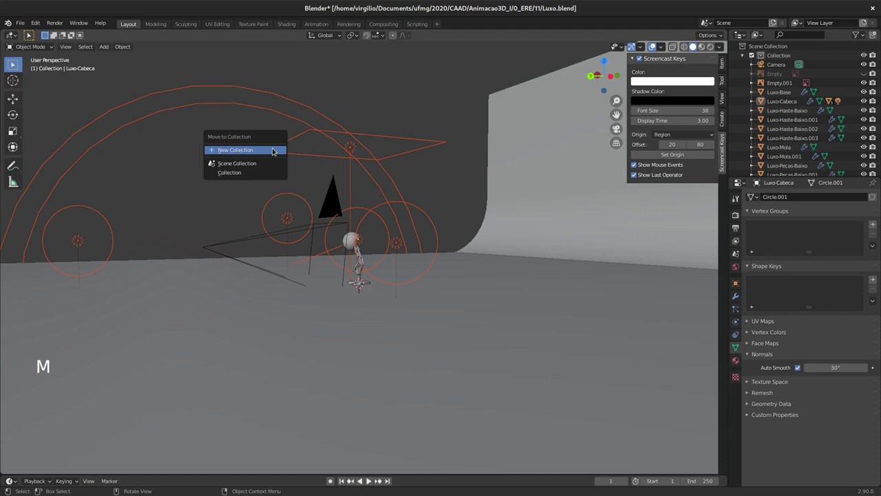
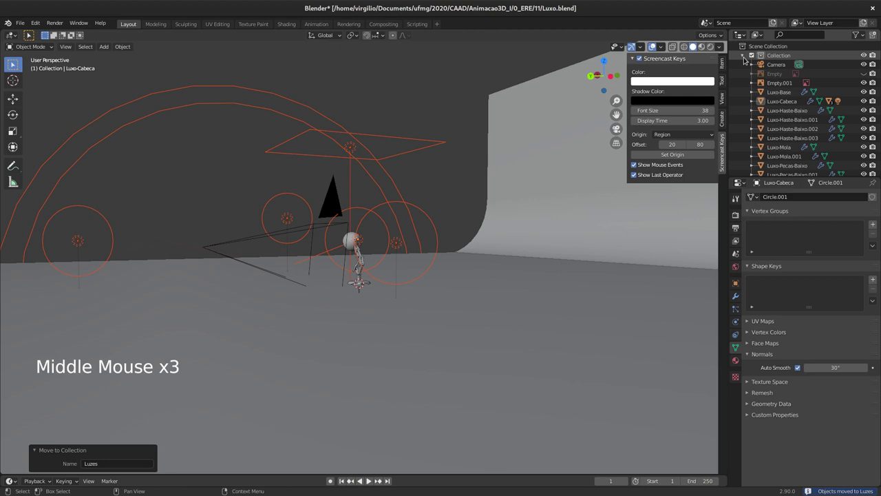
pyautogui.click(745, 59)
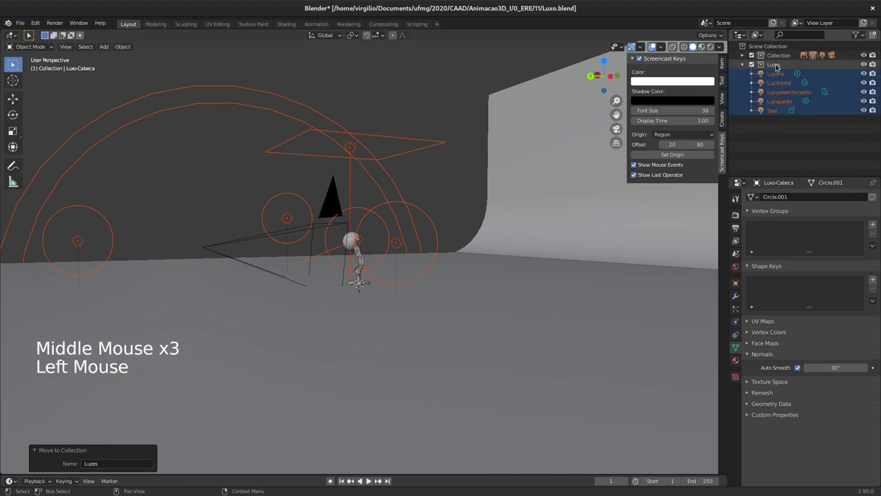
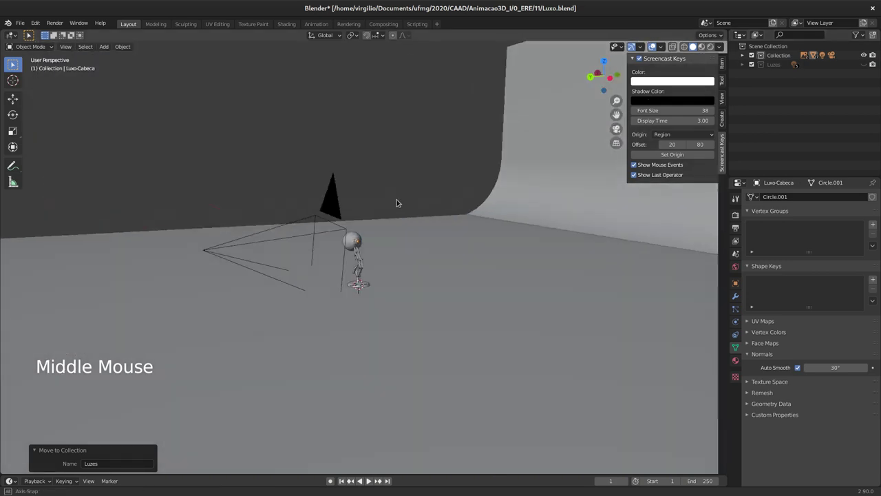
# Move the floor plane and curved backdrop into a new Cenario collection
pyautogui.click(427, 239)
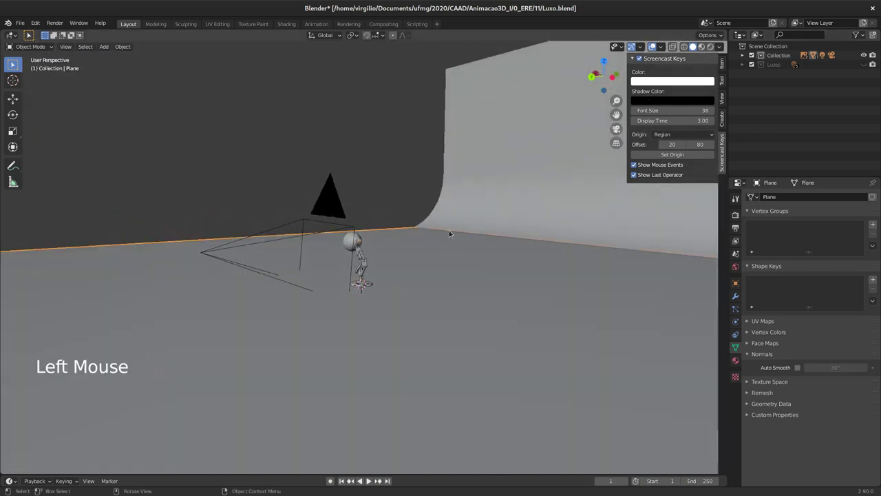
pyautogui.click(482, 201)
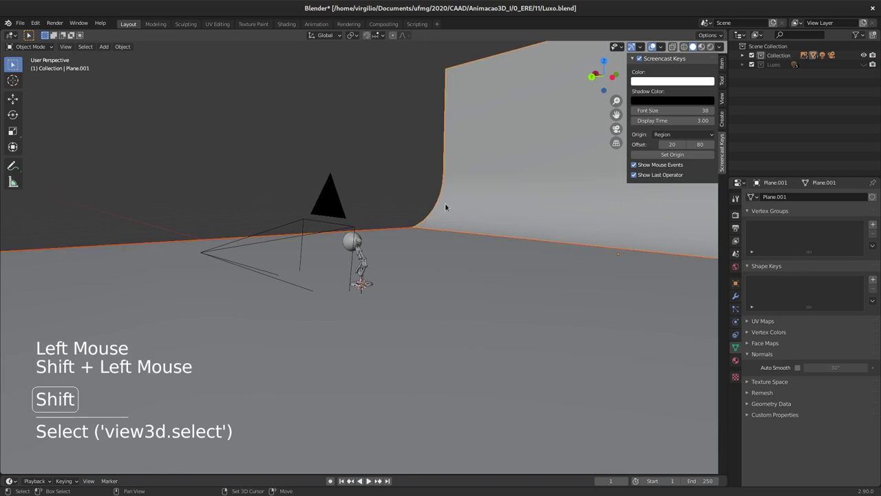
pyautogui.press('m')
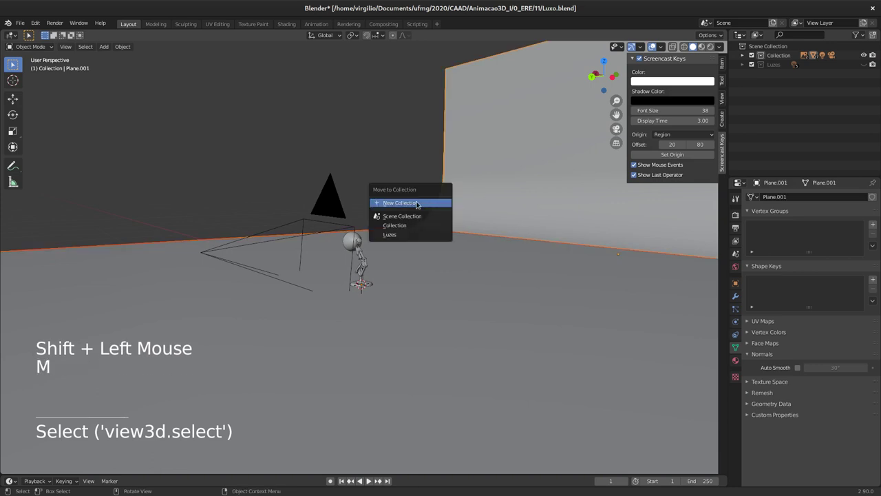
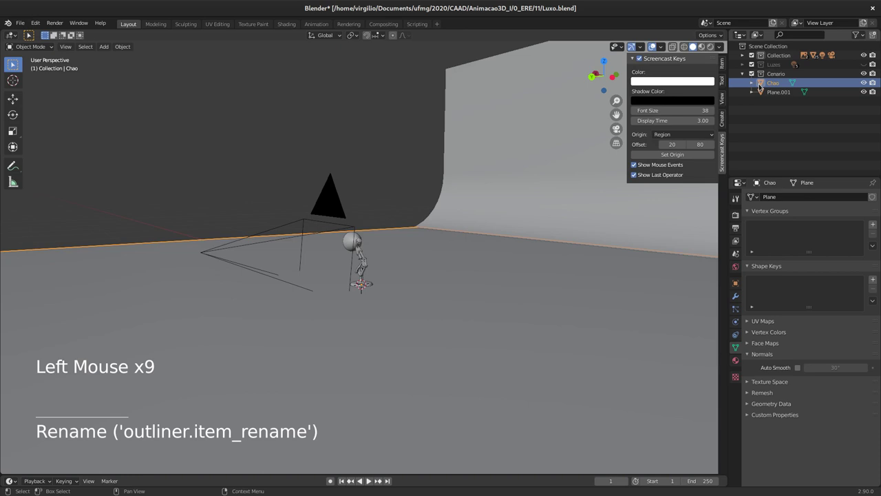
# Rename the backdrop plane to FundoInfinito, then collapse and hide the Cenario collection
pyautogui.click(514, 136)
pyautogui.doubleClick(779, 95)
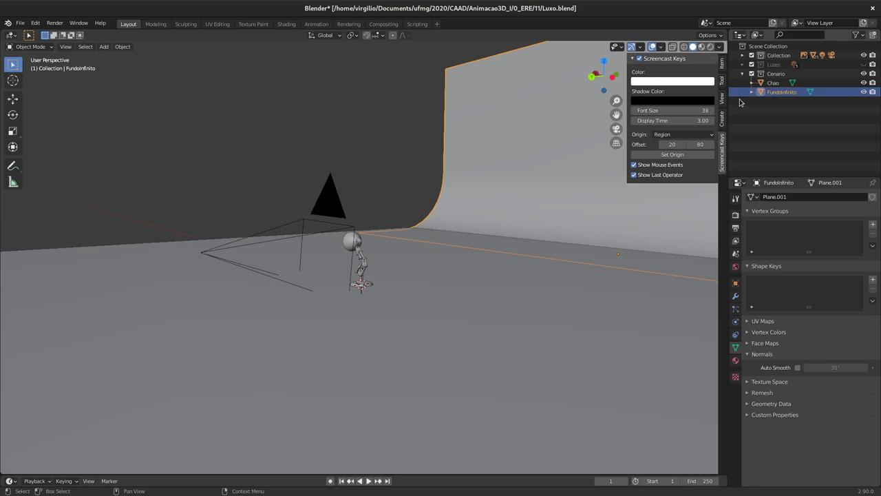
pyautogui.click(868, 75)
pyautogui.click(748, 77)
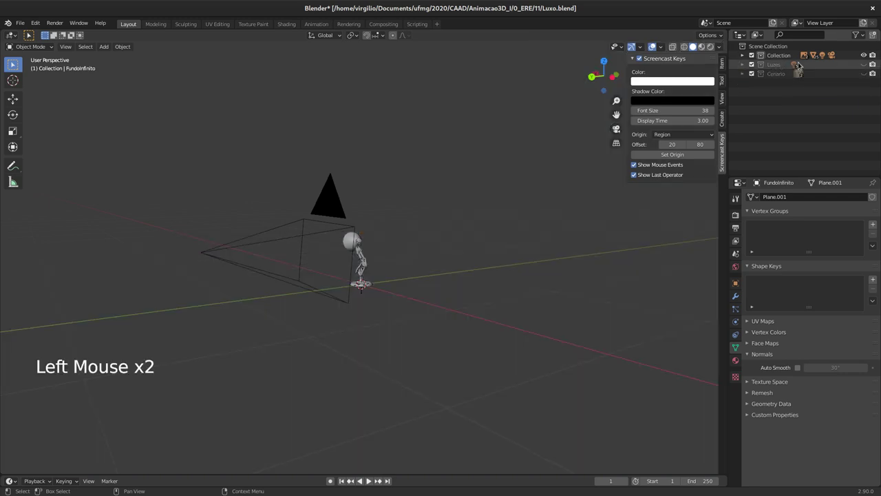
# Select the lamp parts and move them into a new Luxo collection, collapsed in the Outliner
pyautogui.middleClick(404, 238)
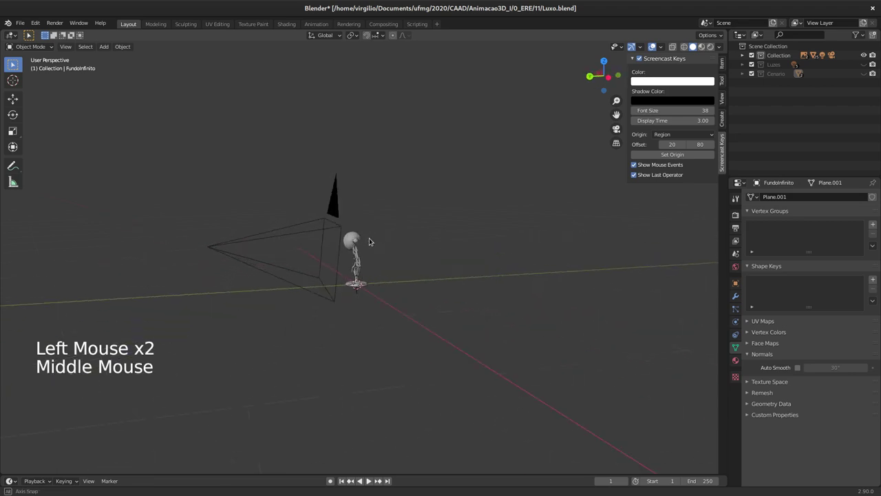
pyautogui.middleClick(374, 234)
pyautogui.middleClick(364, 201)
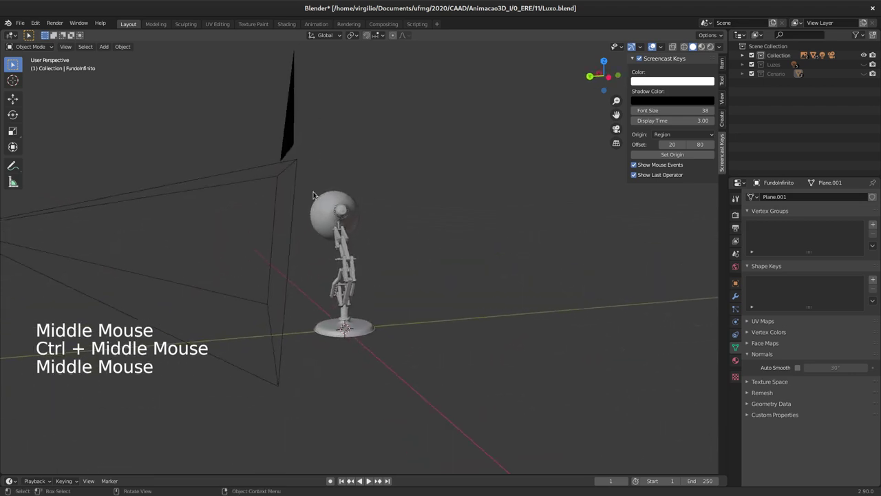
pyautogui.click(320, 195)
pyautogui.middleClick(436, 223)
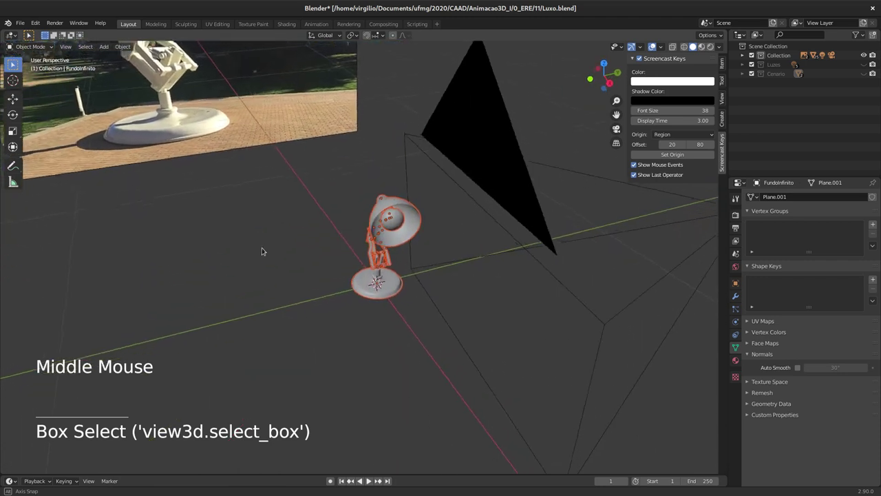
pyautogui.press('m')
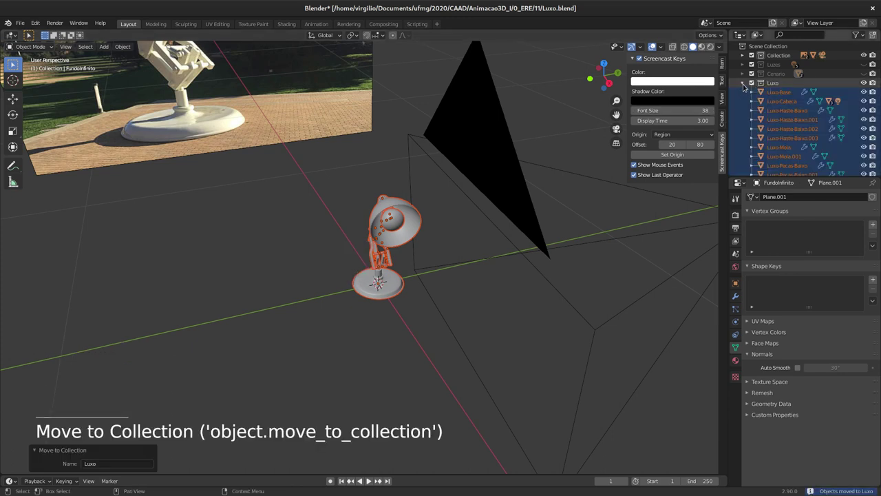
pyautogui.click(746, 84)
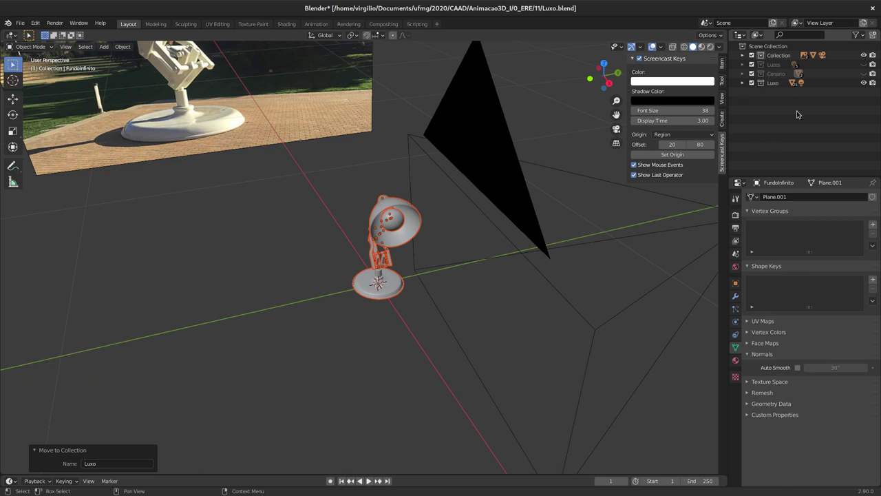
pyautogui.middleClick(312, 226)
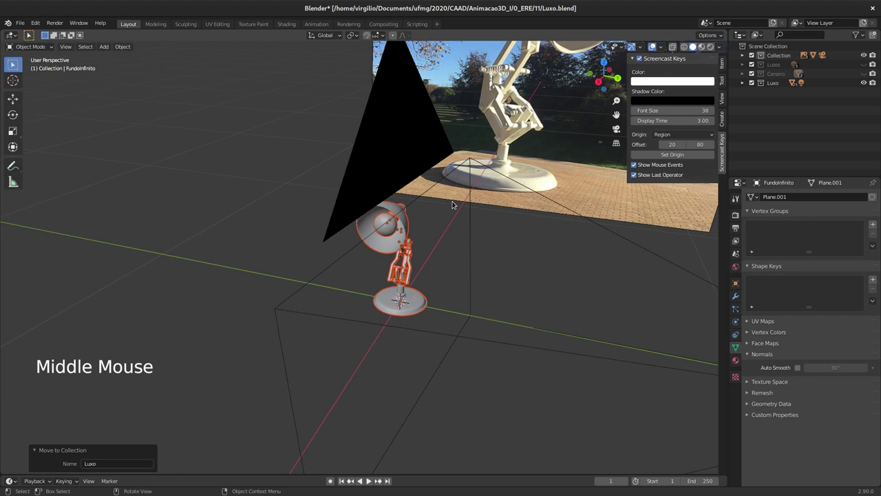
pyautogui.click(474, 207)
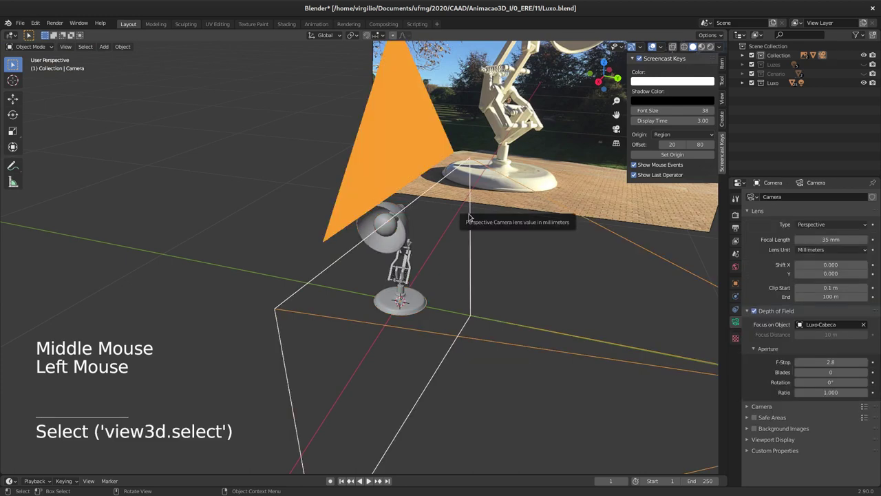
pyautogui.press('h')
pyautogui.middleClick(457, 242)
pyautogui.click(526, 207)
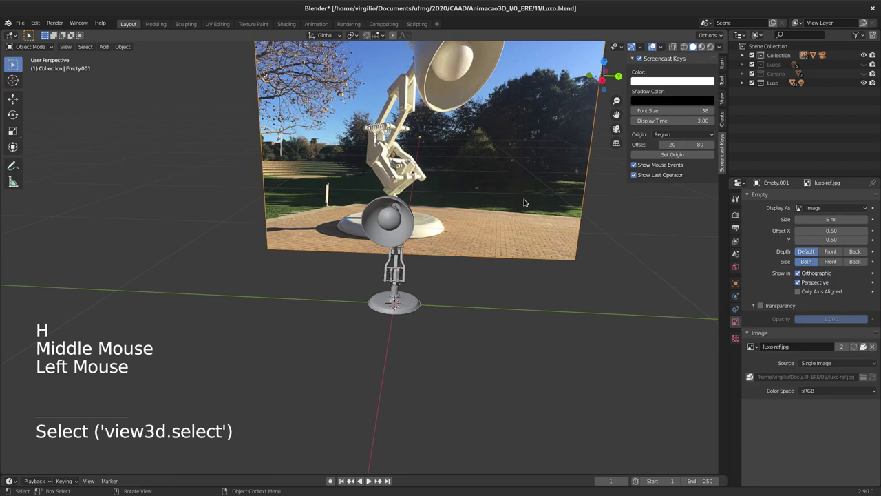
pyautogui.press('h')
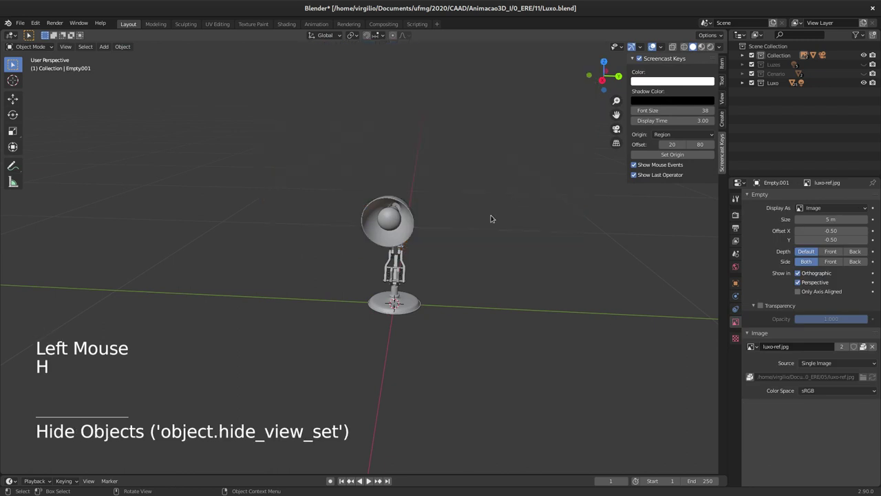
pyautogui.middleClick(493, 250)
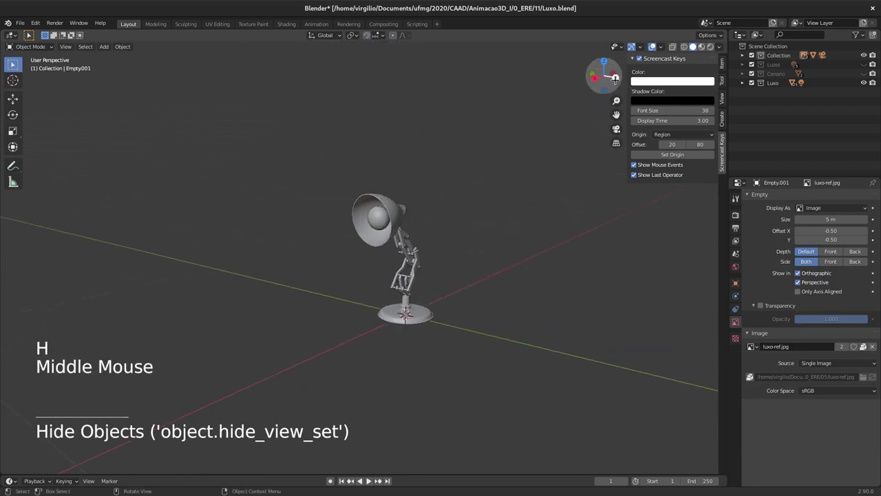
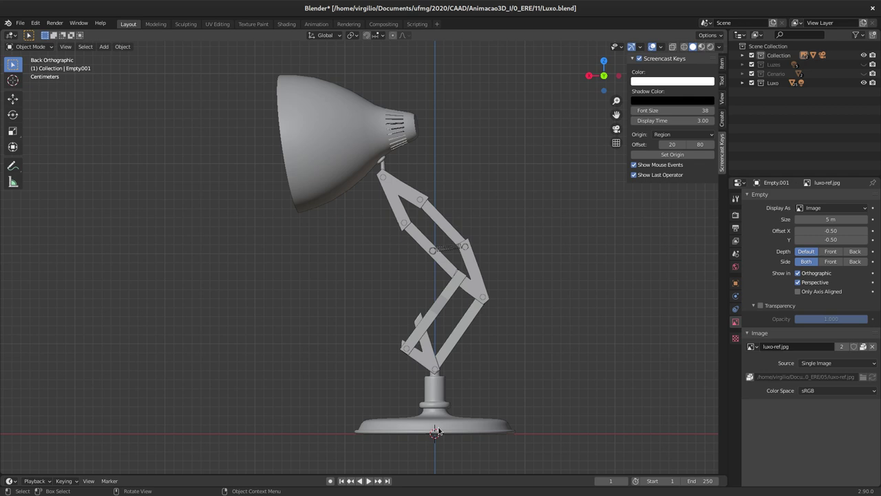
pyautogui.middleClick(486, 439)
pyautogui.middleClick(466, 405)
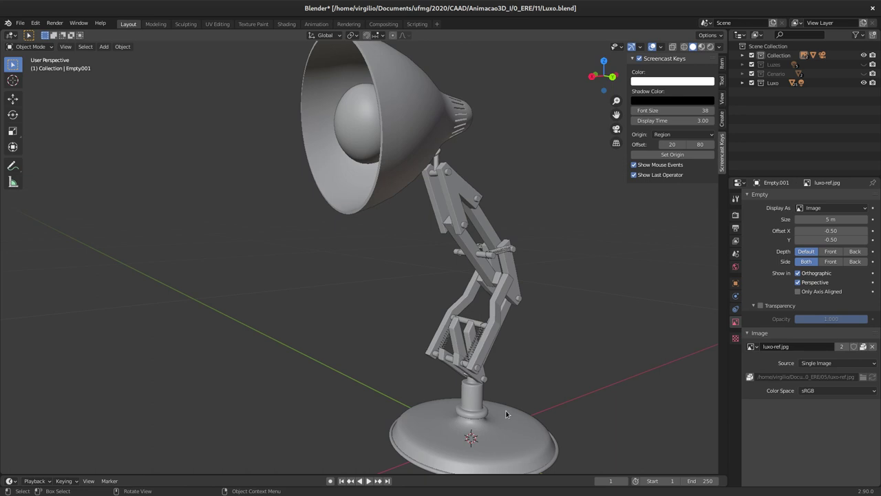
# Select Luxo-Base, snap the cursor to it and frame the base from the Back view
pyautogui.click(508, 411)
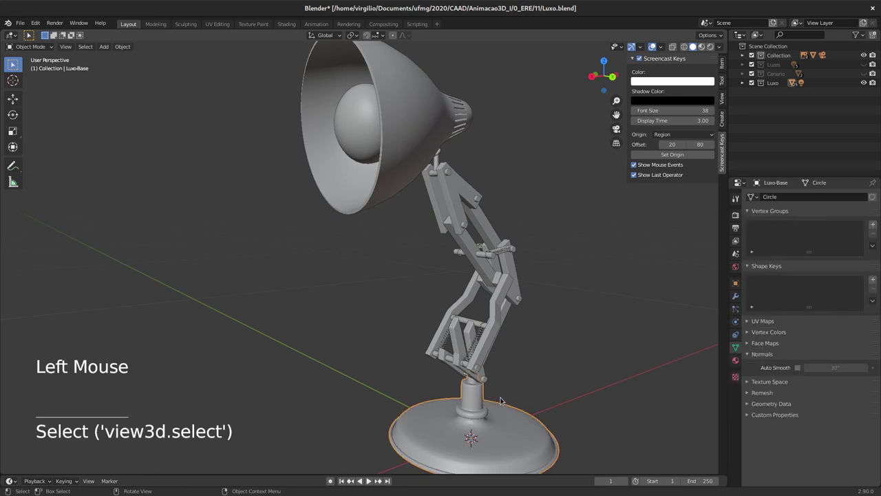
pyautogui.press('shift+s')
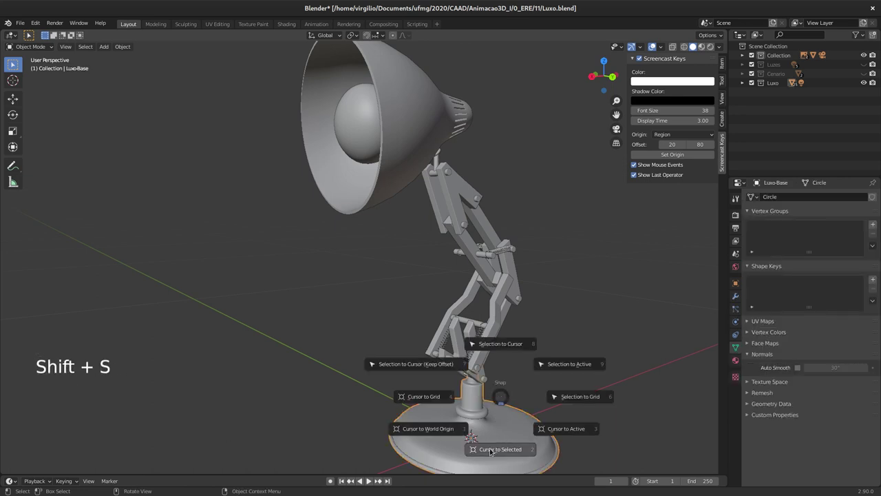
pyautogui.middleClick(485, 406)
pyautogui.middleClick(449, 327)
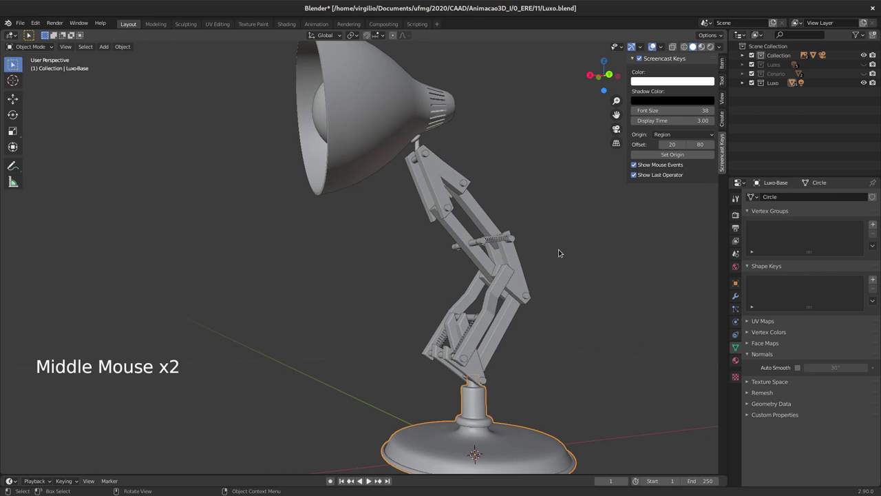
pyautogui.click(608, 72)
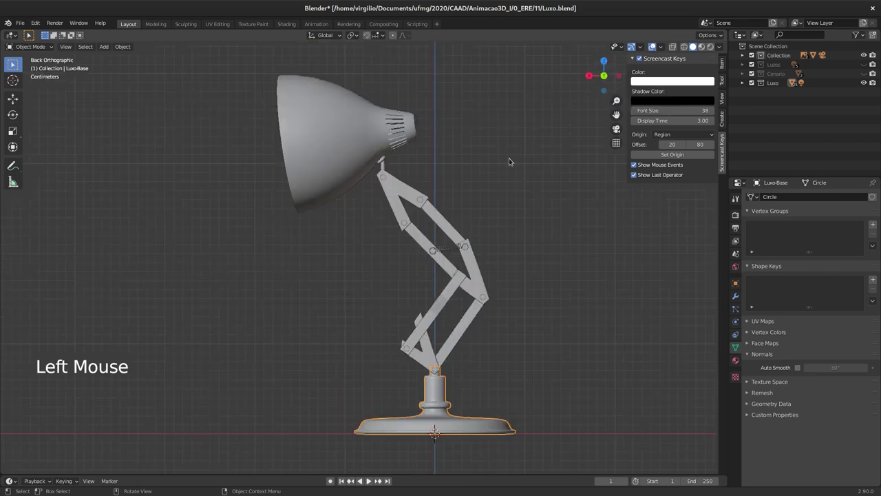
pyautogui.middleClick(509, 193)
pyautogui.middleClick(507, 202)
pyautogui.middleClick(450, 249)
pyautogui.middleClick(449, 271)
# Add a new armature with a single upright bone at the lamp base
pyautogui.press('shift+a')
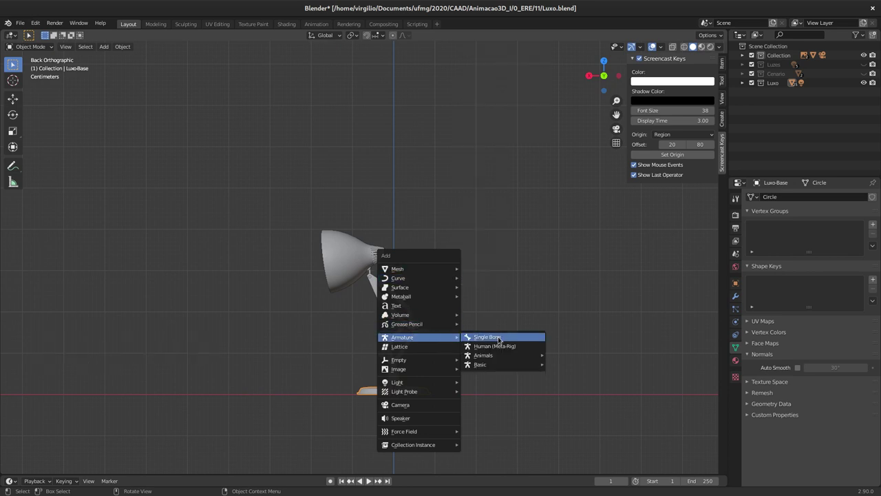
pyautogui.middleClick(439, 213)
pyautogui.middleClick(419, 237)
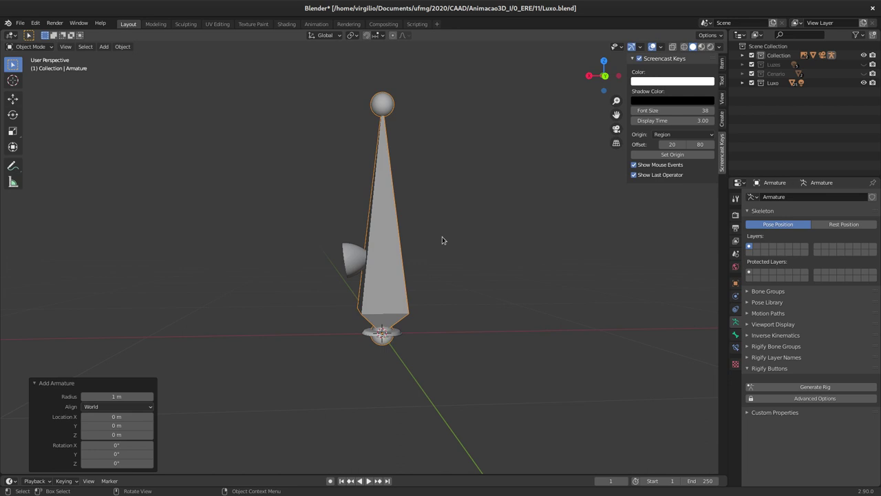
# Move the armature from the main Collection into the Luxo collection
pyautogui.middleClick(448, 220)
pyautogui.middleClick(455, 238)
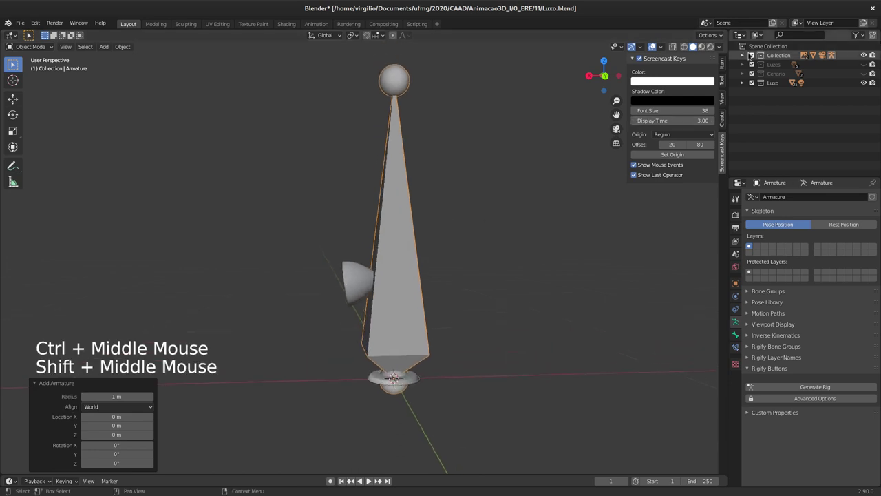
pyautogui.click(750, 58)
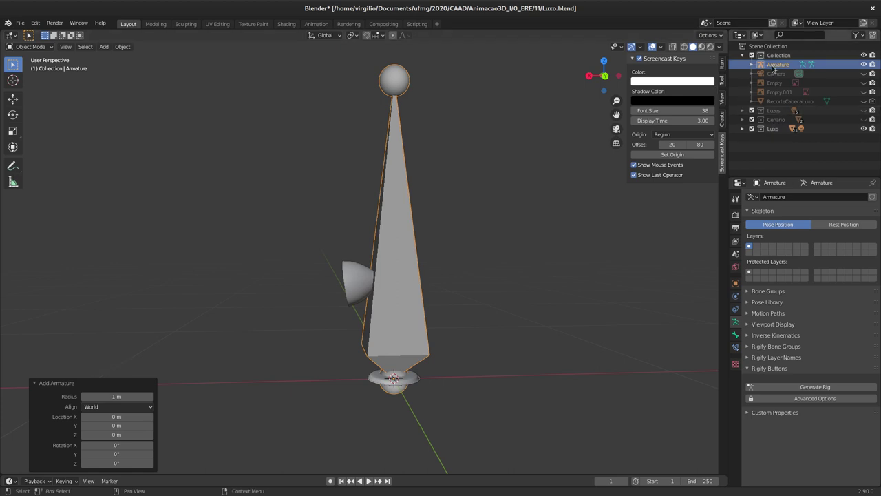
pyautogui.click(770, 66)
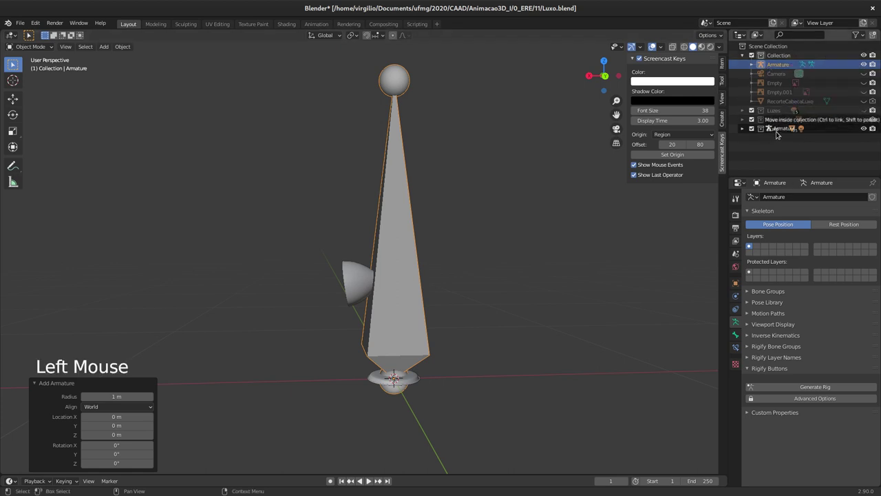
pyautogui.press('ctrl+z')
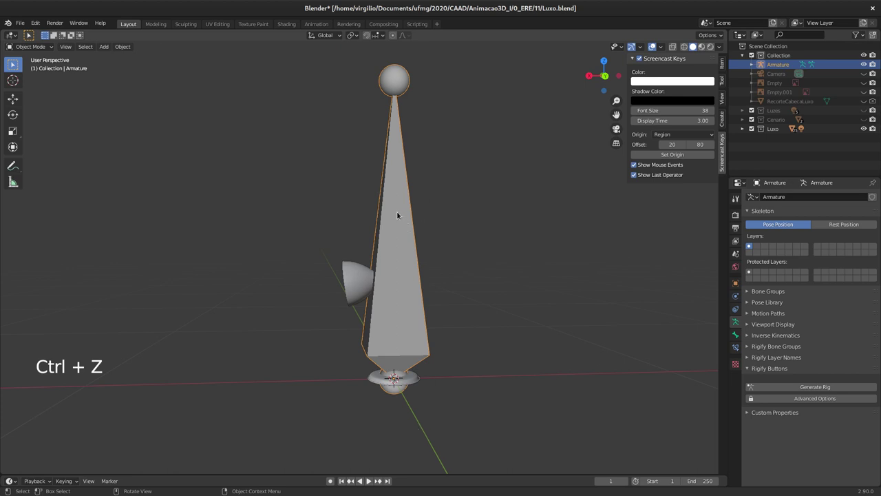
pyautogui.press('m')
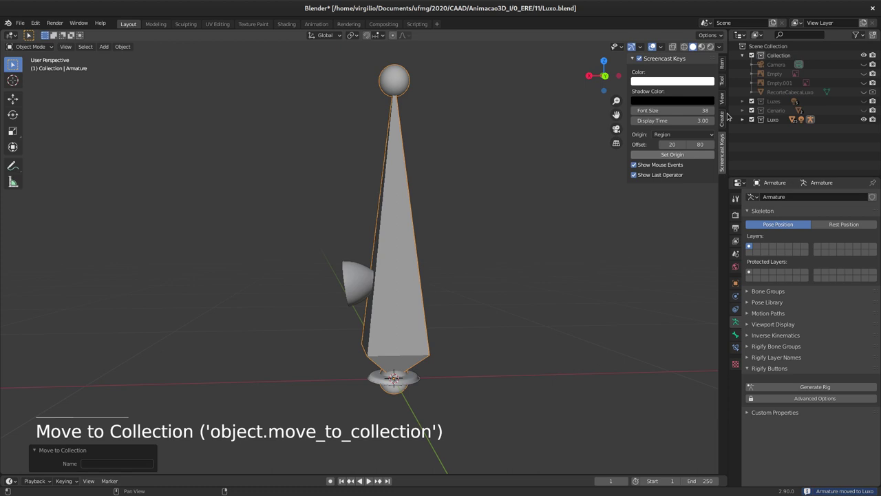
# Orbit the viewport around the new bone to inspect it against the lamp
pyautogui.middleClick(426, 253)
pyautogui.middleClick(399, 234)
pyautogui.click(397, 237)
pyautogui.middleClick(417, 241)
pyautogui.middleClick(425, 234)
pyautogui.middleClick(446, 229)
pyautogui.middleClick(445, 229)
pyautogui.middleClick(427, 229)
pyautogui.middleClick(436, 226)
pyautogui.middleClick(449, 249)
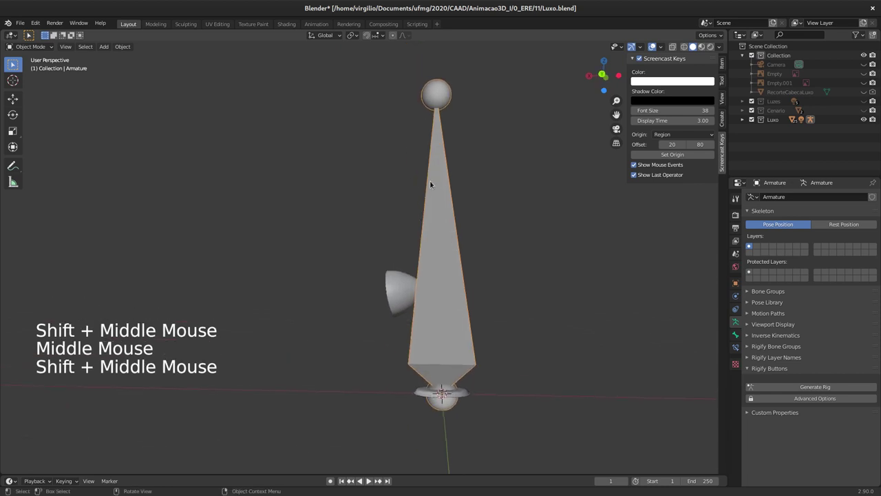
pyautogui.middleClick(443, 228)
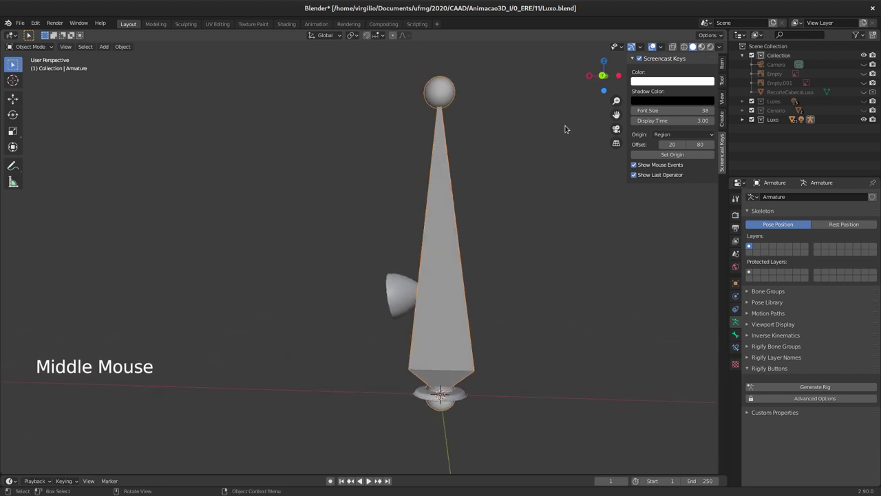
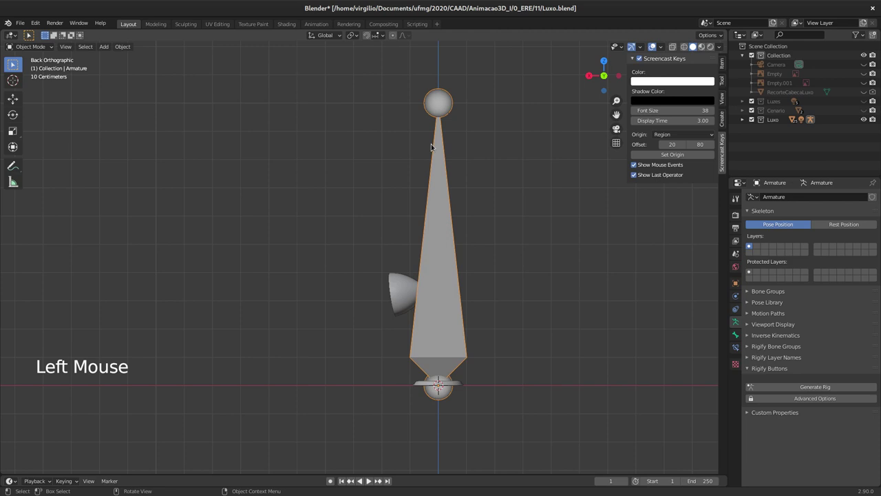
# Enter Edit Mode on the armature and move the bone tip straight up along Z
pyautogui.press('Tab')
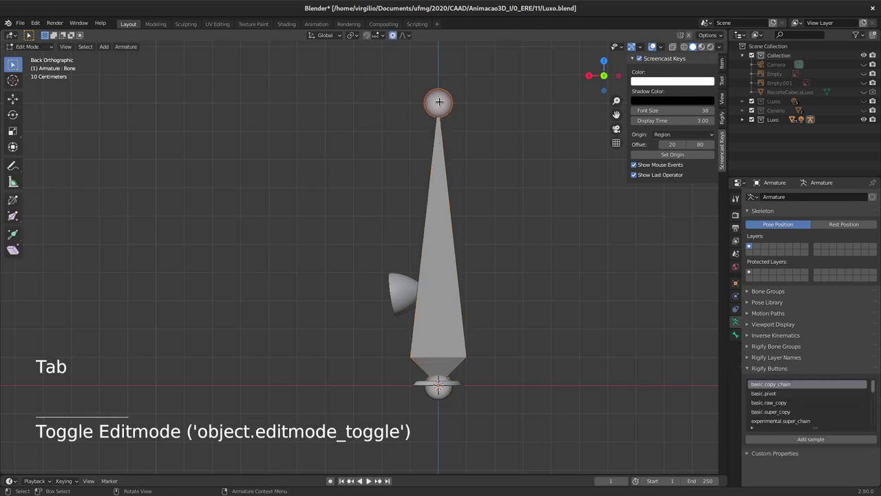
pyautogui.press('g')
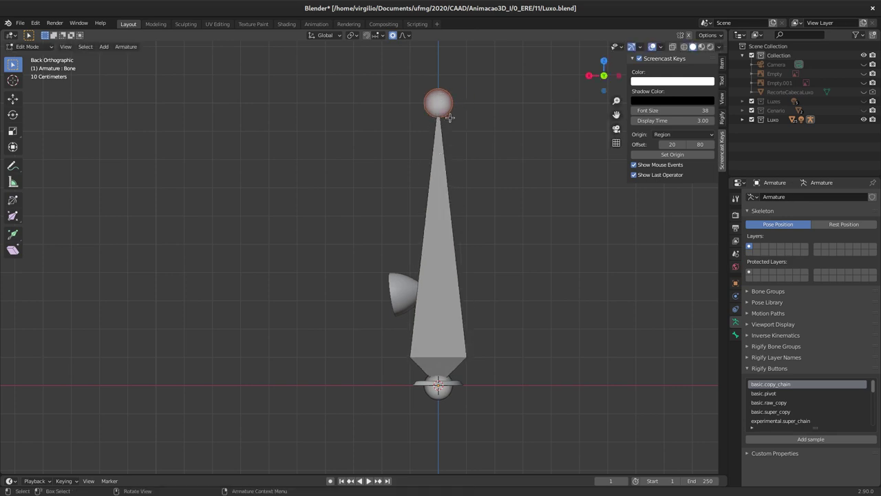
pyautogui.press('g')
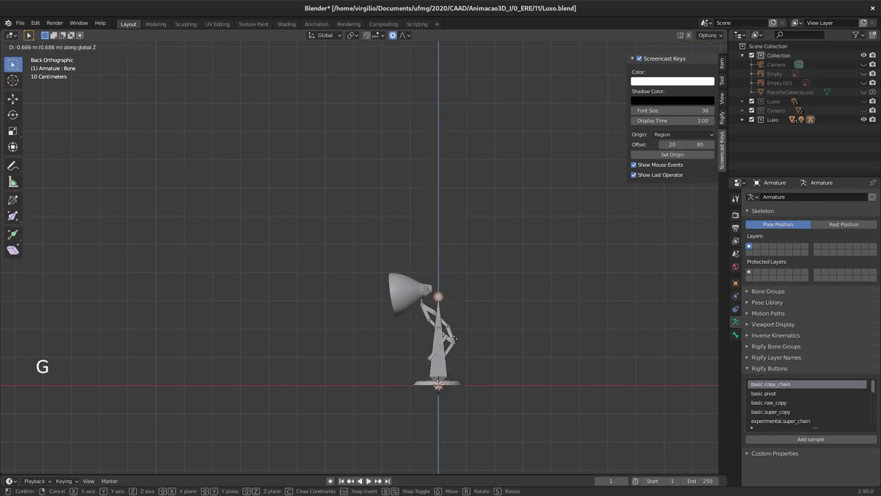
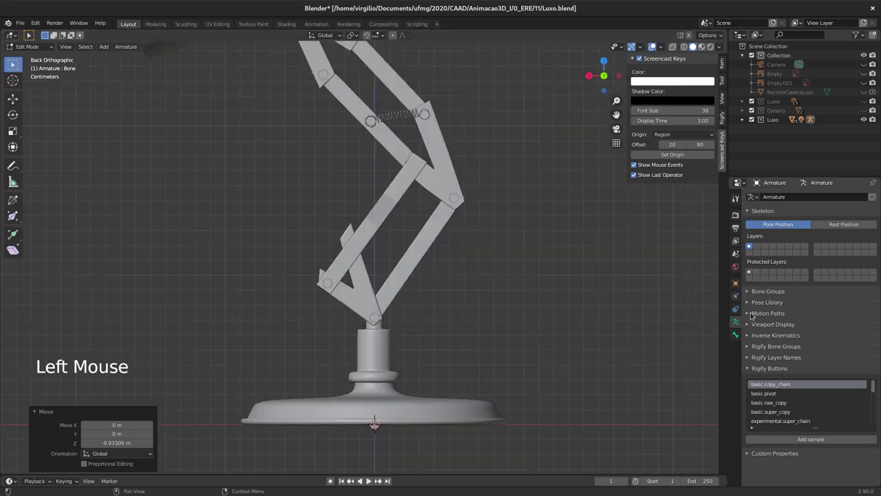
# Expand the armature's Viewport Display settings to enable drawing bones In Front
pyautogui.click(752, 332)
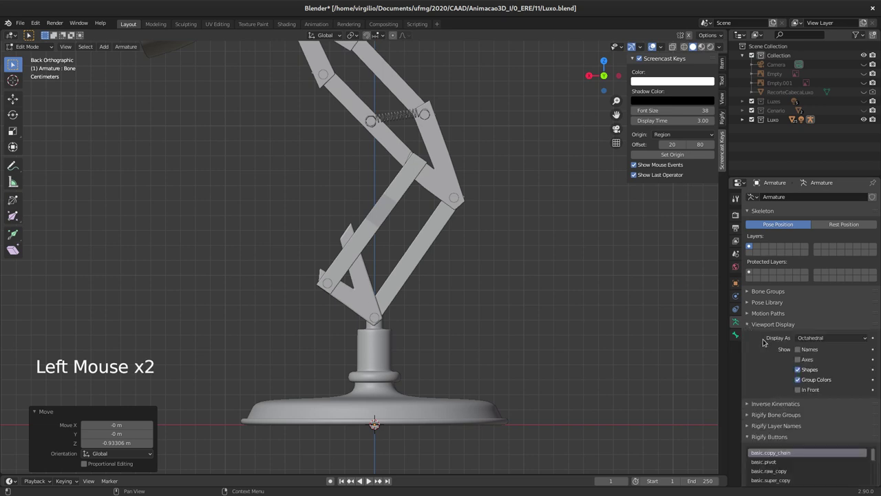
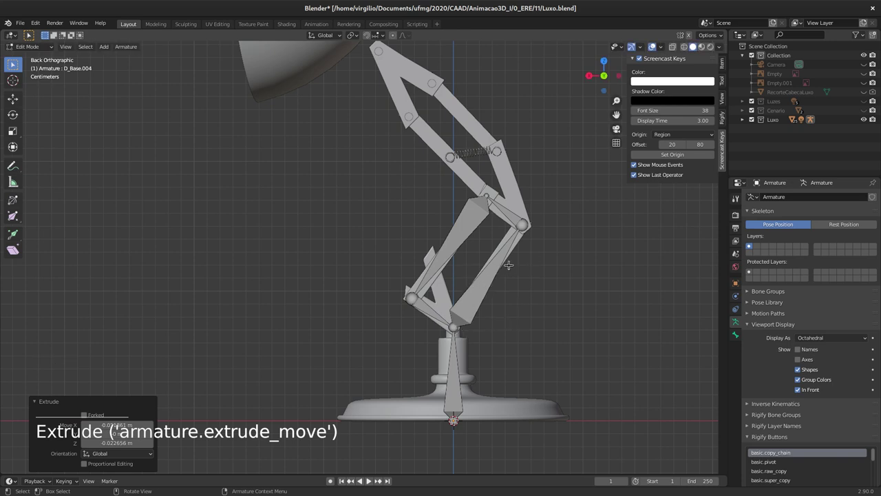
# Leave Edit Mode, rotate the lower arm bone D_Base.001 to test movement, and frame the lamp head
pyautogui.press('Tab')
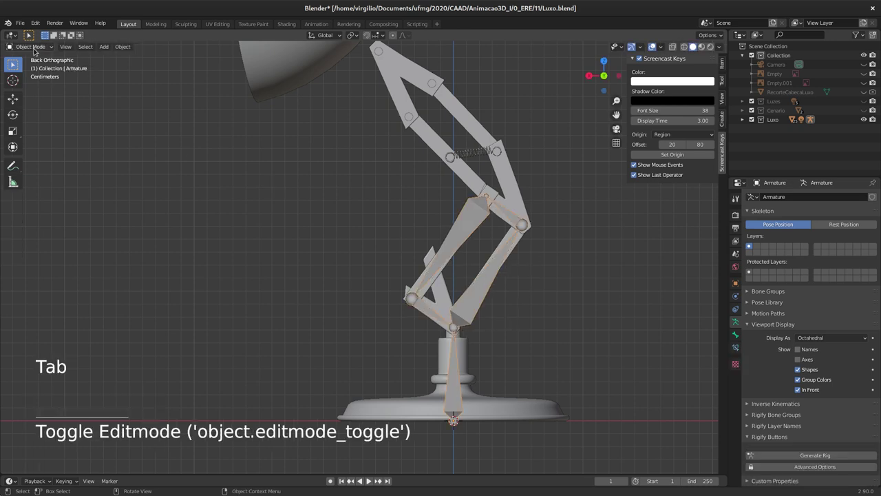
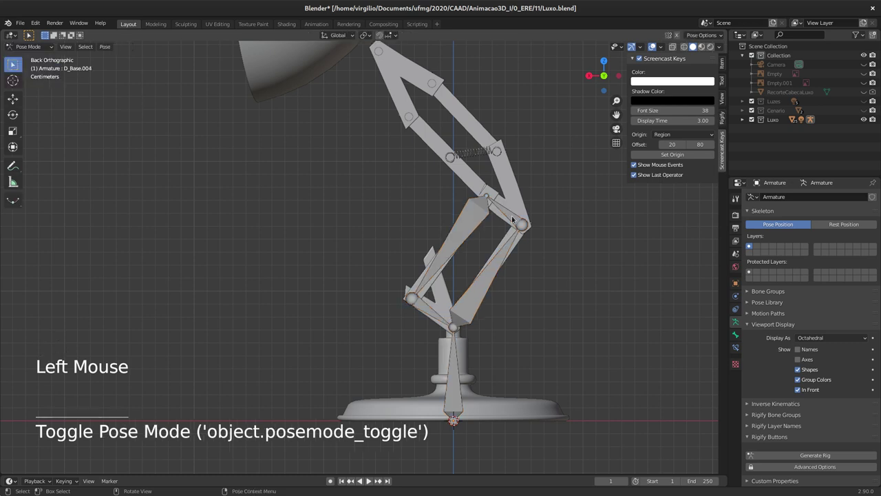
pyautogui.click(495, 274)
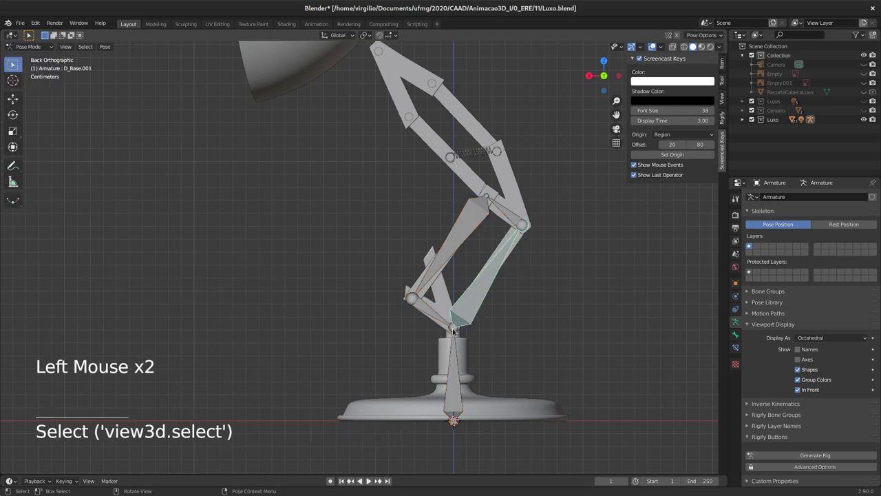
pyautogui.press('r')
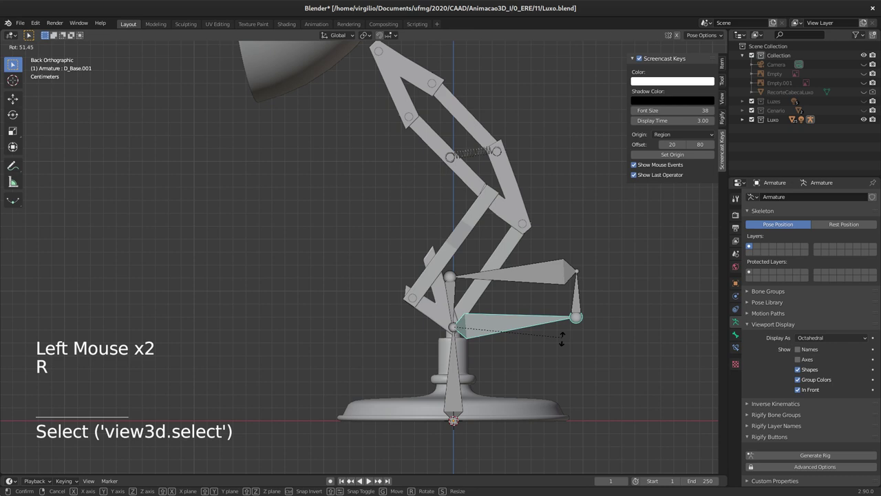
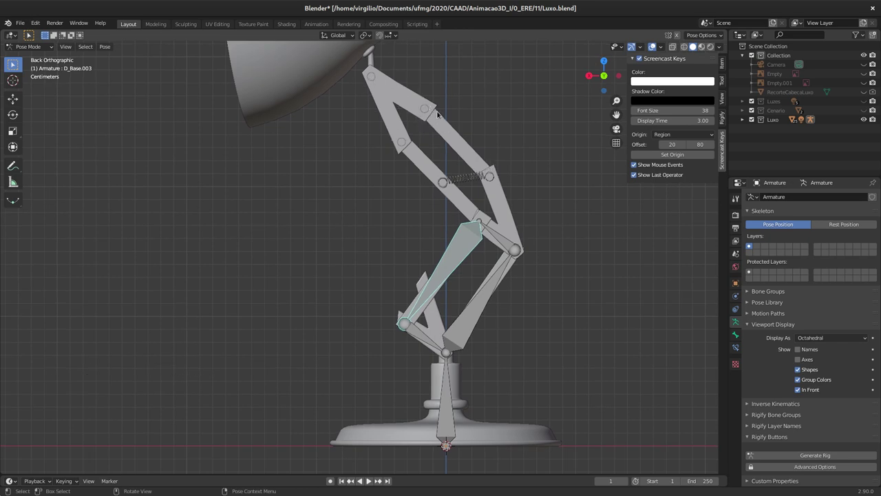
pyautogui.middleClick(453, 167)
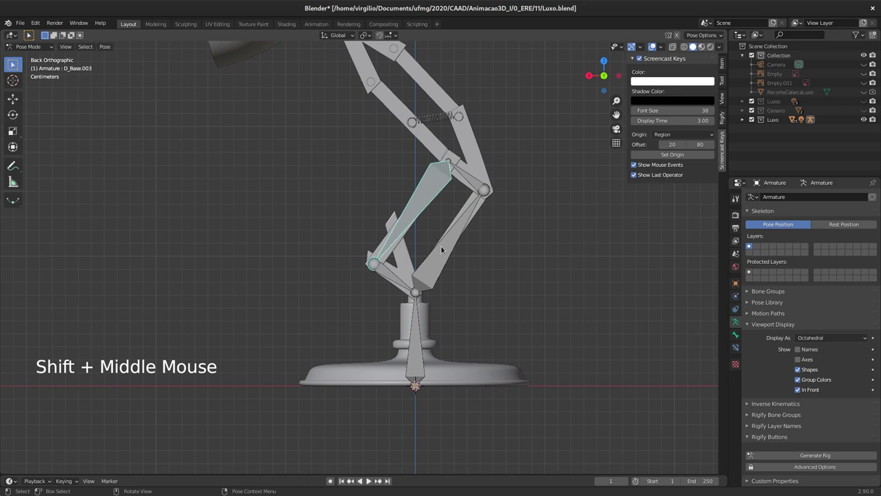
pyautogui.middleClick(443, 232)
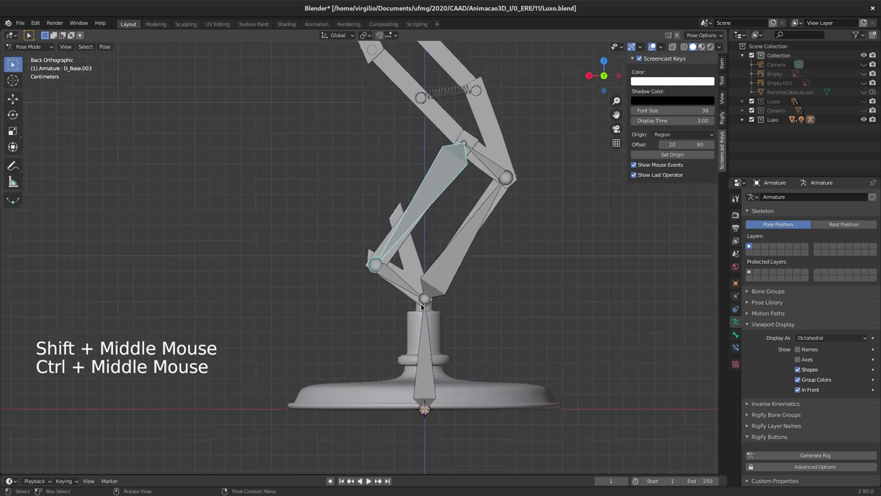
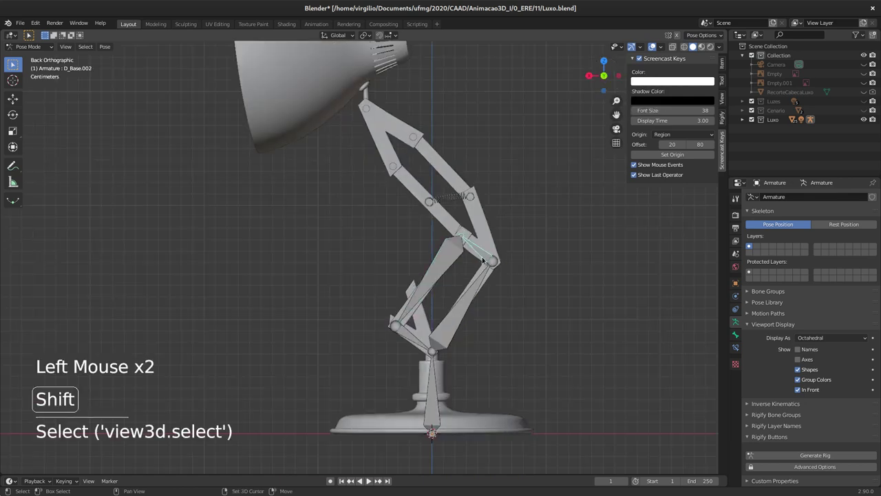
# Return the armature to bone editing
pyautogui.press('shift+d')
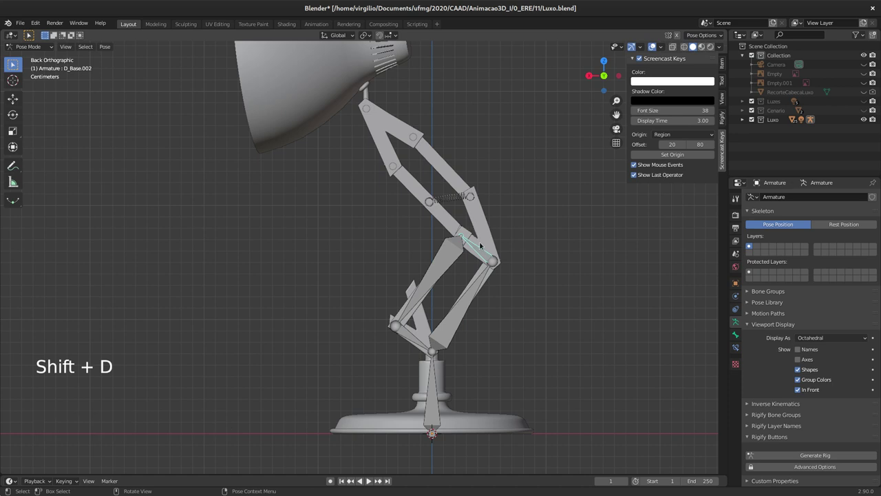
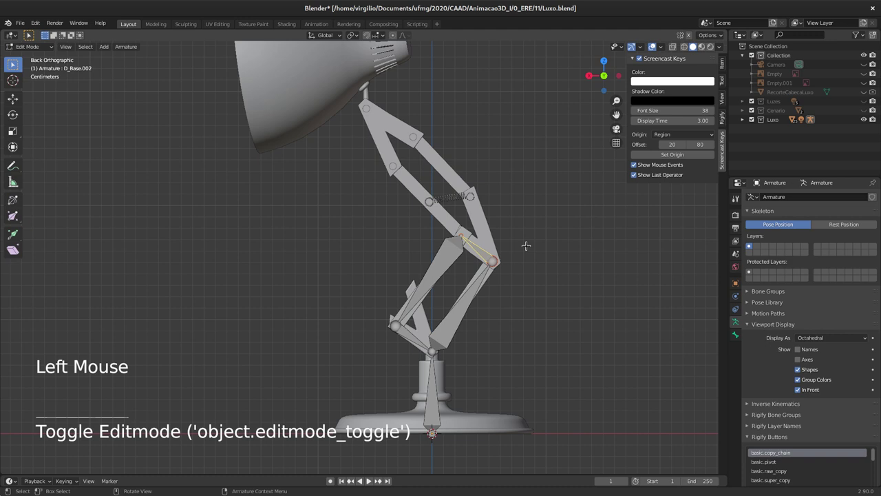
# Extrude new bones along the upper arm rods and up to the joint under the lamp head
pyautogui.press('shift+d')
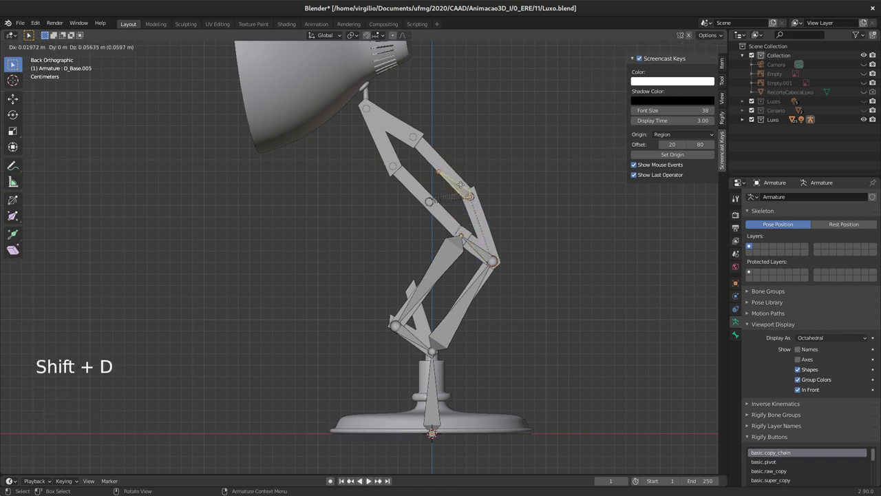
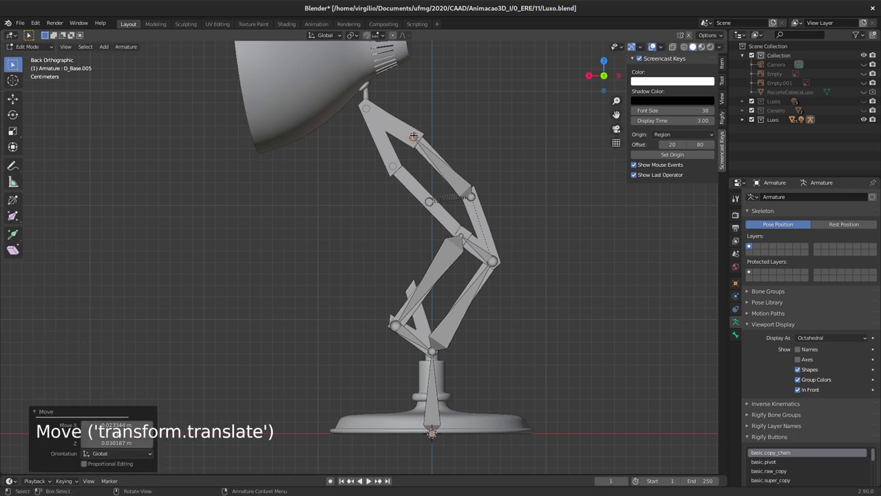
pyautogui.press('e')
pyautogui.press('e')
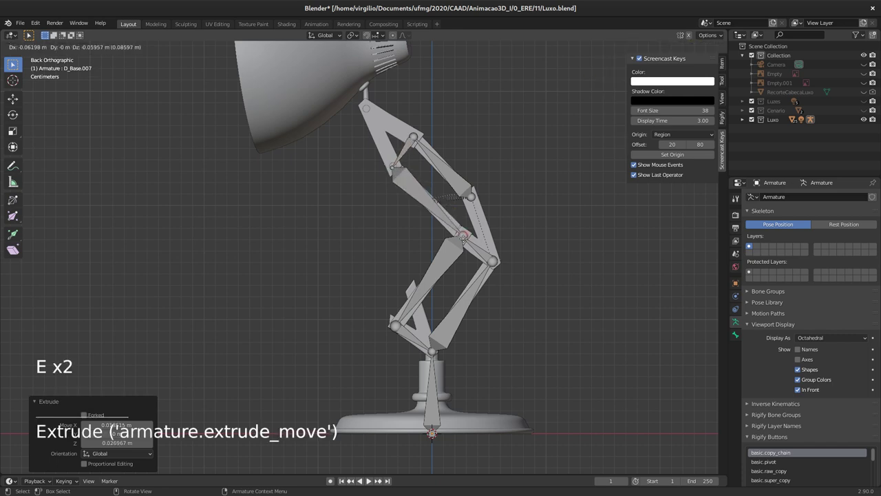
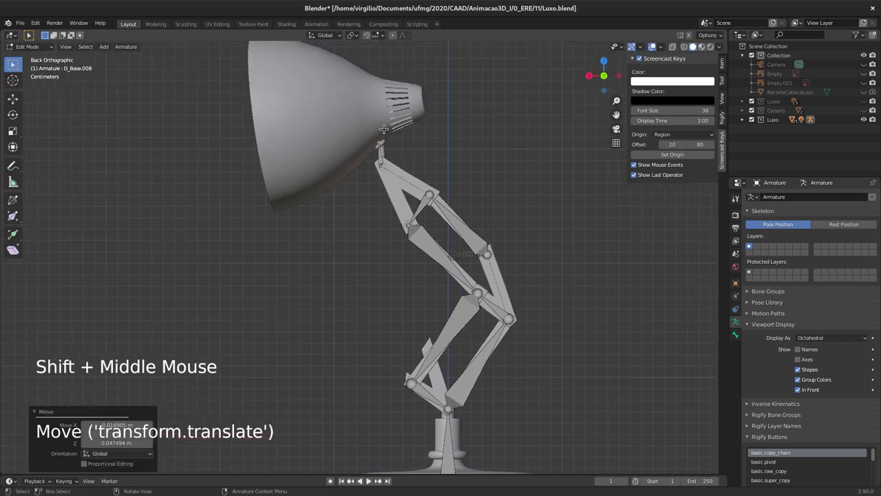
pyautogui.press('e')
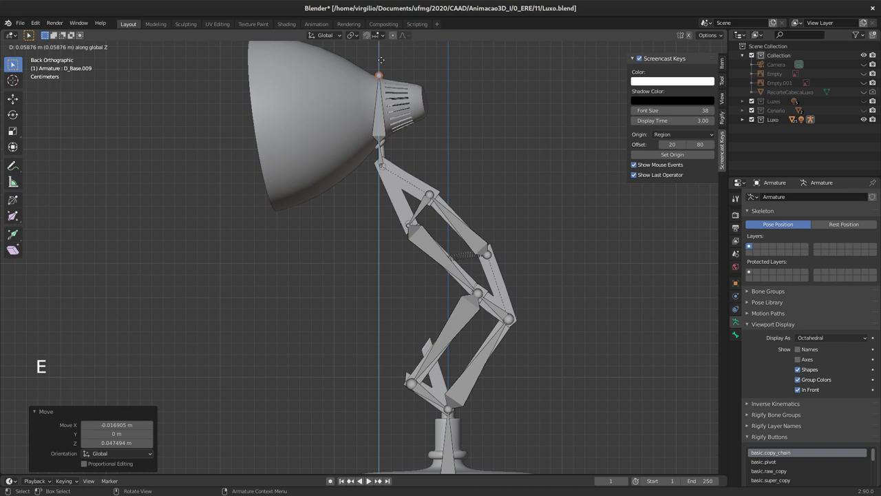
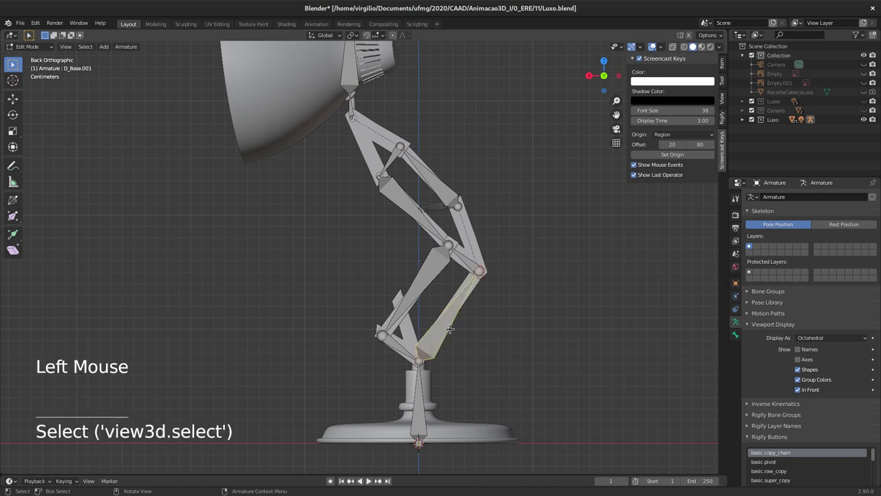
# Rename the new bones with F2 to names such as D_PecaMeio and D_HasteBaixo2
pyautogui.press('F2')
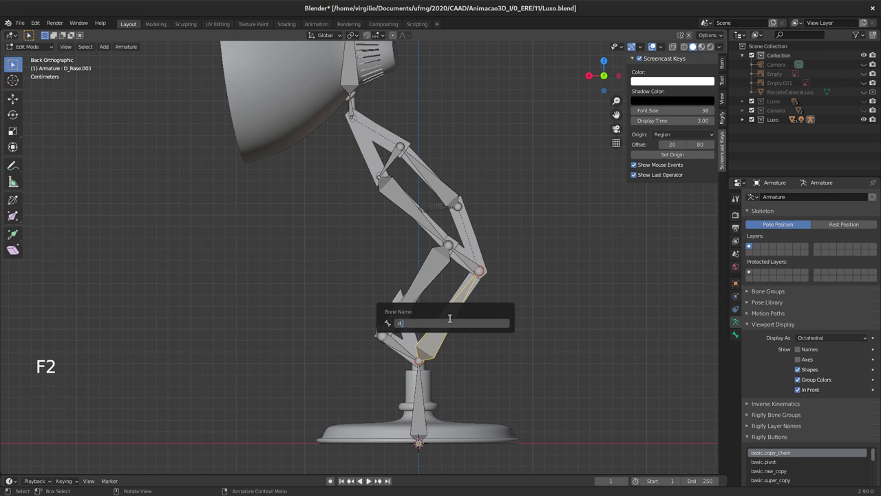
pyautogui.press('BackSpace')
pyautogui.press('BackSpace')
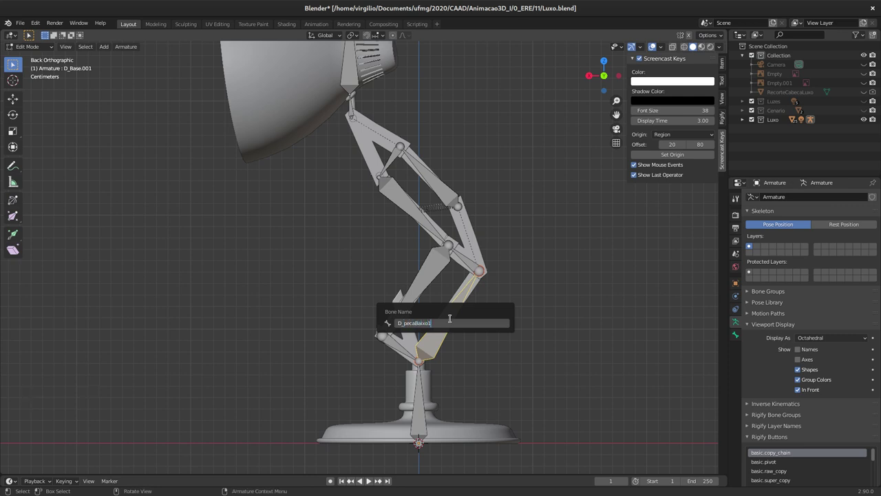
pyautogui.press('BackSpace')
pyautogui.press('BackSpace')
pyautogui.press('BackSpace')
pyautogui.press('BackSpace')
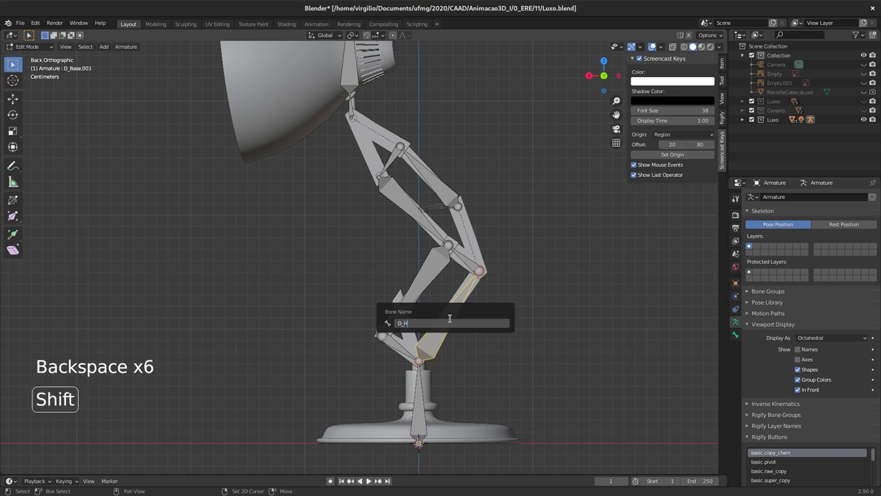
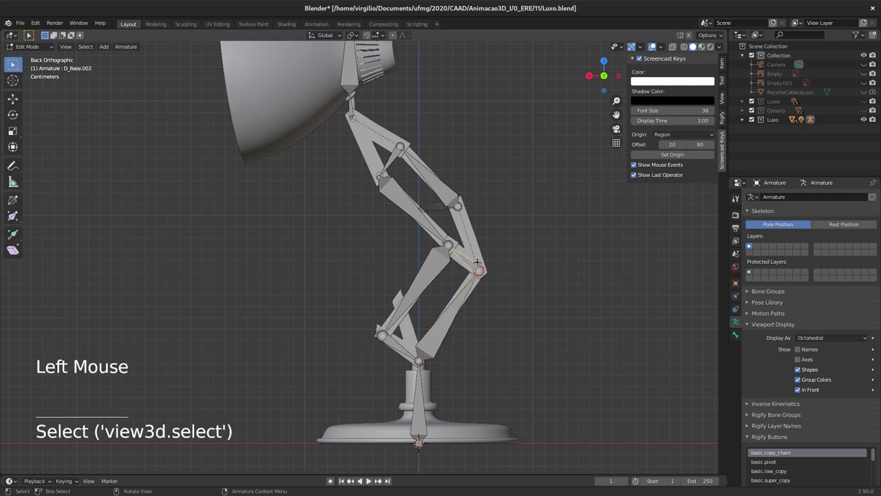
pyautogui.press('F2')
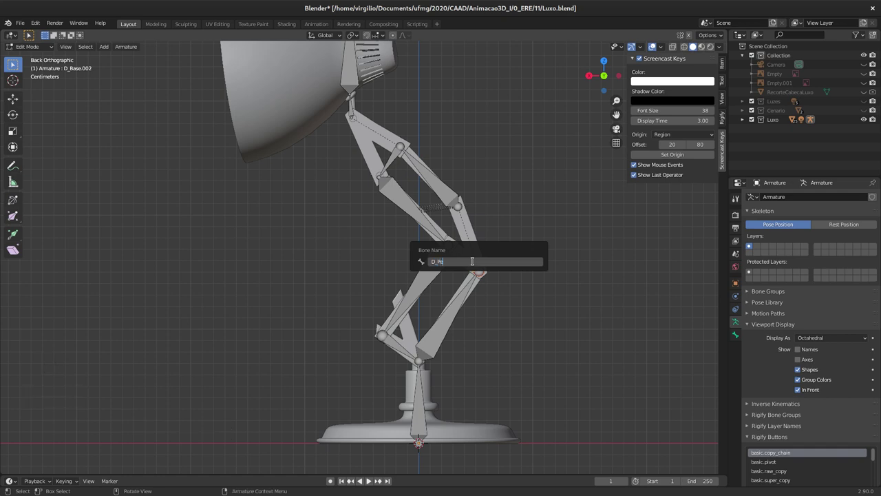
pyautogui.press('BackSpace')
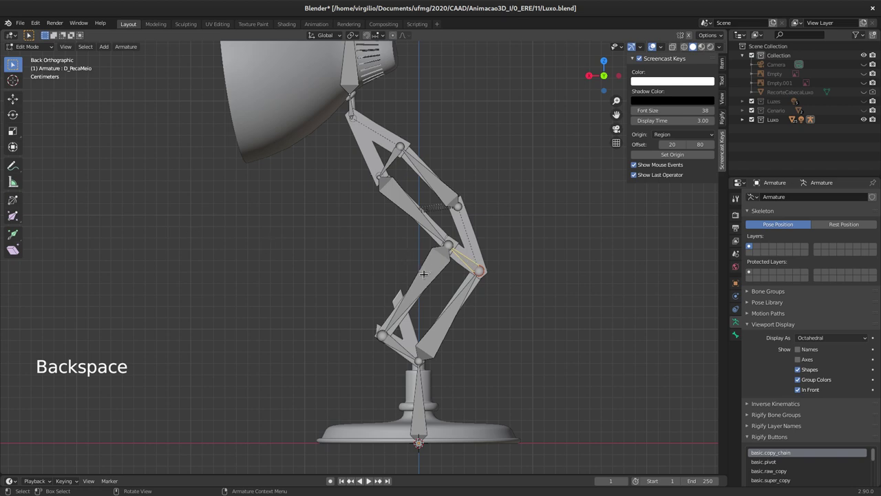
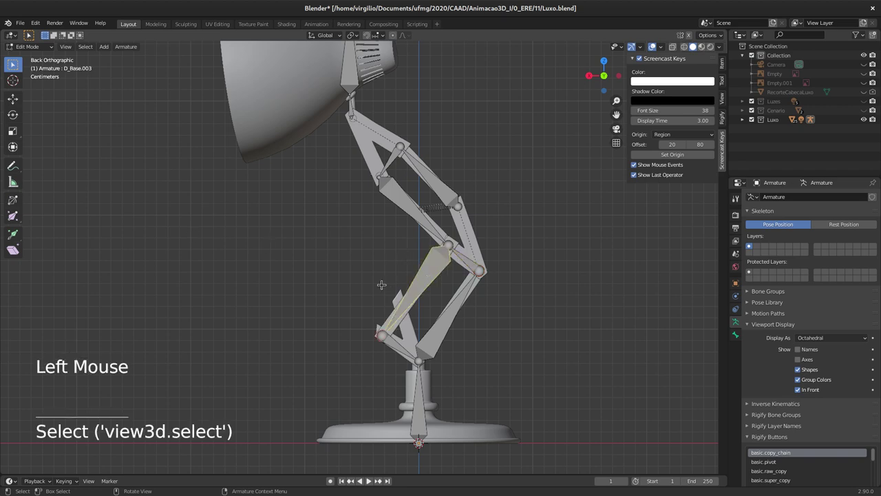
pyautogui.press('F2')
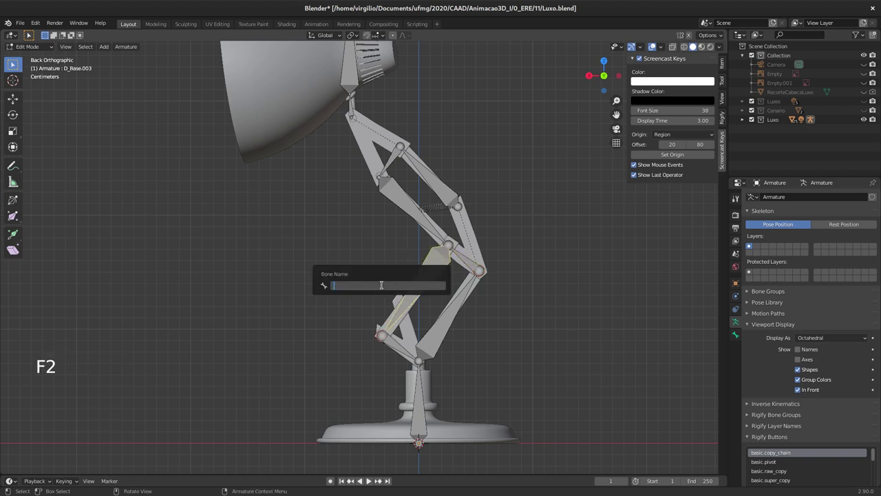
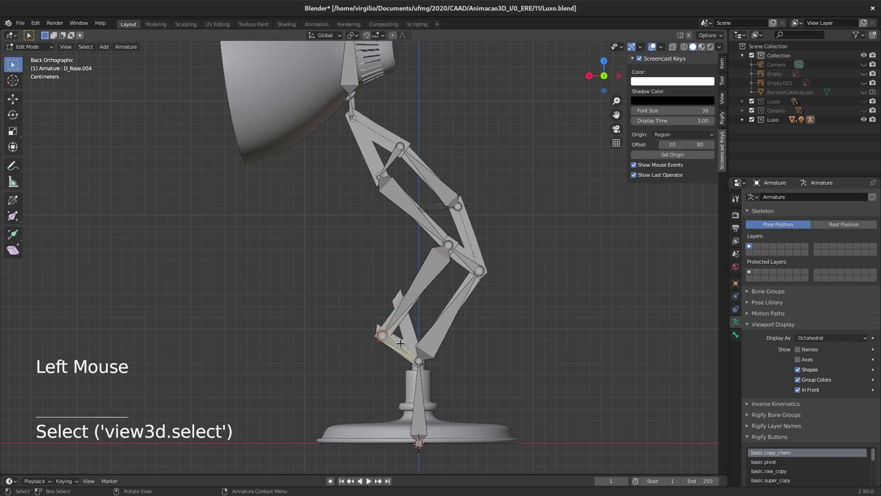
pyautogui.press('F2')
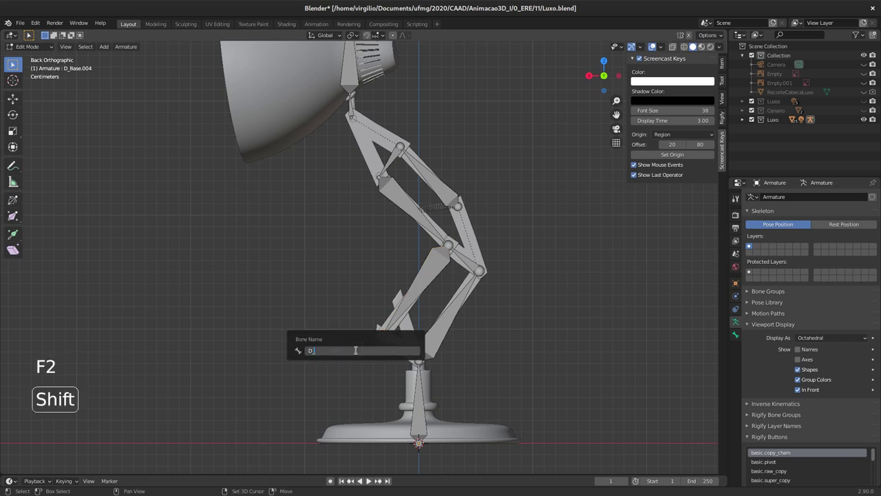
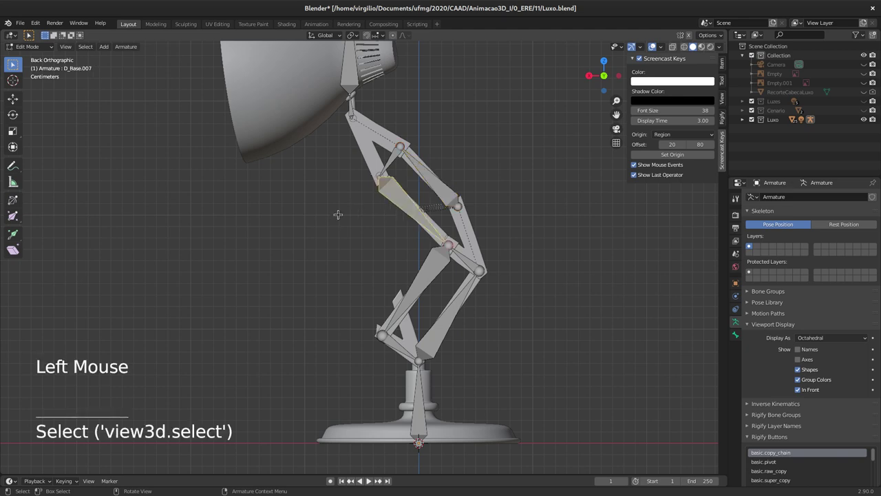
# Rename the chosen upper arm bone to D_HasteCima2
pyautogui.press('F2')
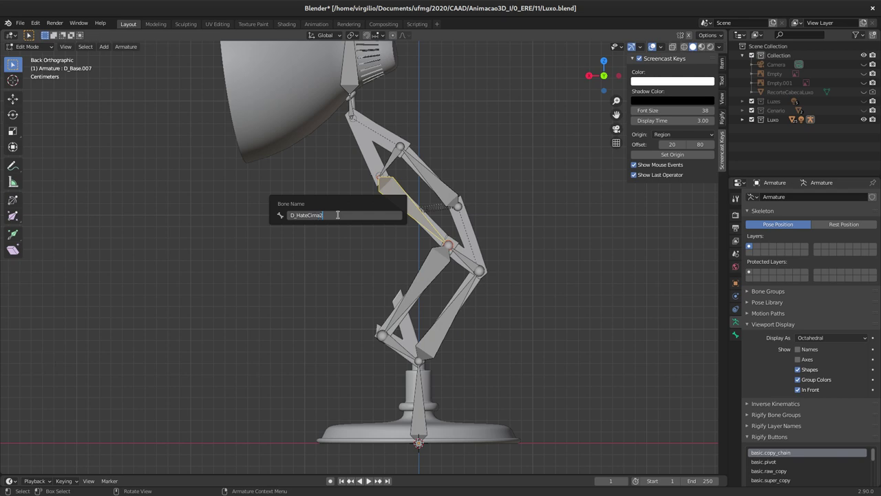
pyautogui.press('Left')
pyautogui.press('Left')
pyautogui.press('Left')
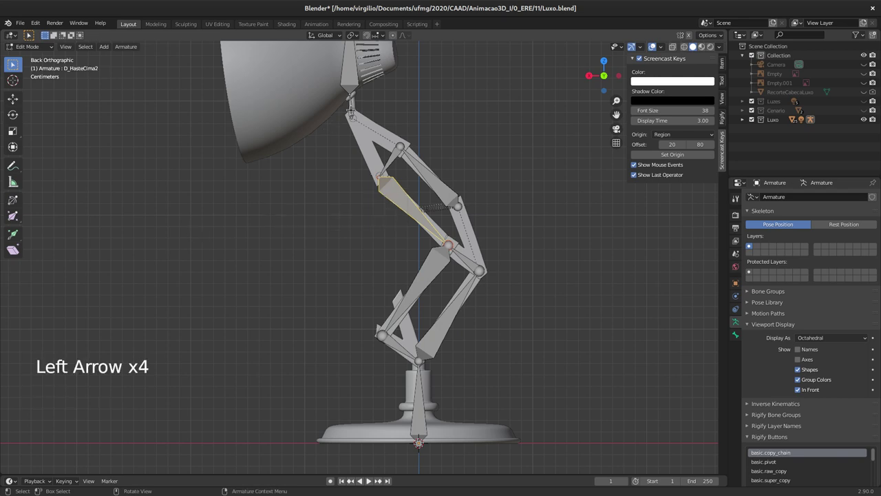
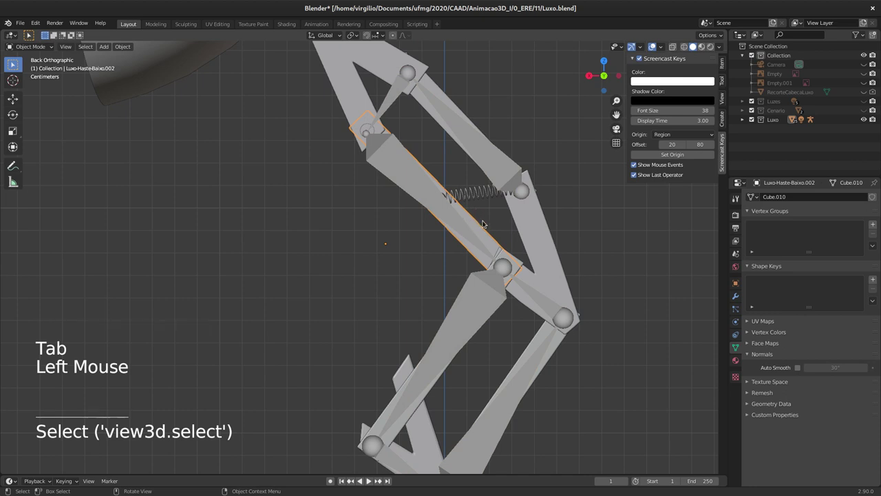
# Select the lower rod mesh Luxo-Haste-Baixo.002 in Object Mode for parenting
pyautogui.press('g')
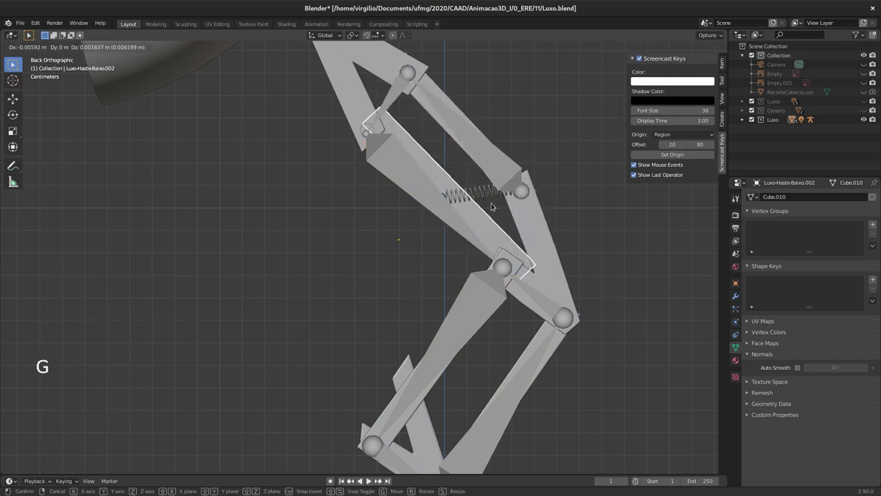
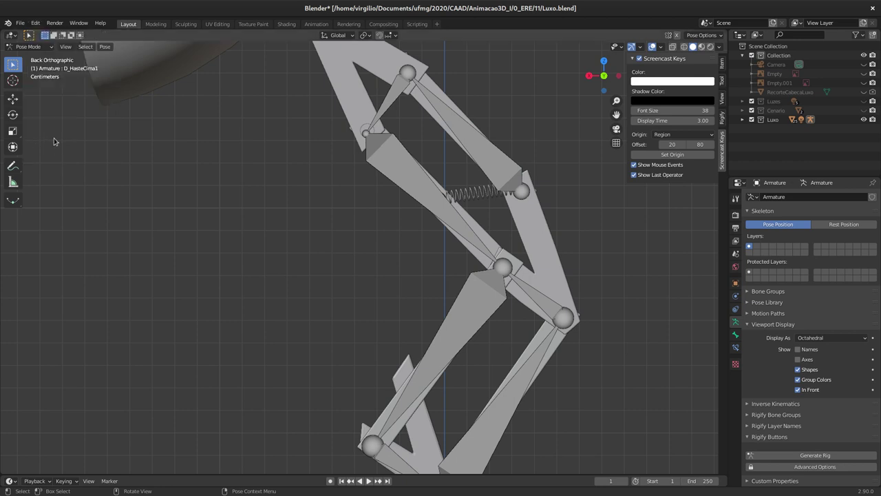
pyautogui.click(485, 233)
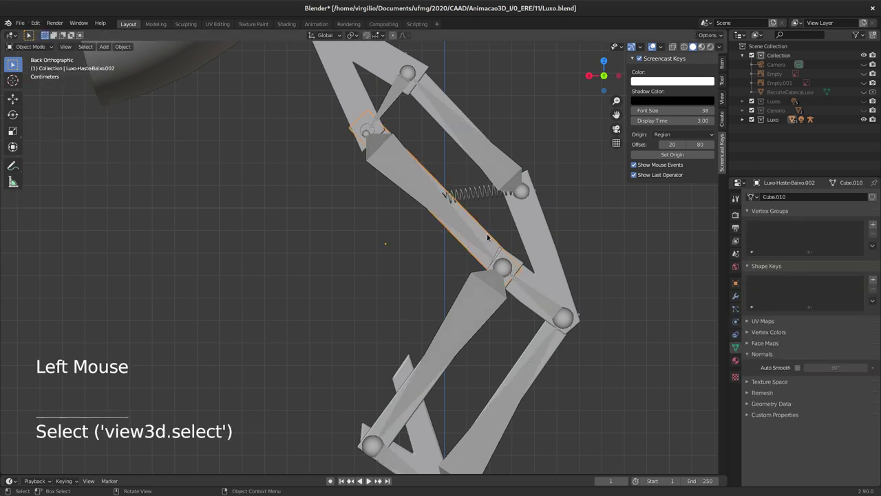
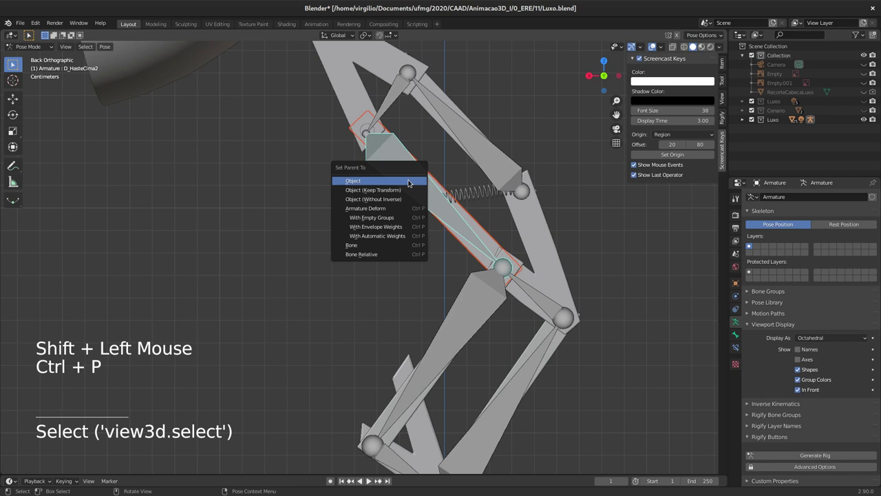
pyautogui.press('Down')
pyautogui.press('Down')
pyautogui.press('Down')
pyautogui.press('Down')
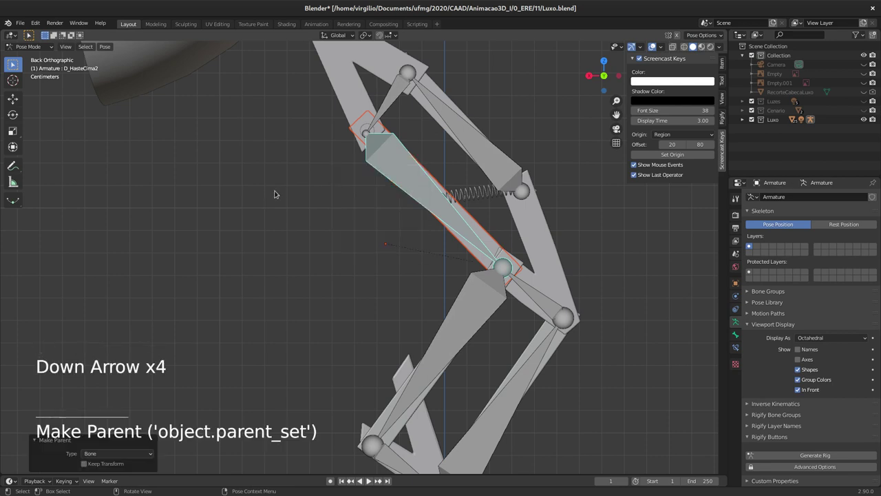
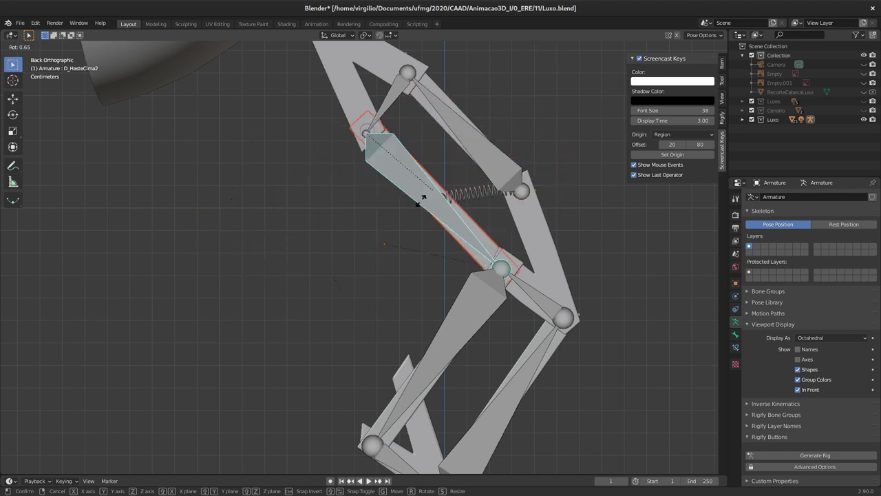
pyautogui.middleClick(376, 152)
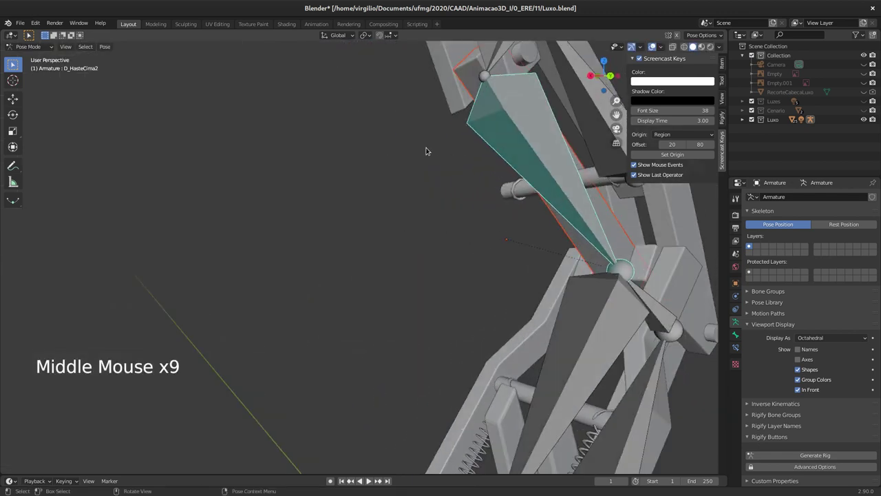
pyautogui.middleClick(463, 168)
pyautogui.middleClick(479, 190)
pyautogui.click(526, 155)
pyautogui.click(530, 232)
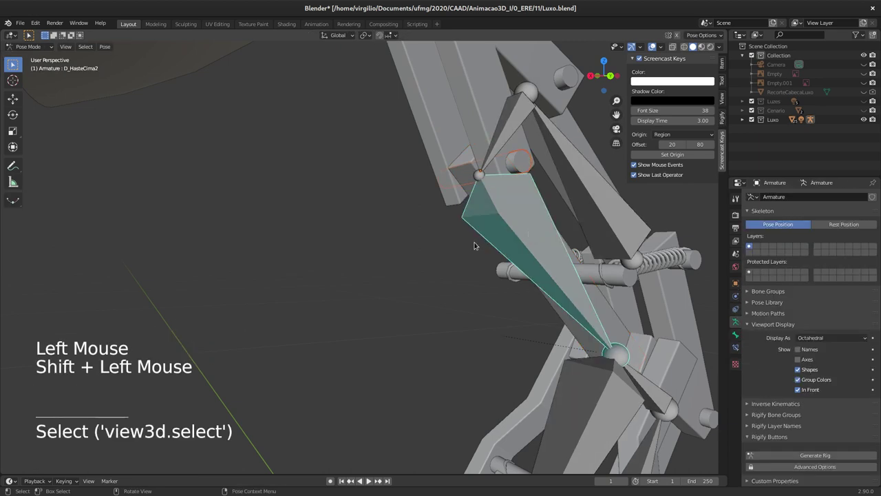
pyautogui.press('ctrl+p')
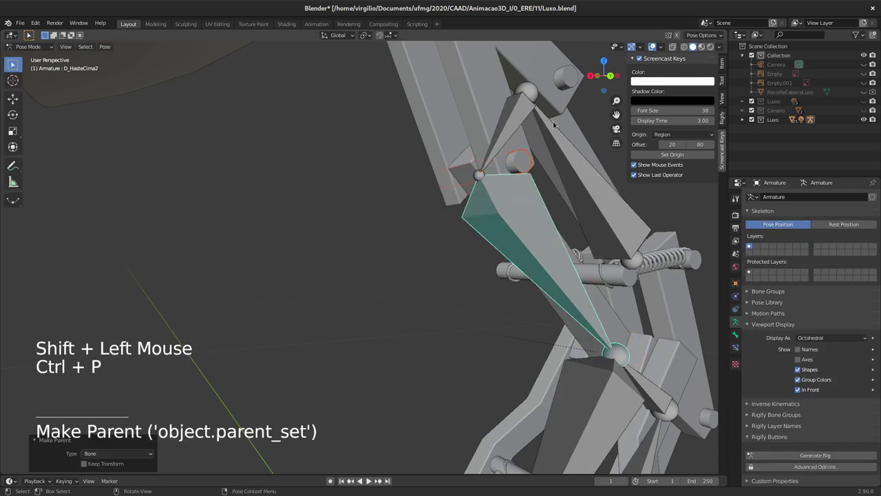
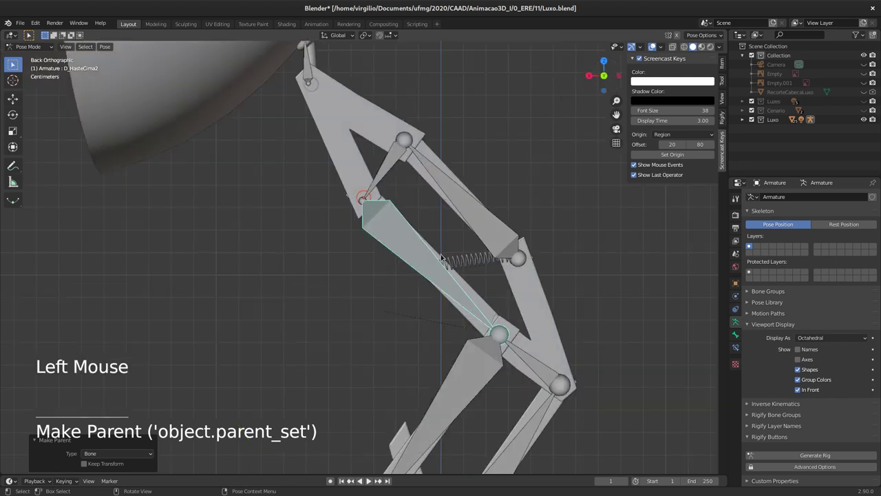
pyautogui.press('r')
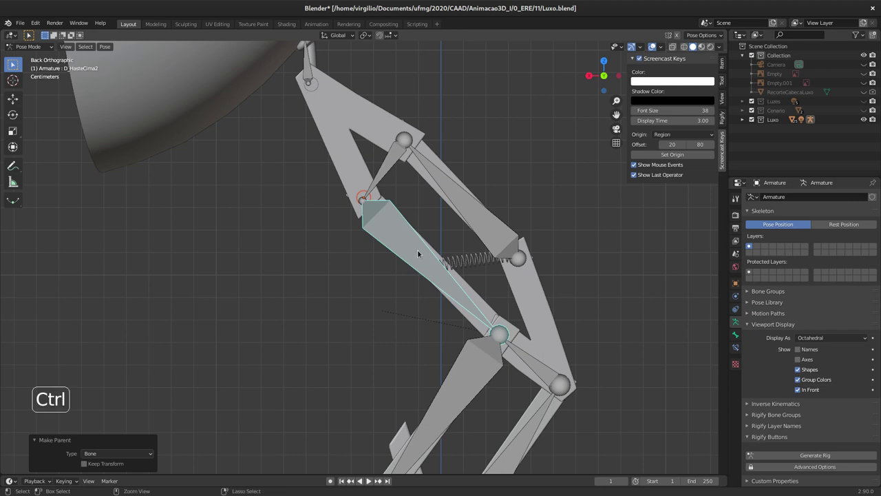
# Undo back to object mode and clear the parent of the lower rod piece with Alt+P
pyautogui.press('ctrl+z')
pyautogui.press('ctrl+z')
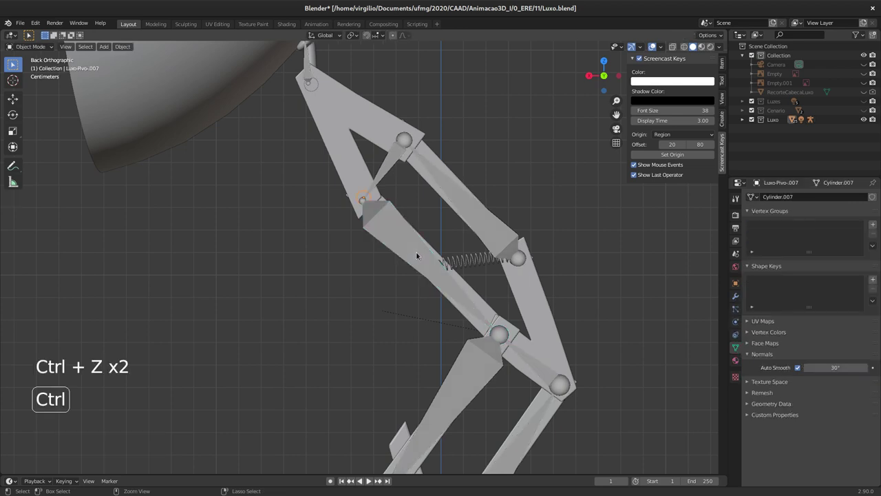
pyautogui.press('ctrl+z')
pyautogui.press('ctrl+z')
pyautogui.click(360, 185)
pyautogui.click(481, 291)
pyautogui.press('alt+p')
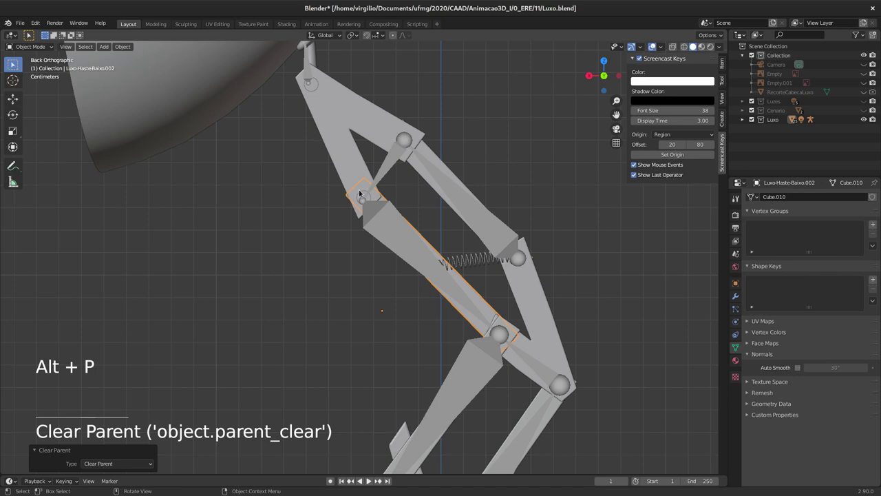
# Clear the parent of the pivot cylinder Luxo-Pivo.007 with Alt+P
pyautogui.click(364, 191)
pyautogui.click(363, 192)
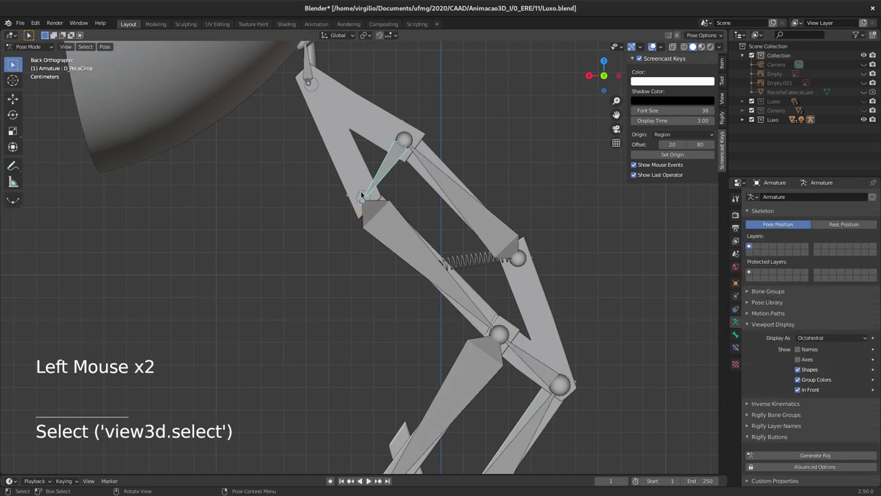
pyautogui.click(362, 191)
pyautogui.middleClick(372, 193)
pyautogui.middleClick(423, 178)
pyautogui.click(531, 156)
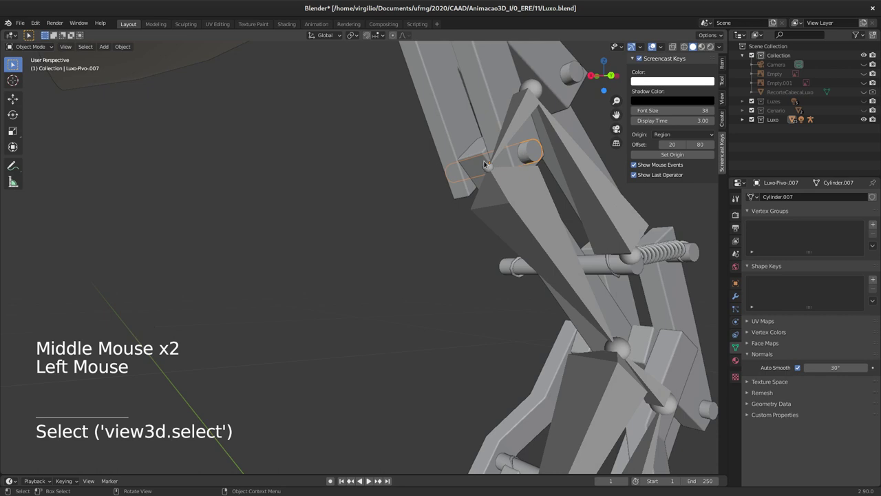
pyautogui.press('alt+p')
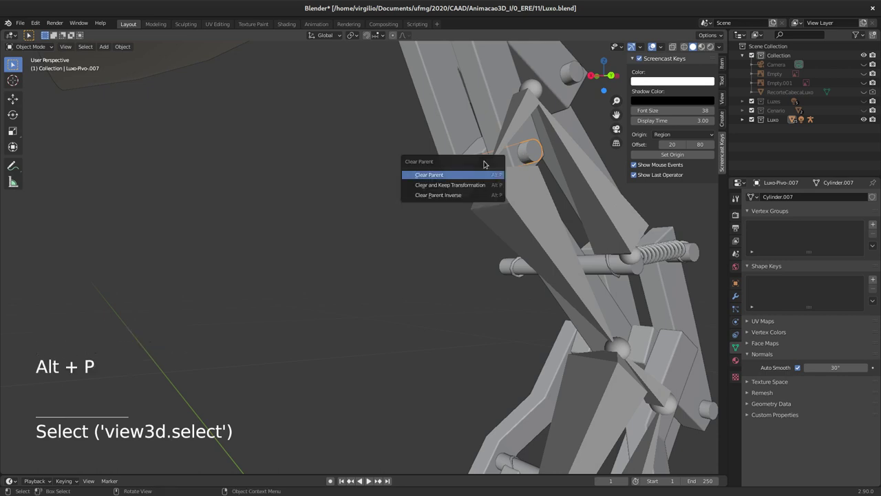
pyautogui.middleClick(503, 215)
pyautogui.middleClick(481, 222)
pyautogui.middleClick(475, 224)
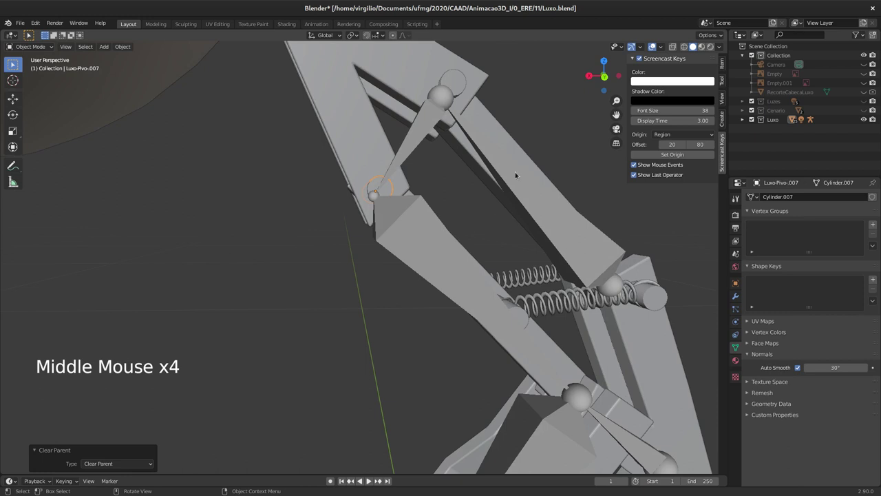
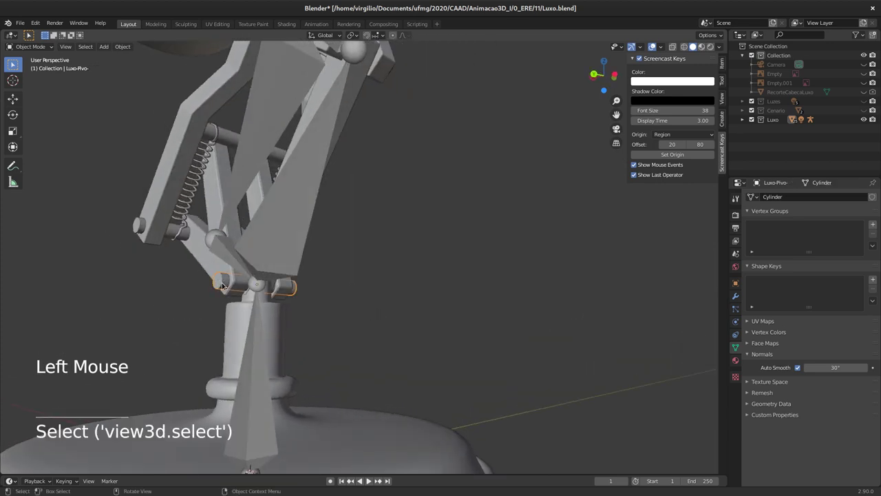
# Snap the 3D cursor to the hinge pivot, then snap the bone head onto the cursor
pyautogui.press('shift+s')
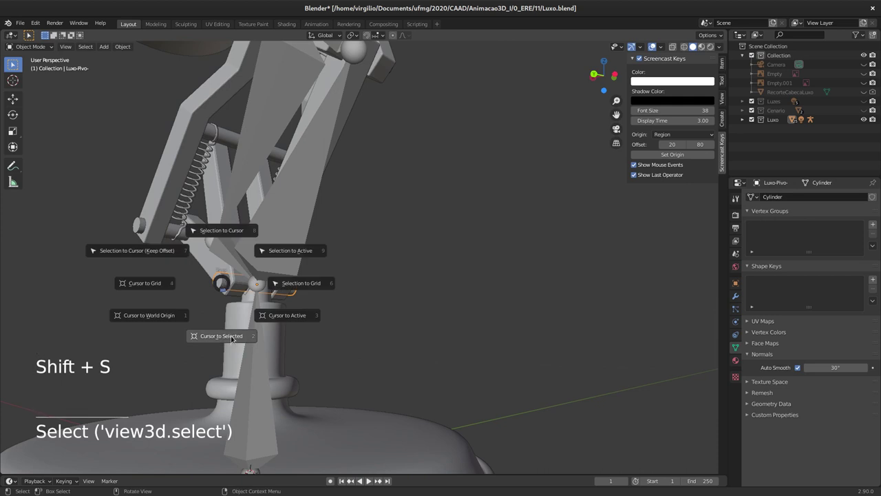
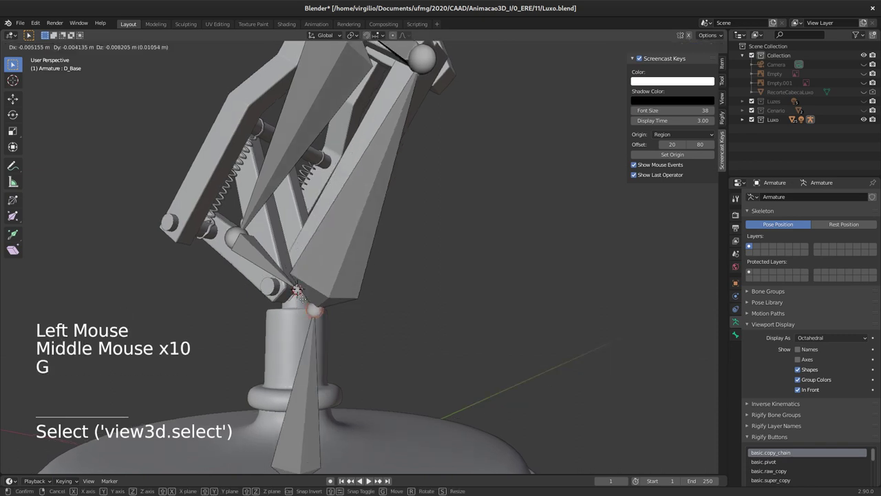
pyautogui.press('shift+s')
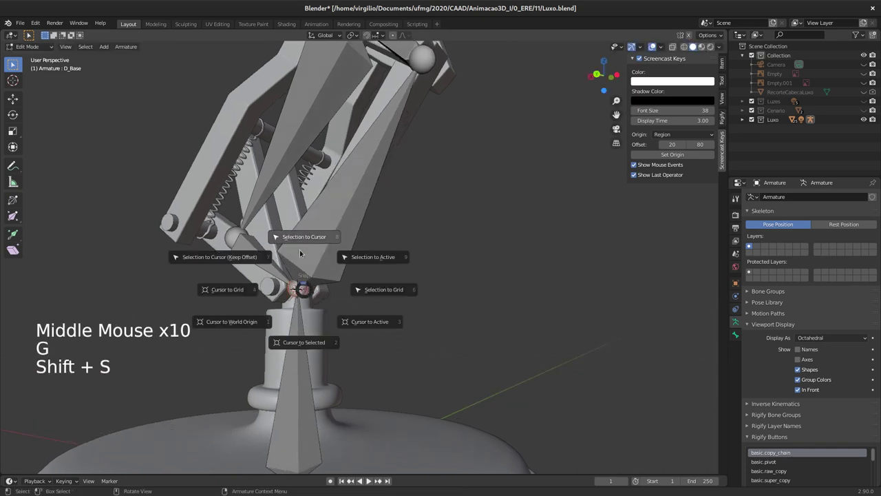
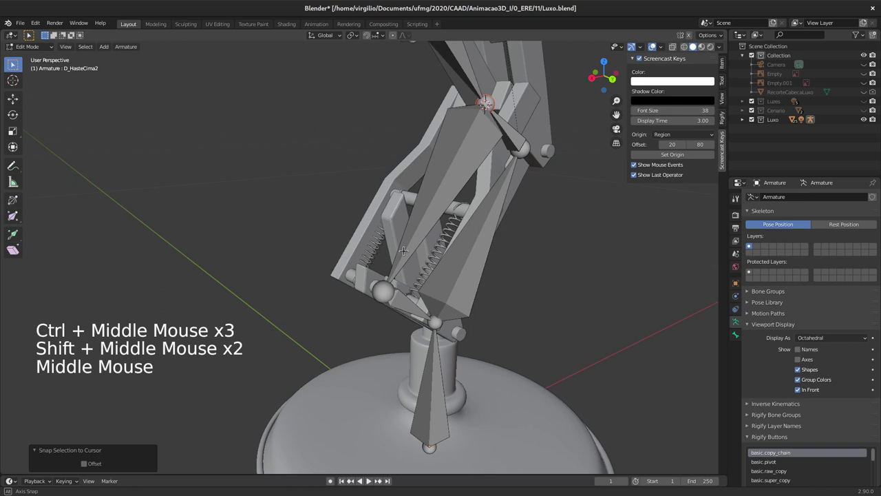
# Snap the cursor to a pivot and move the lower rod bone joint onto it with Shift+S
pyautogui.press('Tab')
pyautogui.click(544, 265)
pyautogui.press('shift+s')
pyautogui.press('Tab')
pyautogui.press('Tab')
pyautogui.click(468, 270)
pyautogui.press('Tab')
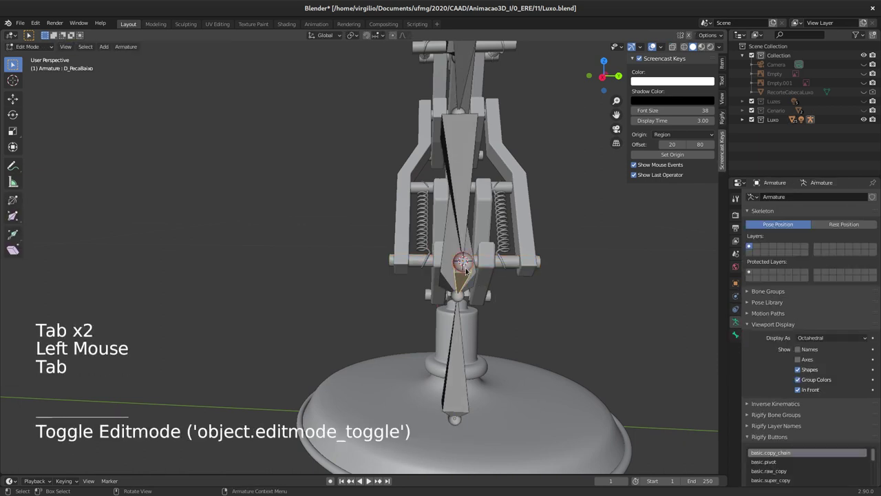
pyautogui.press('Tab')
pyautogui.middleClick(451, 257)
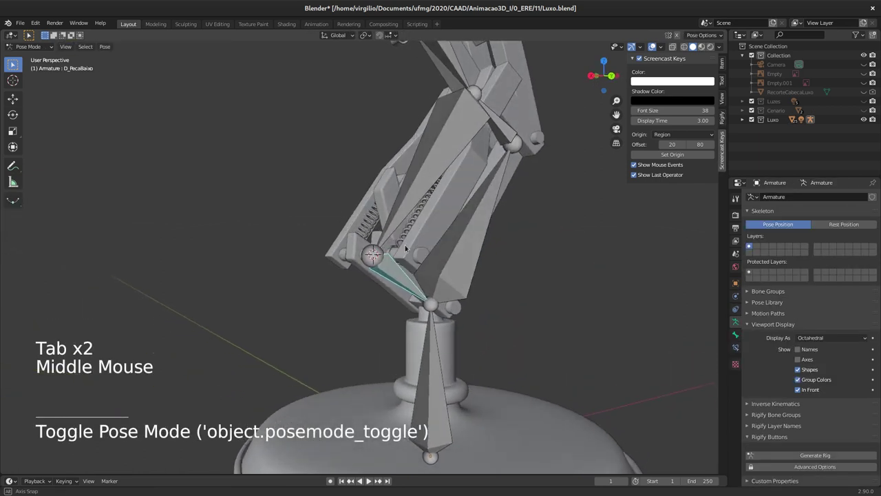
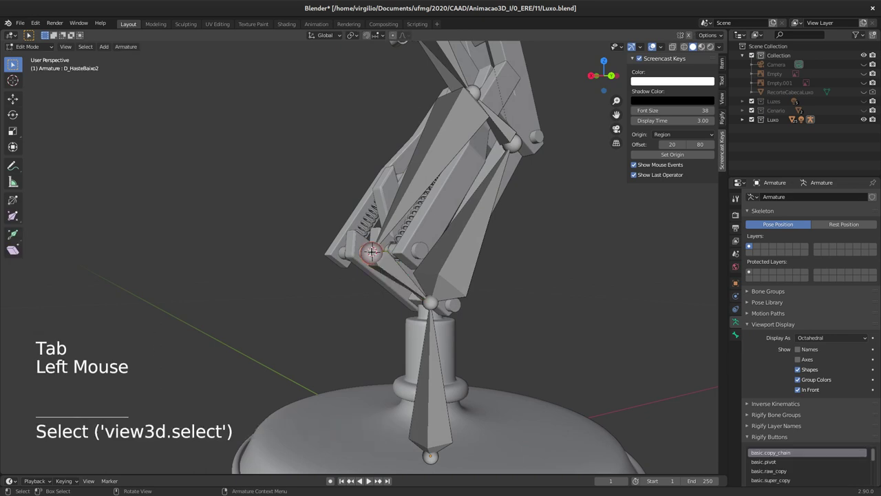
pyautogui.press('shift+s')
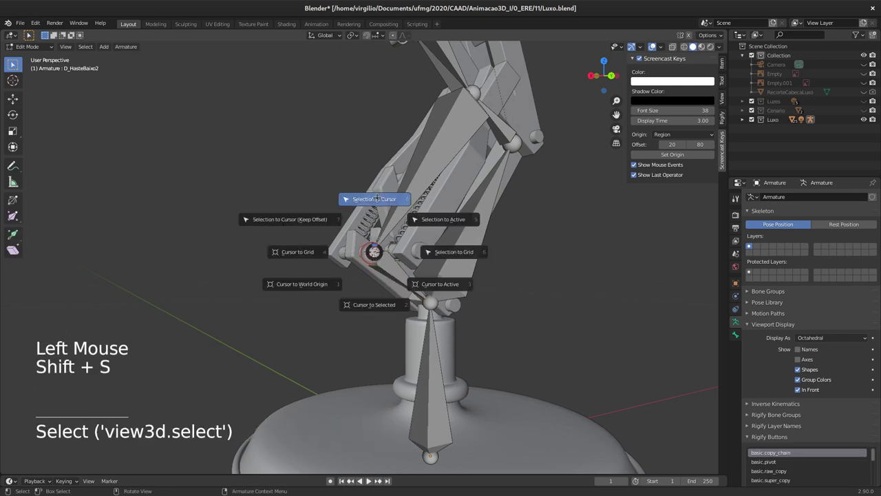
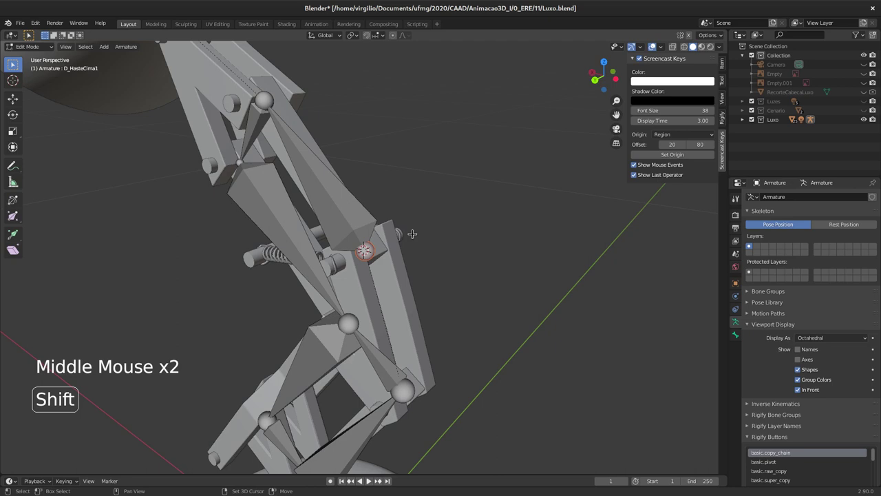
pyautogui.press('shift+s')
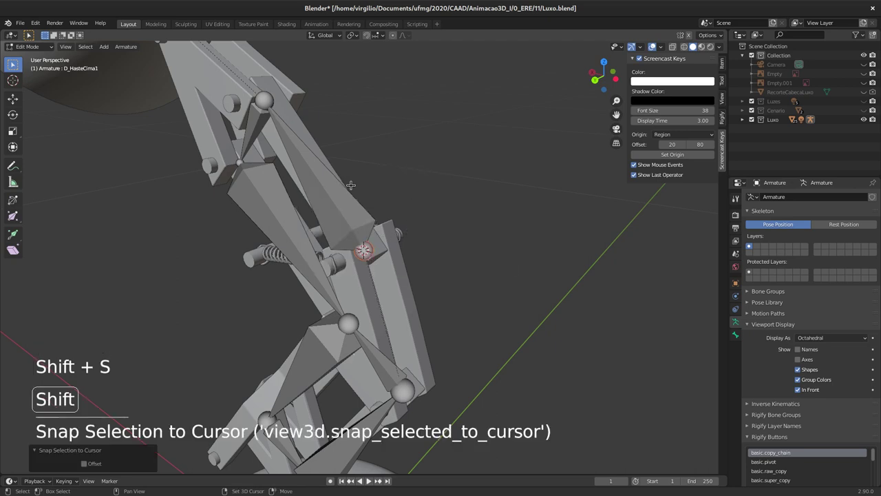
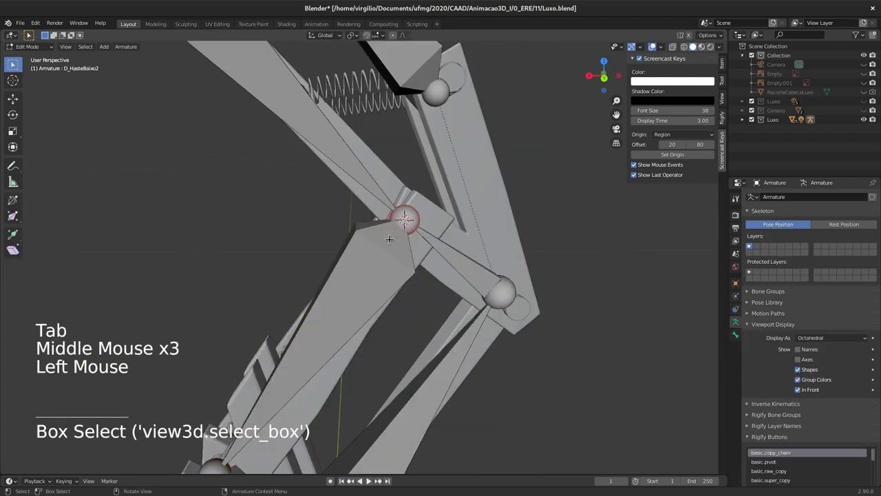
pyautogui.press('g')
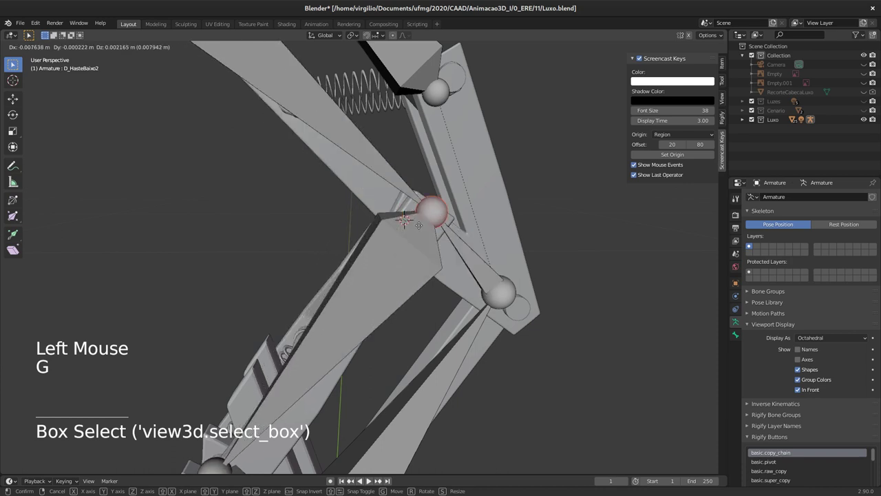
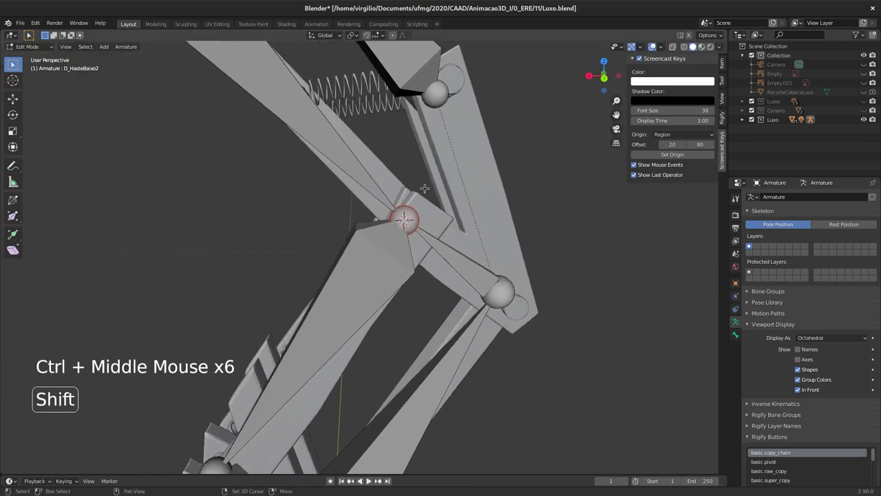
pyautogui.press('shift+s')
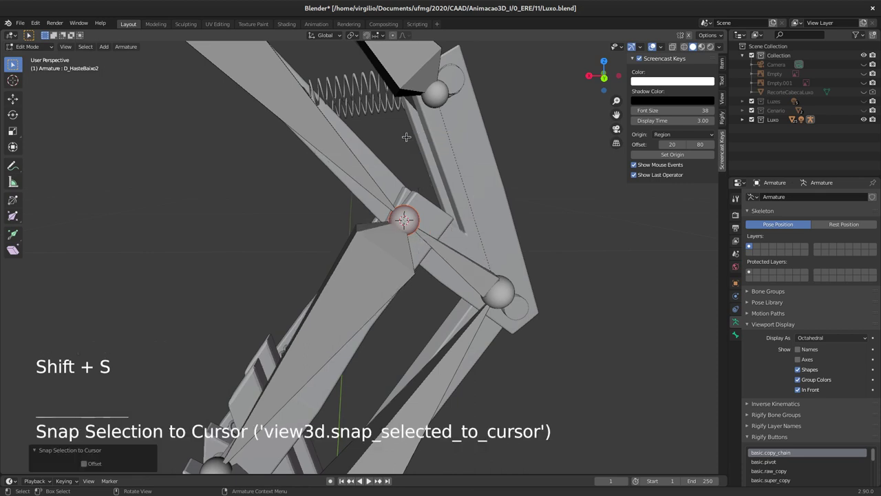
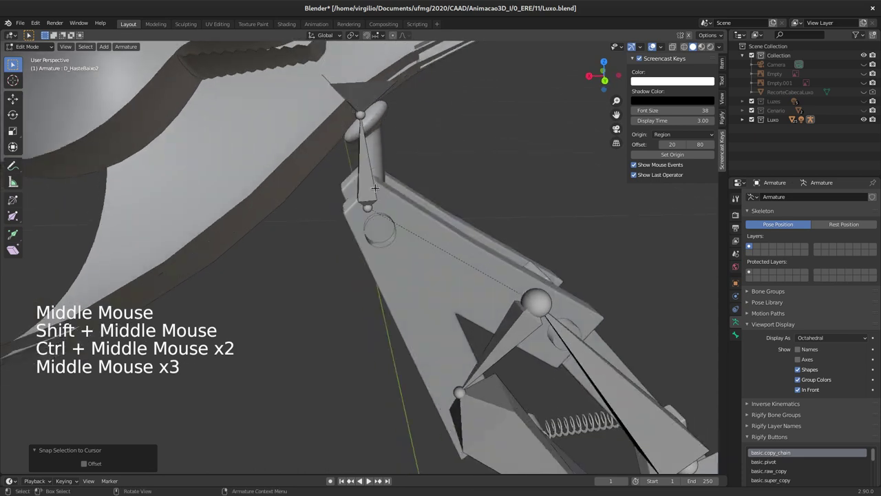
# Place the cursor on pivot Luxo-Pivo.009 and snap the D_Pescoco bone end onto it
pyautogui.press('Tab')
pyautogui.click(389, 245)
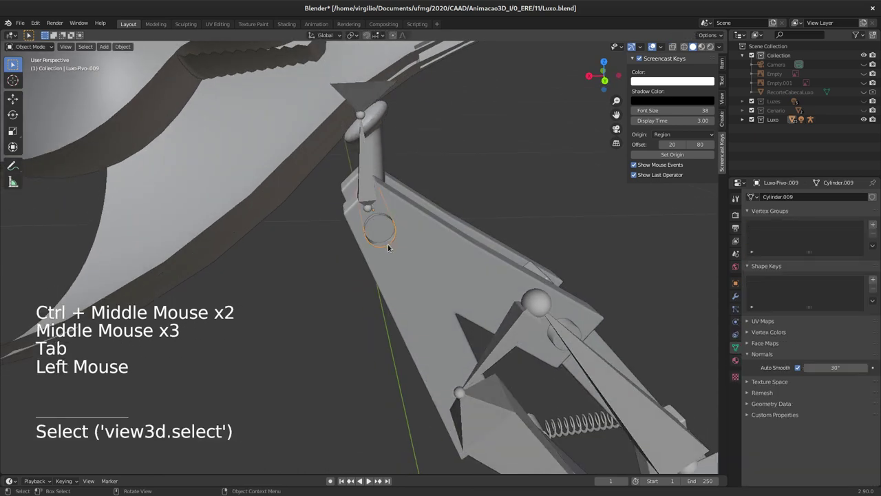
pyautogui.press('shift+s')
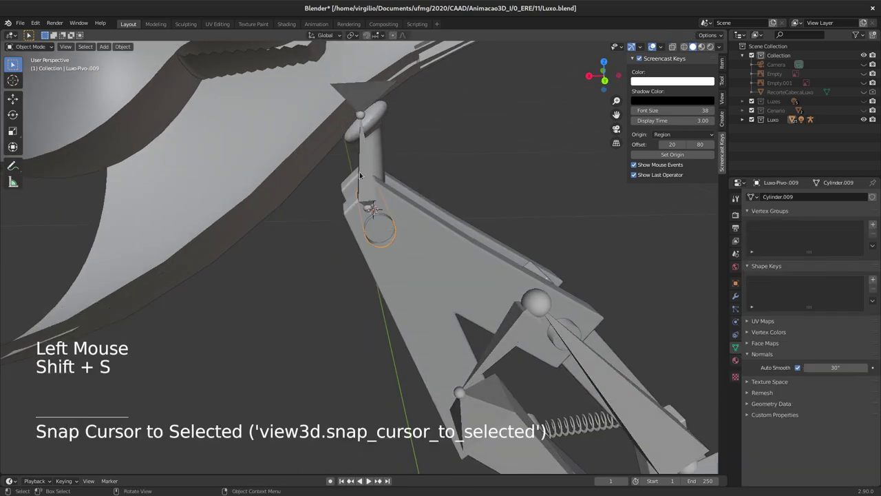
pyautogui.click(373, 160)
pyautogui.press('Tab')
pyautogui.click(368, 205)
pyautogui.press('shift+s')
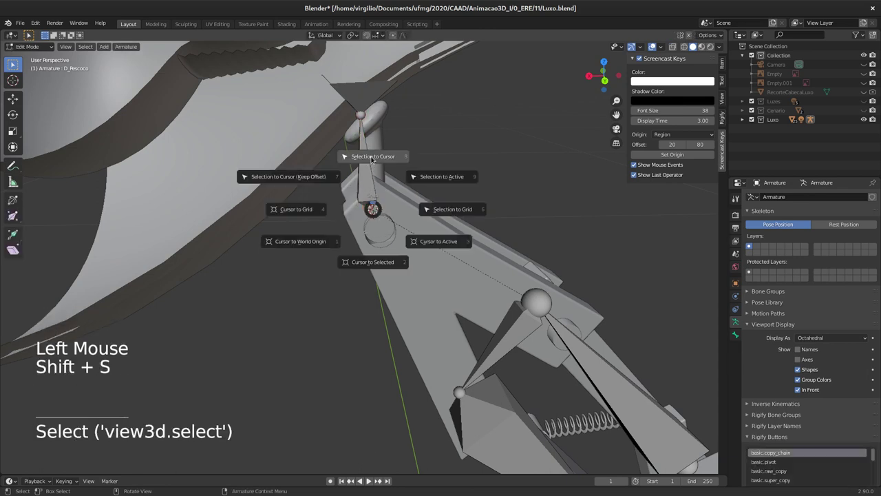
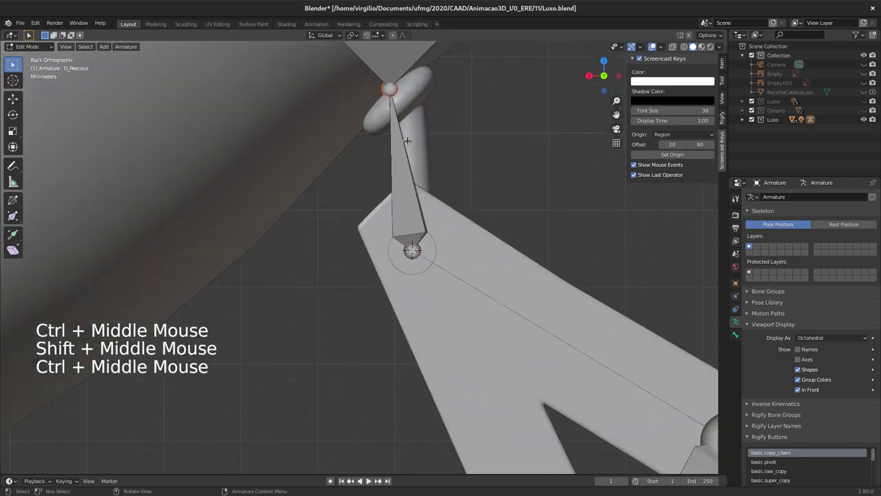
pyautogui.press('g')
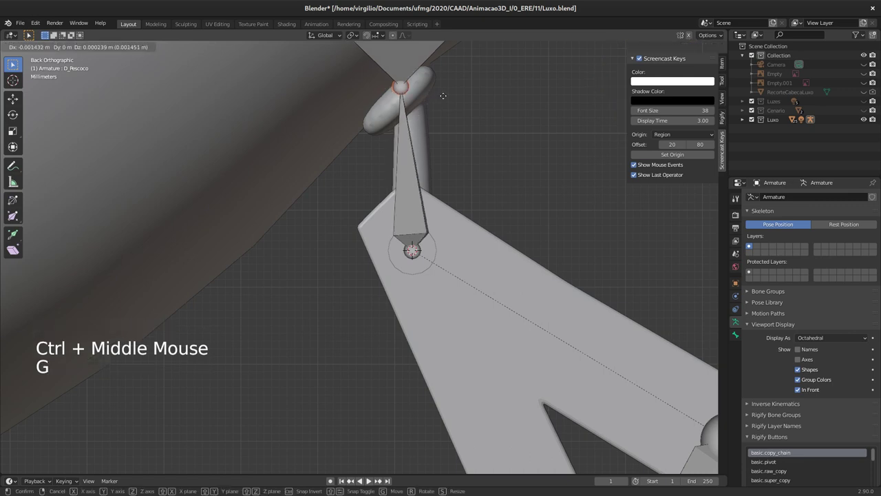
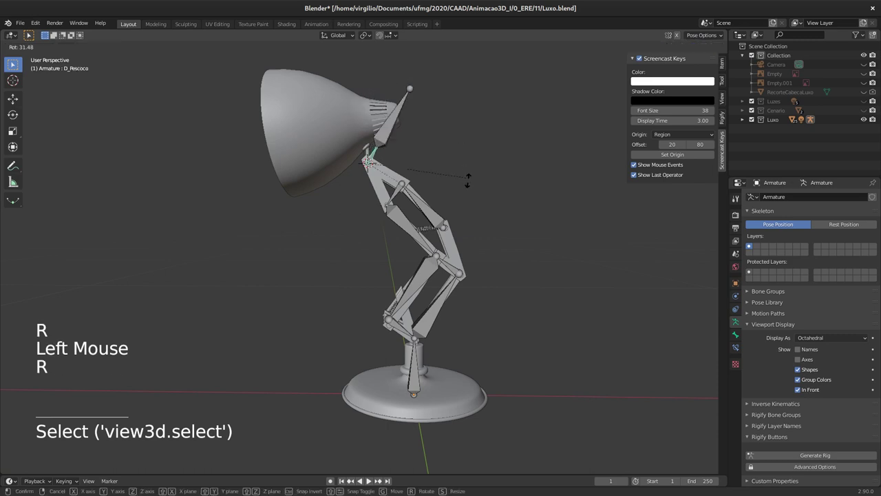
pyautogui.click(462, 178)
pyautogui.press('r')
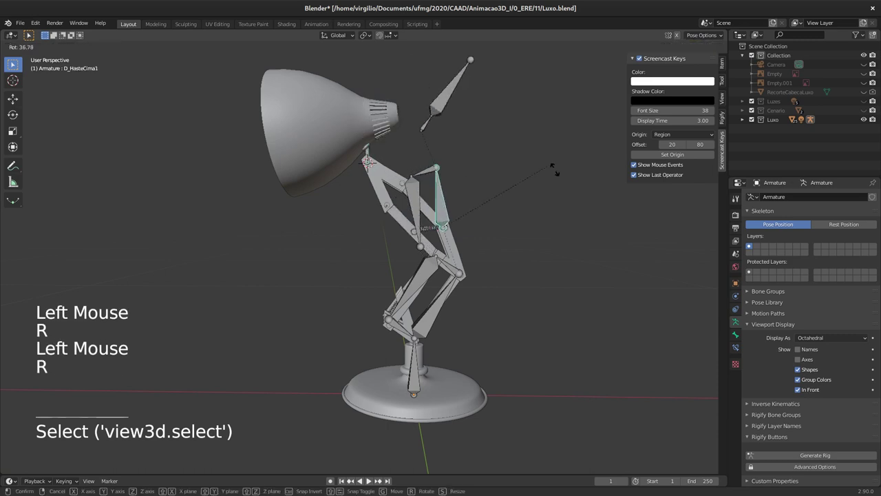
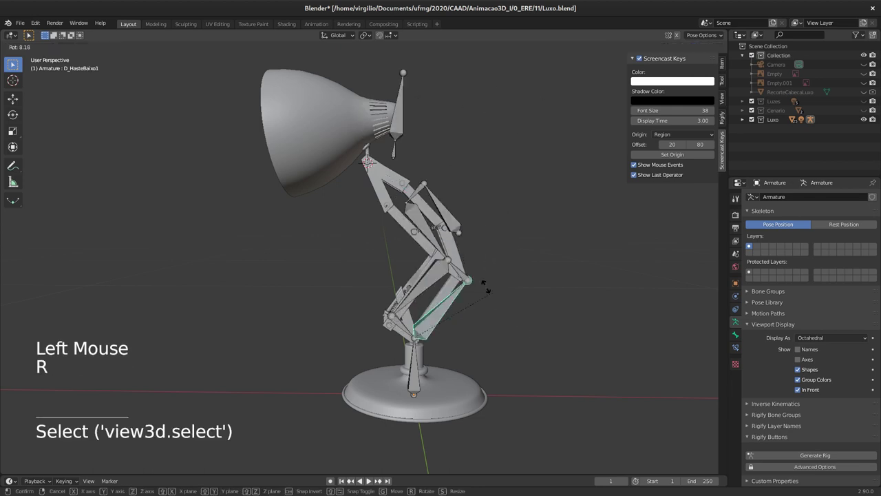
pyautogui.click(416, 360)
pyautogui.press('r')
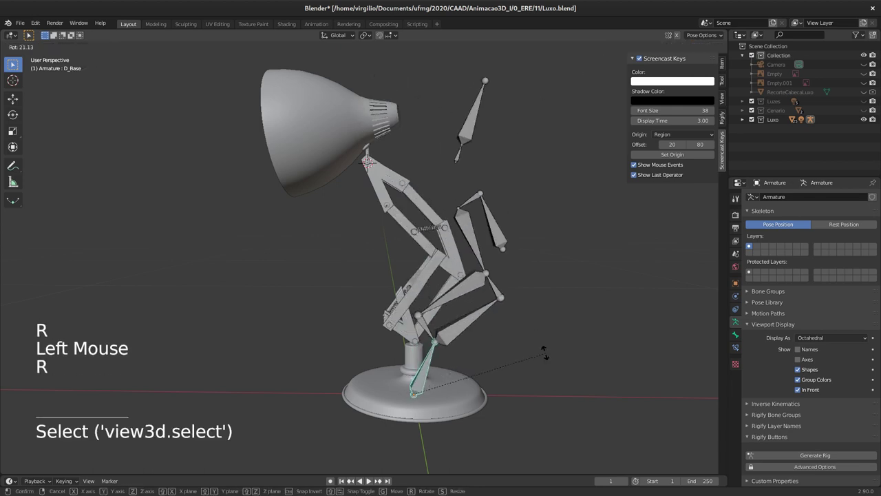
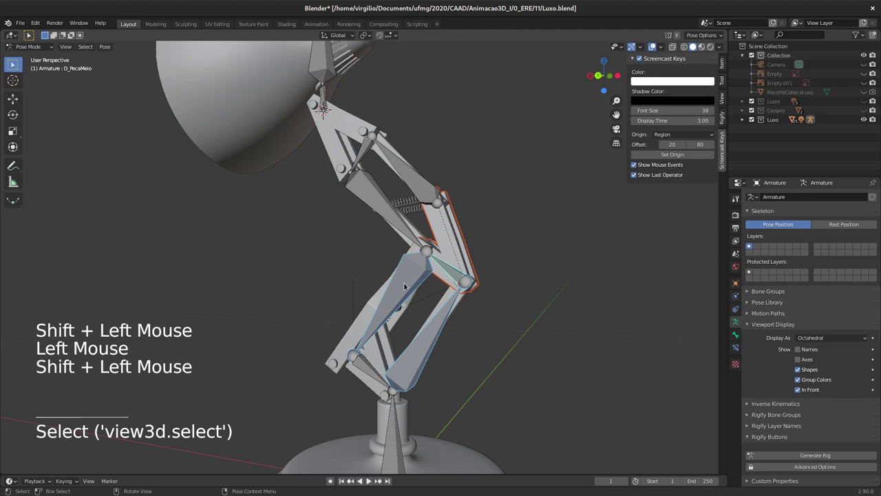
# Bone-parent the rod pieces to D_HasteCima1 and D_HasteCima2 with Ctrl+P
pyautogui.press('ctrl+p')
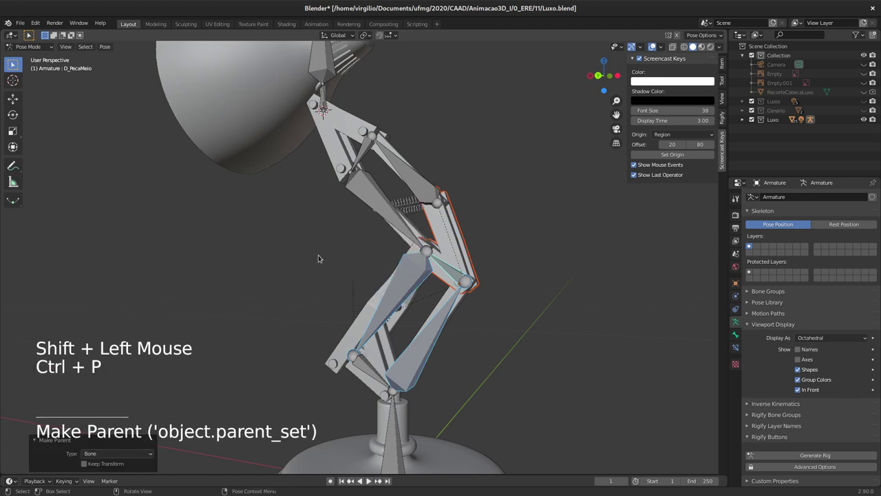
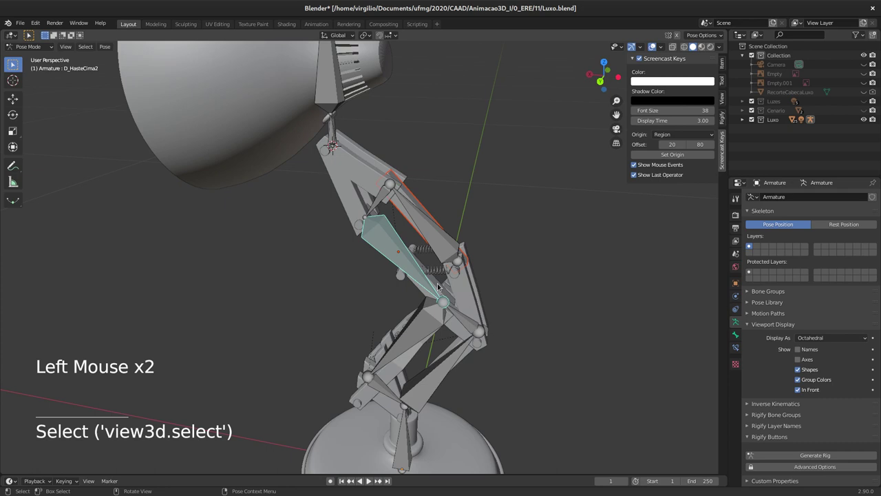
pyautogui.middleClick(437, 275)
pyautogui.middleClick(409, 258)
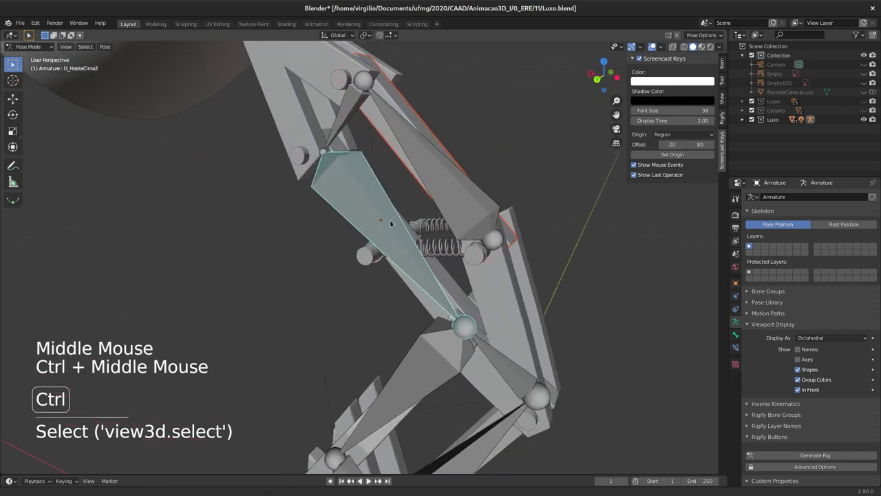
pyautogui.click(423, 304)
pyautogui.click(377, 224)
pyautogui.press('ctrl+p')
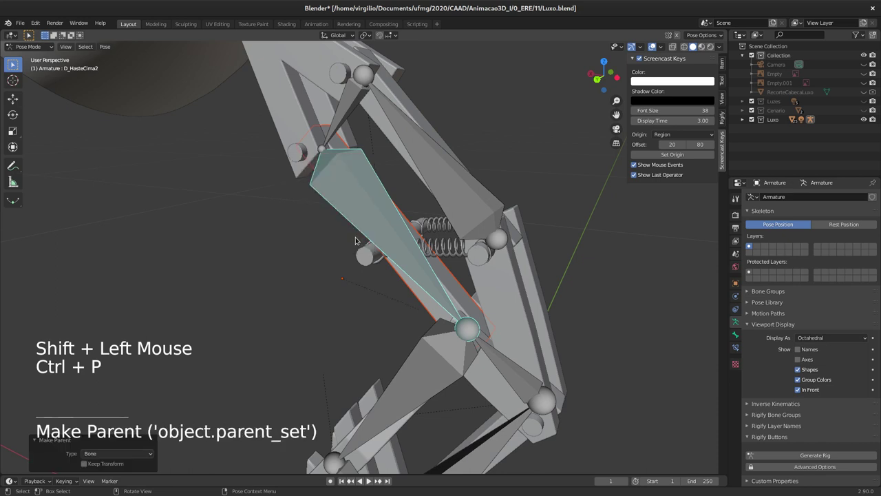
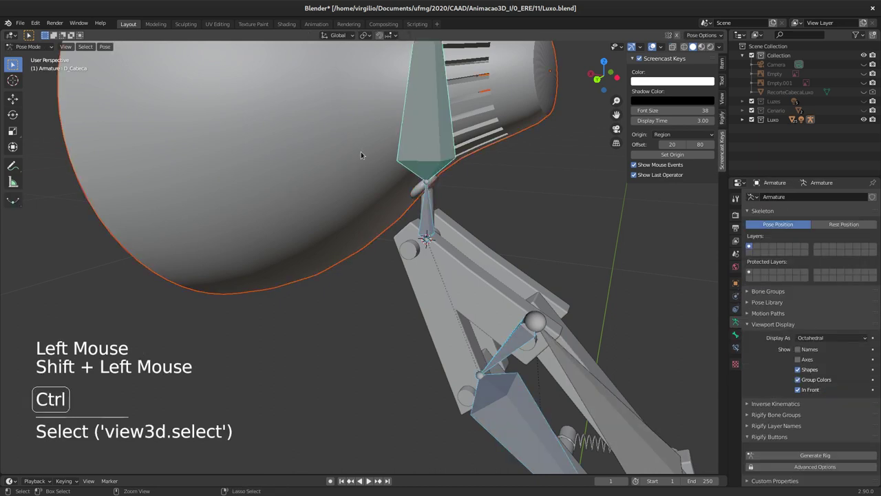
# Bone-parent the lampshade head to D_Cabeca and select that bone to test its rotation
pyautogui.press('ctrl+p')
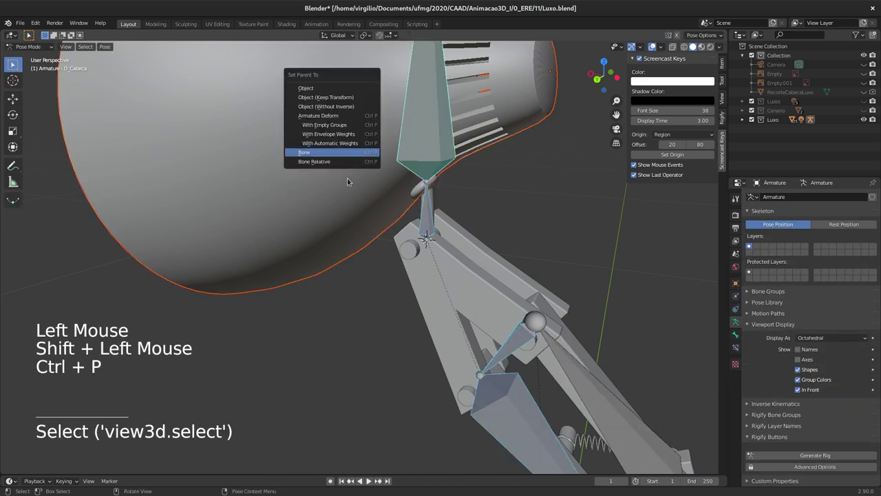
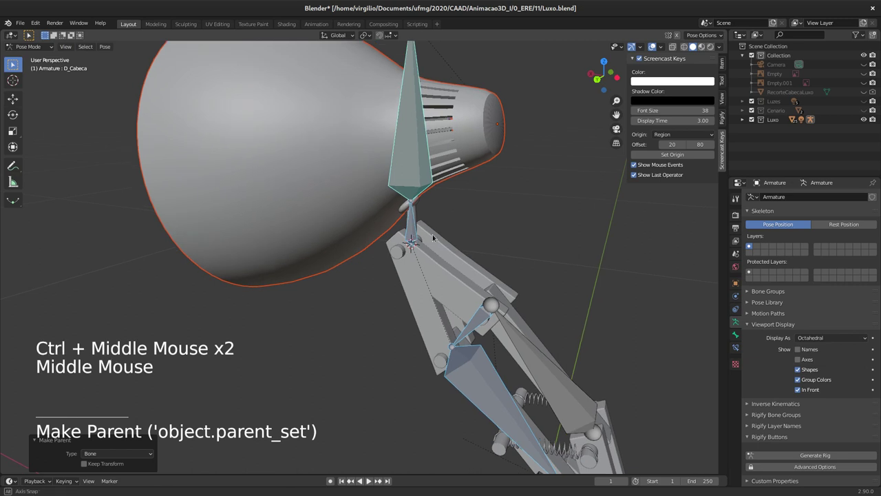
pyautogui.middleClick(498, 215)
pyautogui.middleClick(413, 165)
pyautogui.middleClick(409, 169)
pyautogui.middleClick(512, 190)
pyautogui.middleClick(429, 177)
pyautogui.middleClick(387, 137)
pyautogui.middleClick(430, 158)
pyautogui.middleClick(415, 161)
pyautogui.click(438, 235)
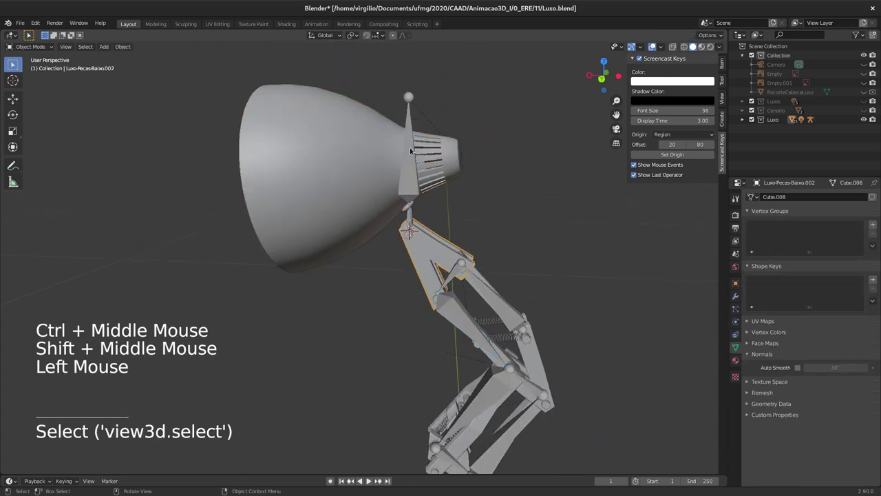
pyautogui.click(413, 148)
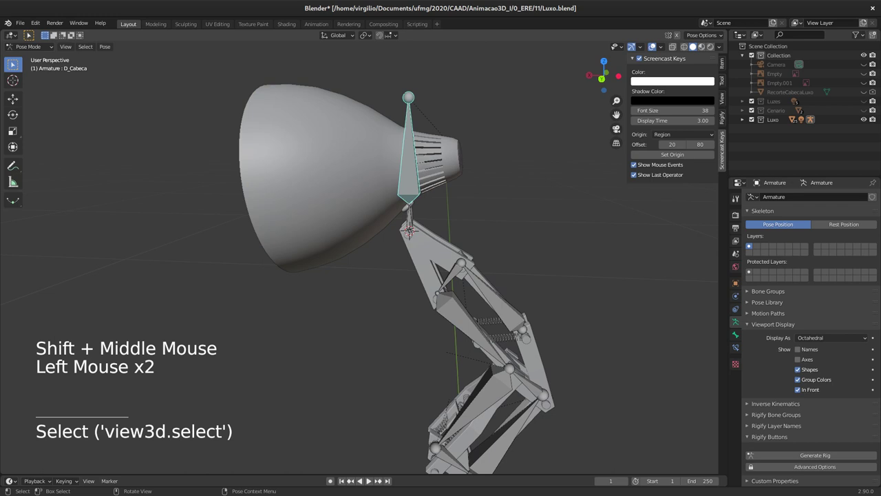
pyautogui.press('r')
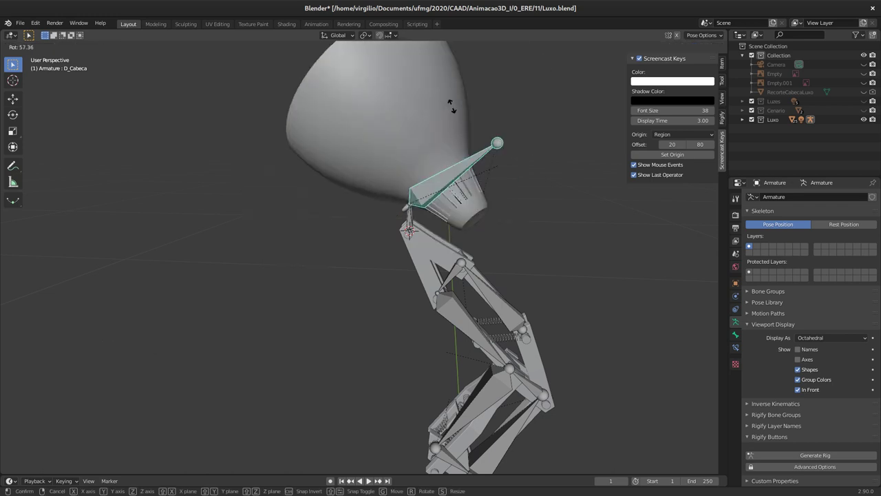
pyautogui.middleClick(443, 150)
pyautogui.middleClick(426, 213)
pyautogui.middleClick(433, 179)
pyautogui.middleClick(420, 206)
pyautogui.middleClick(415, 204)
pyautogui.middleClick(418, 217)
pyautogui.middleClick(415, 213)
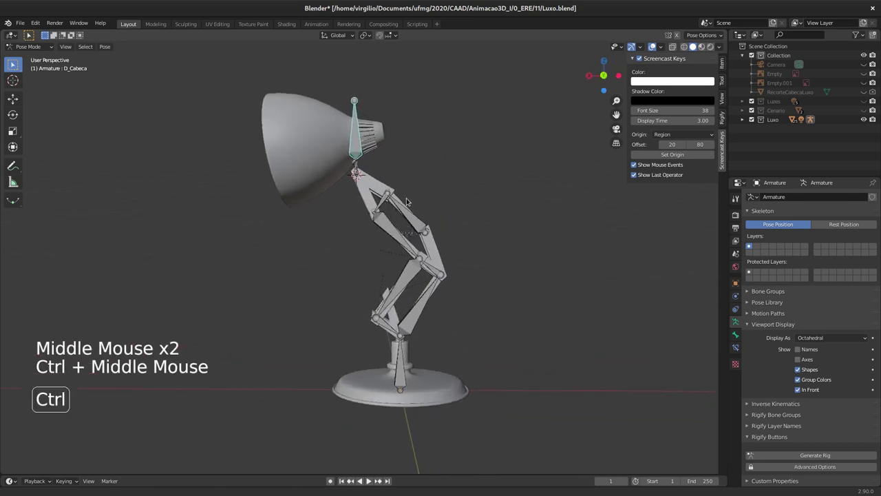
pyautogui.click(409, 384)
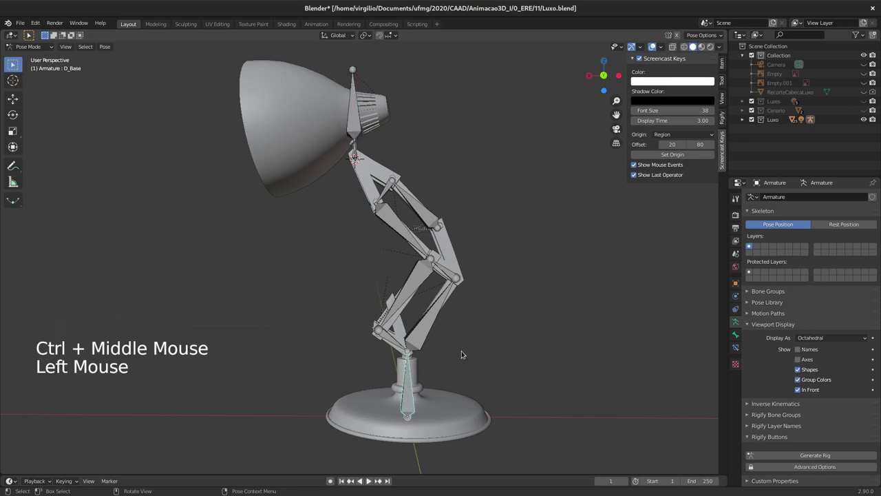
pyautogui.press('r')
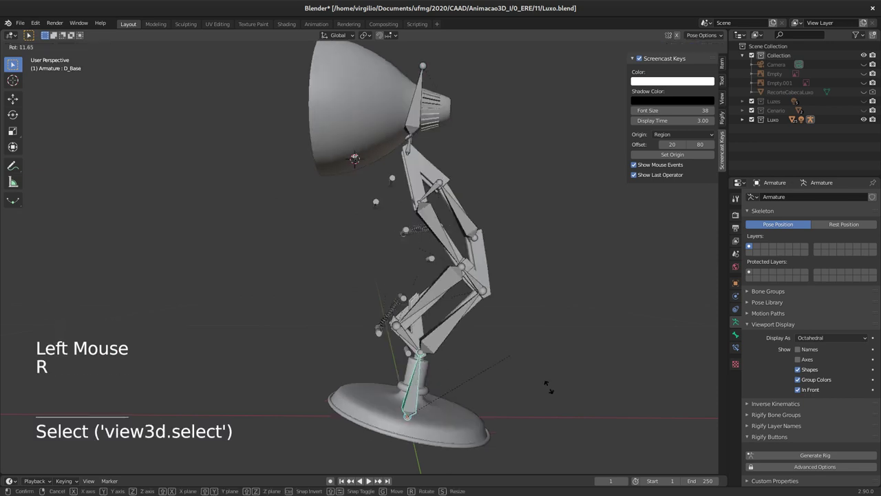
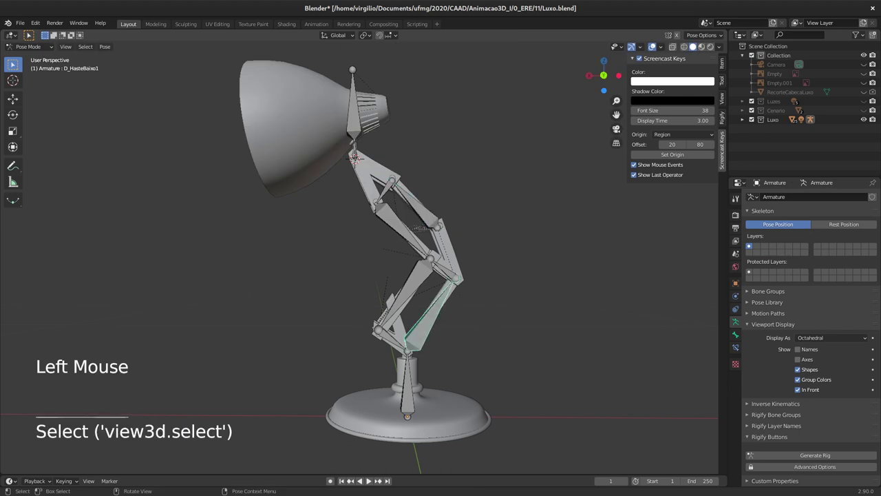
pyautogui.press('r')
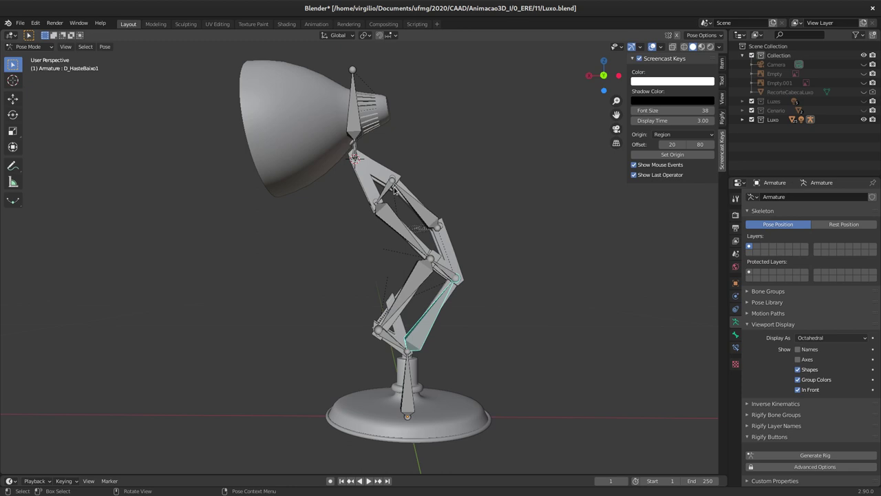
pyautogui.middleClick(388, 192)
pyautogui.middleClick(408, 166)
pyautogui.middleClick(415, 192)
pyautogui.middleClick(415, 208)
pyautogui.middleClick(400, 210)
# Bone-parent the pivot cylinder Luxo-Pivo.009 to the D_Pescoco neck bone
pyautogui.middleClick(419, 235)
pyautogui.middleClick(406, 214)
pyautogui.middleClick(406, 206)
pyautogui.middleClick(416, 218)
pyautogui.middleClick(403, 247)
pyautogui.middleClick(398, 225)
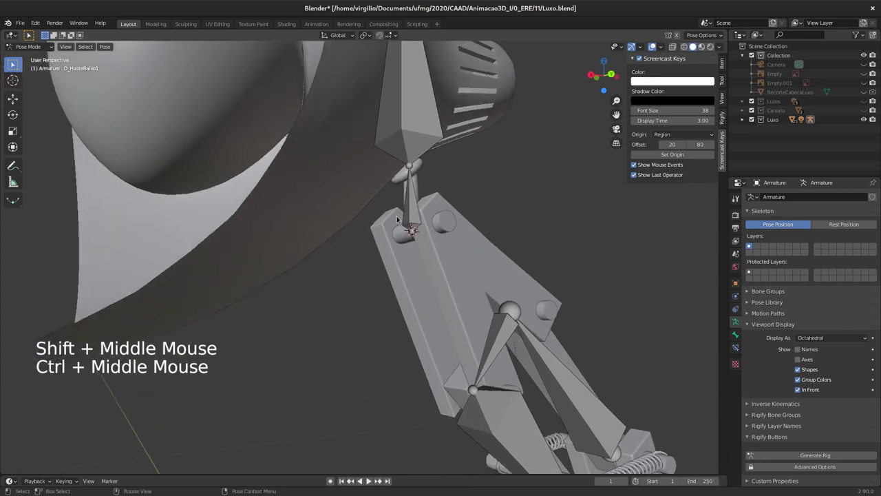
pyautogui.click(443, 225)
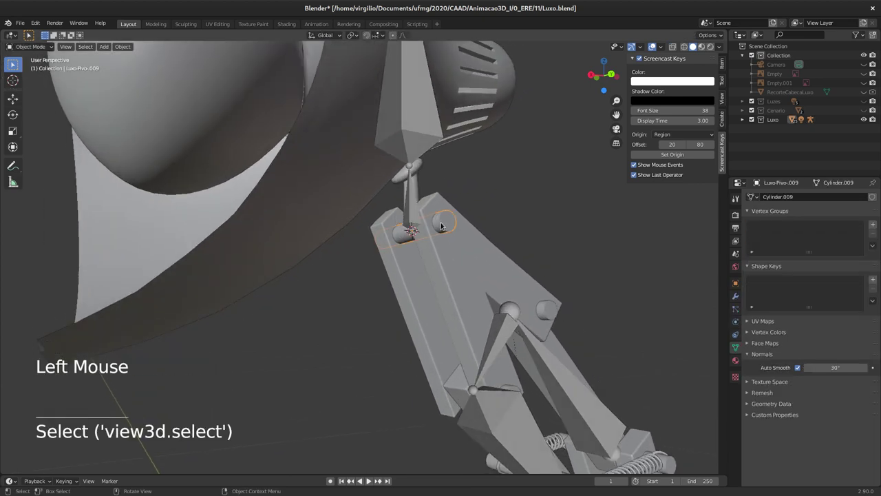
pyautogui.click(412, 199)
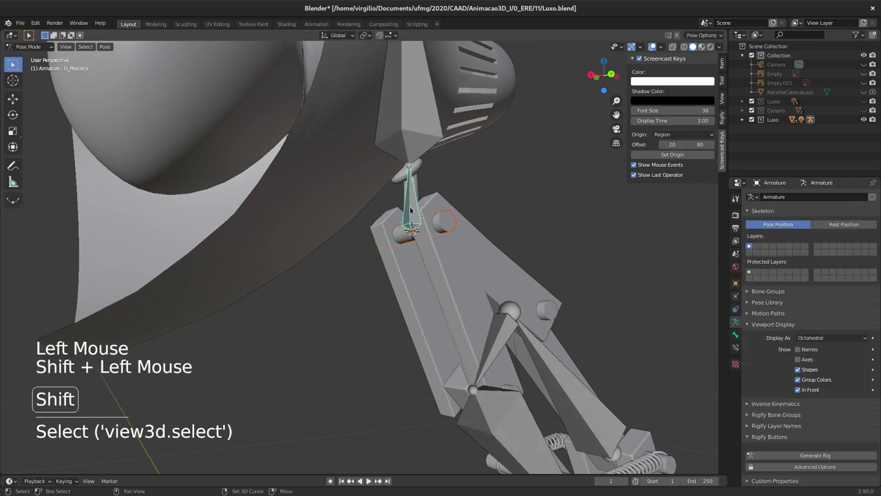
pyautogui.press('ctrl+p')
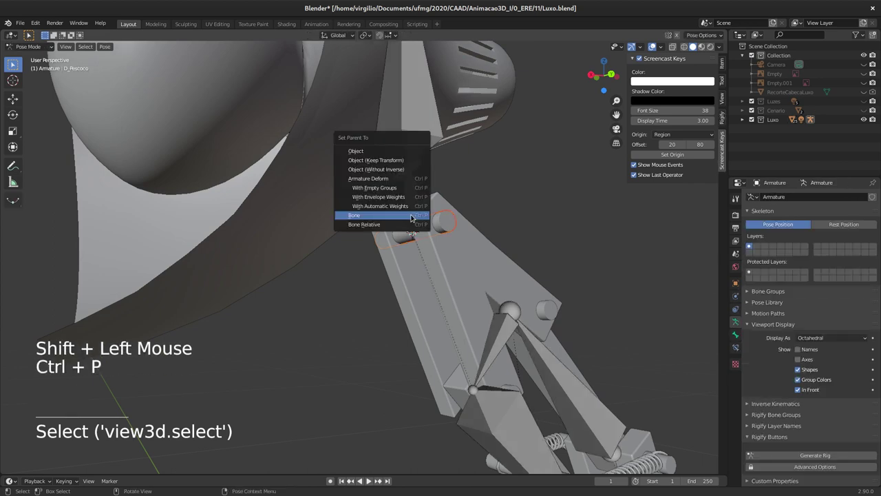
pyautogui.press('Return')
pyautogui.middleClick(423, 270)
pyautogui.middleClick(402, 259)
# Bone-parent the pivots Luxo-Pivo.008 and Luxo-Pivo.007 to D_PecaCima
pyautogui.click(482, 267)
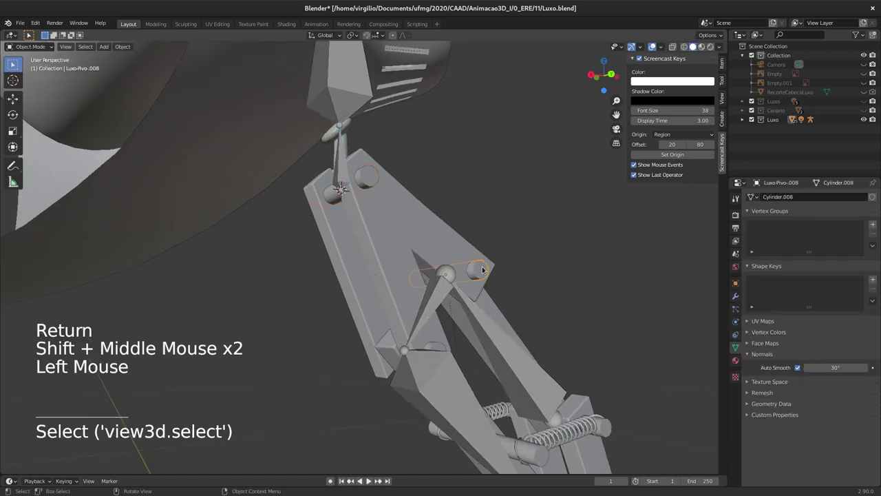
pyautogui.middleClick(463, 277)
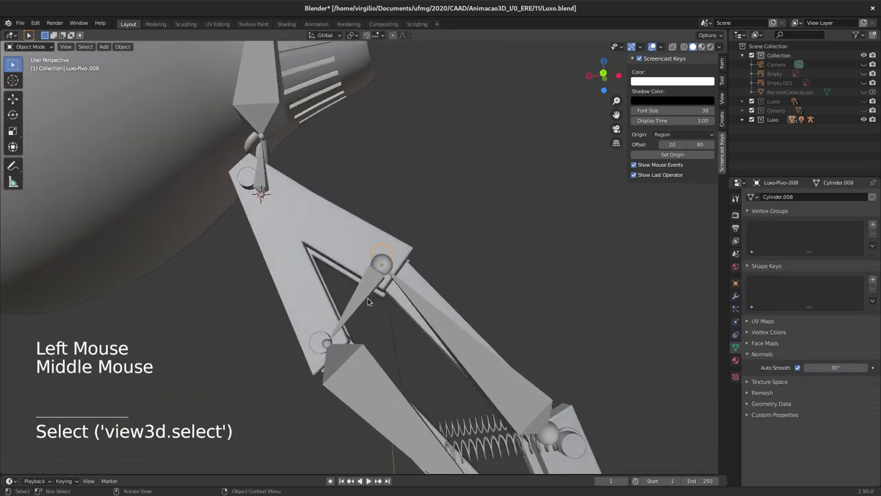
pyautogui.click(369, 299)
pyautogui.press('ctrl+p')
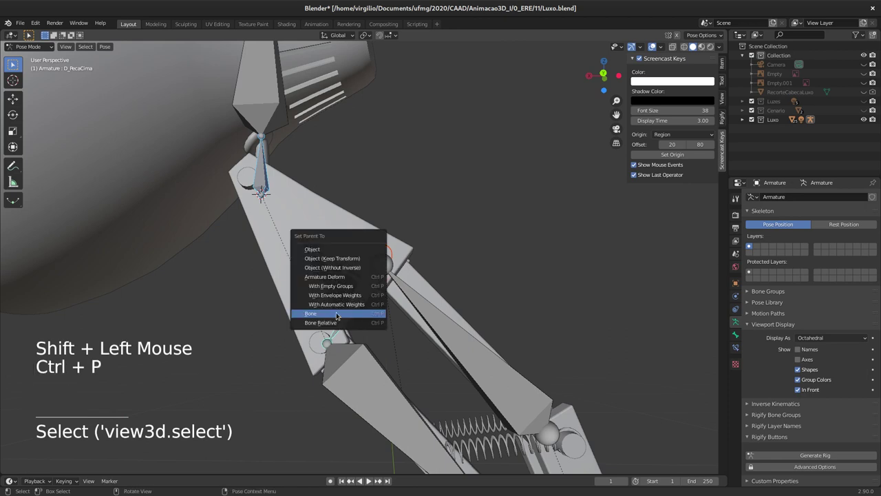
pyautogui.click(335, 315)
pyautogui.click(312, 337)
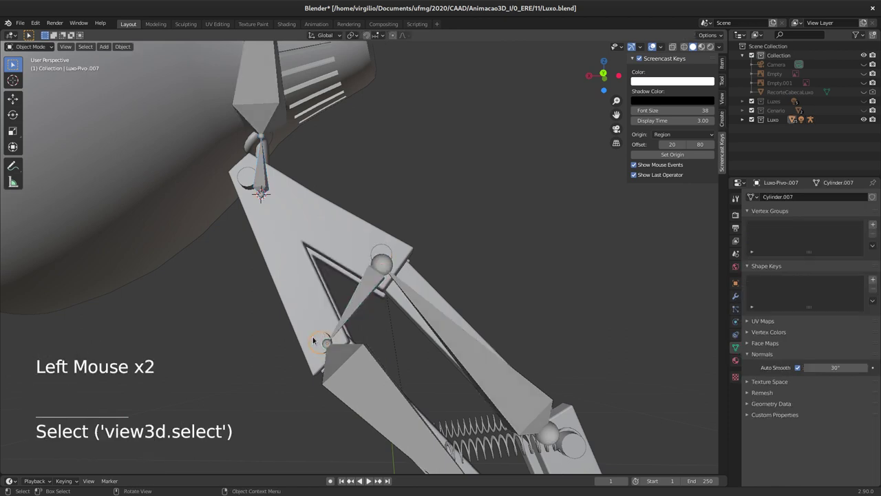
pyautogui.doubleClick(351, 313)
pyautogui.press('ctrl+p')
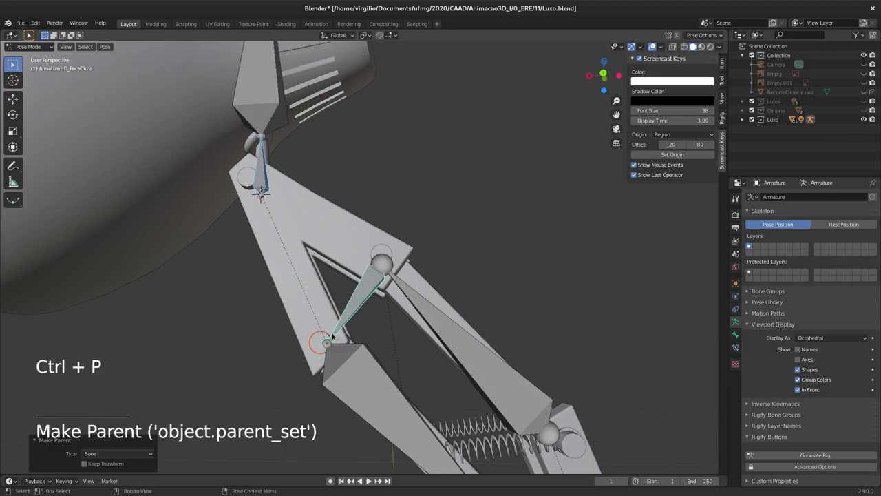
# Bone-parent the next upper-arm pivot piece to D_HasteCima1
pyautogui.middleClick(483, 303)
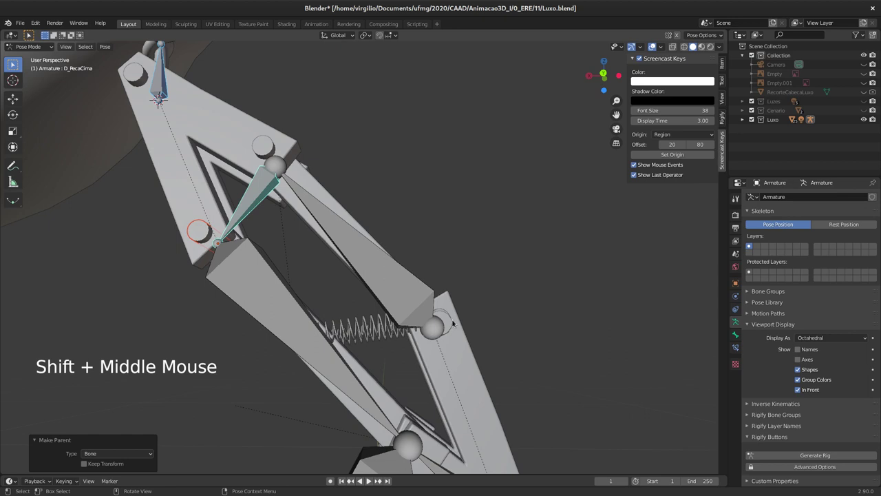
pyautogui.click(449, 318)
pyautogui.middleClick(447, 329)
pyautogui.middleClick(442, 309)
pyautogui.click(440, 270)
pyautogui.click(408, 257)
pyautogui.press('ctrl+p')
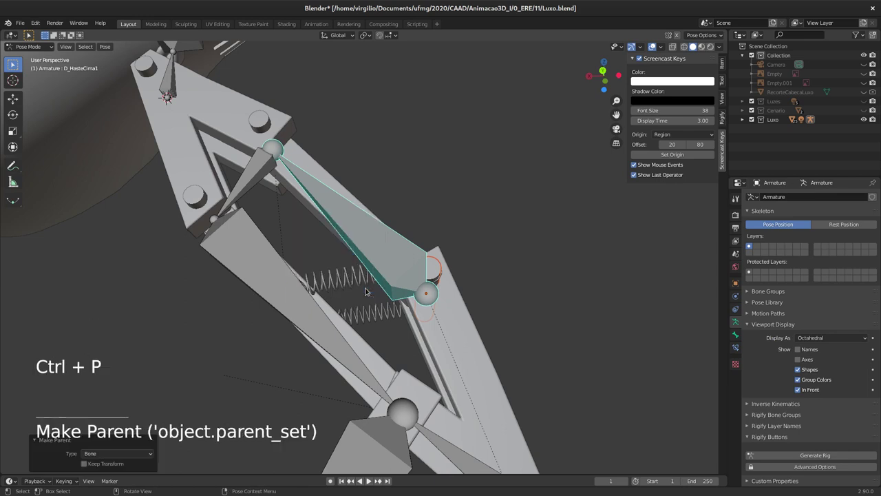
# Bone-parent the pivot Luxo-Pivo.003 to the D_PecaMeio bone
pyautogui.middleClick(451, 391)
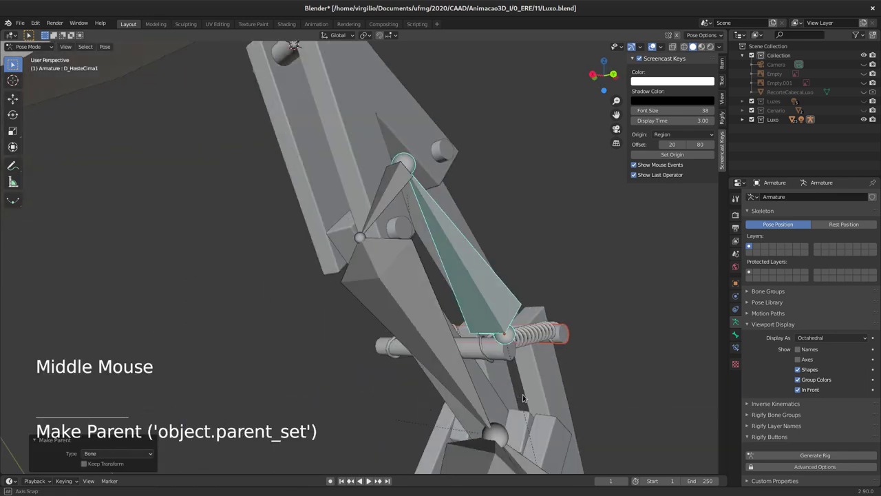
pyautogui.middleClick(473, 414)
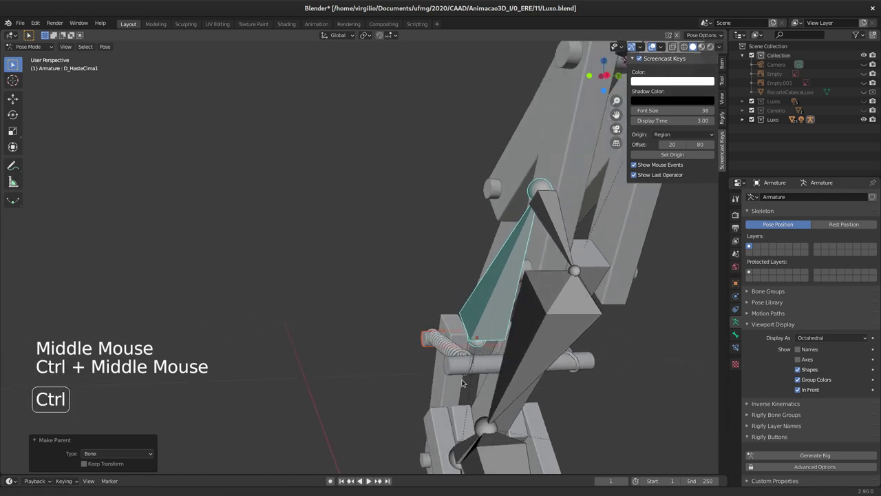
pyautogui.middleClick(465, 372)
pyautogui.middleClick(429, 332)
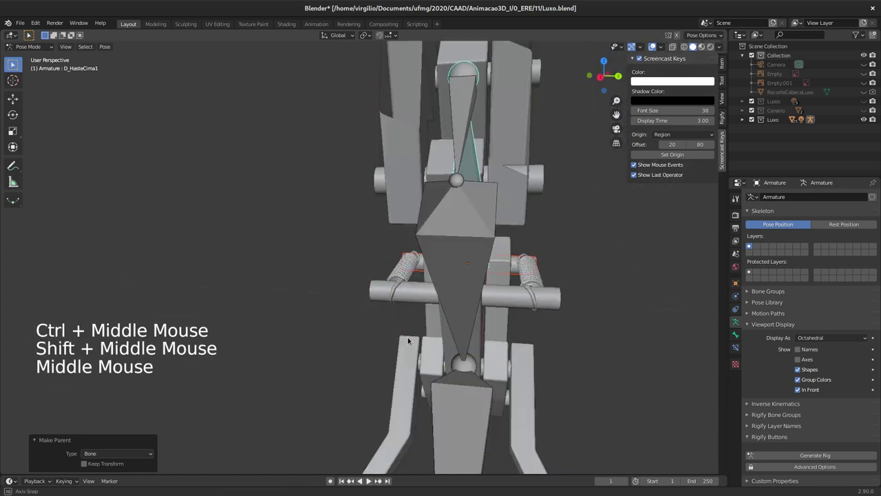
pyautogui.click(427, 361)
pyautogui.click(419, 359)
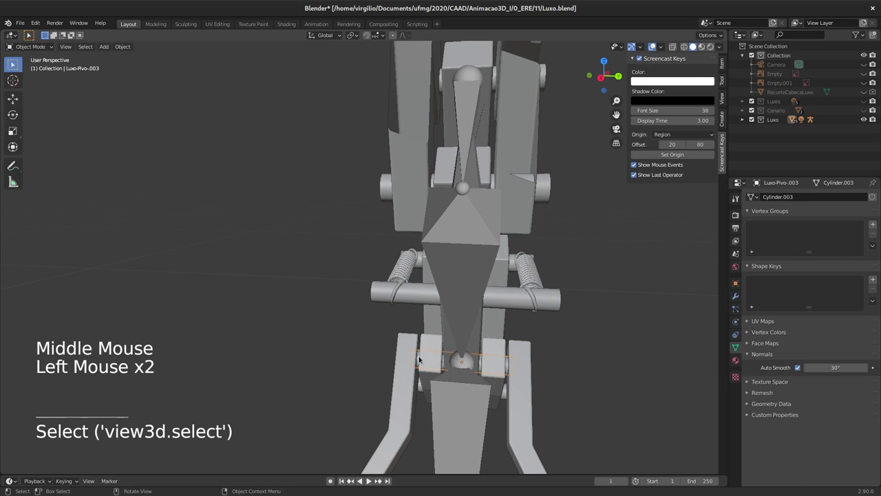
pyautogui.middleClick(462, 367)
pyautogui.middleClick(434, 389)
pyautogui.middleClick(404, 390)
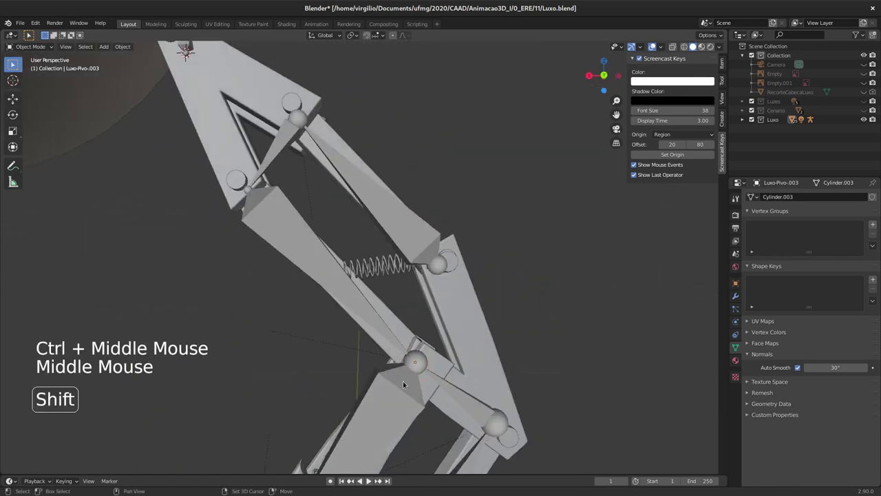
pyautogui.click(448, 386)
pyautogui.press('ctrl+p')
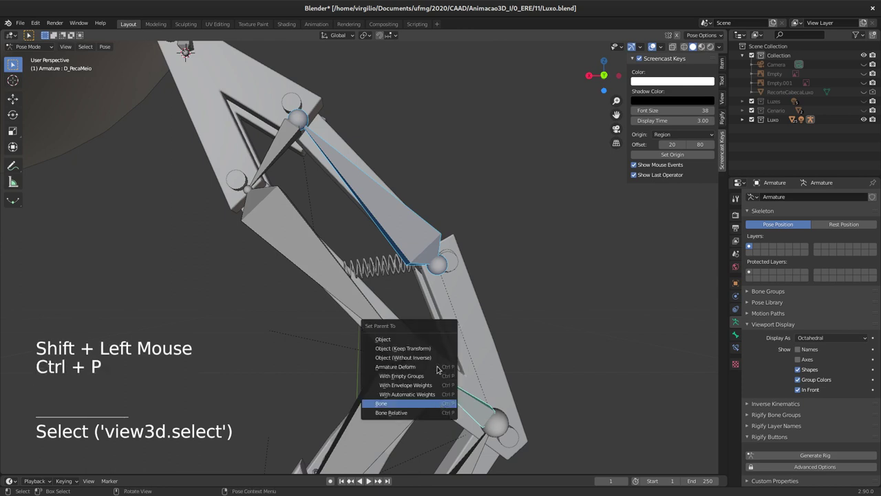
# Bone-parent the lower-arm pivot Luxo-Pivo.005 to D_HasteBaixo1
pyautogui.middleClick(497, 306)
pyautogui.click(473, 330)
pyautogui.click(475, 330)
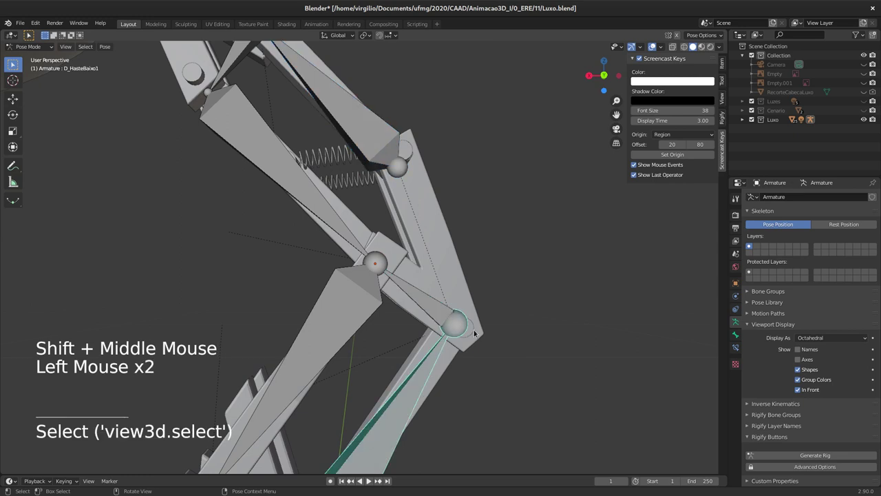
pyautogui.middleClick(488, 334)
pyautogui.click(493, 336)
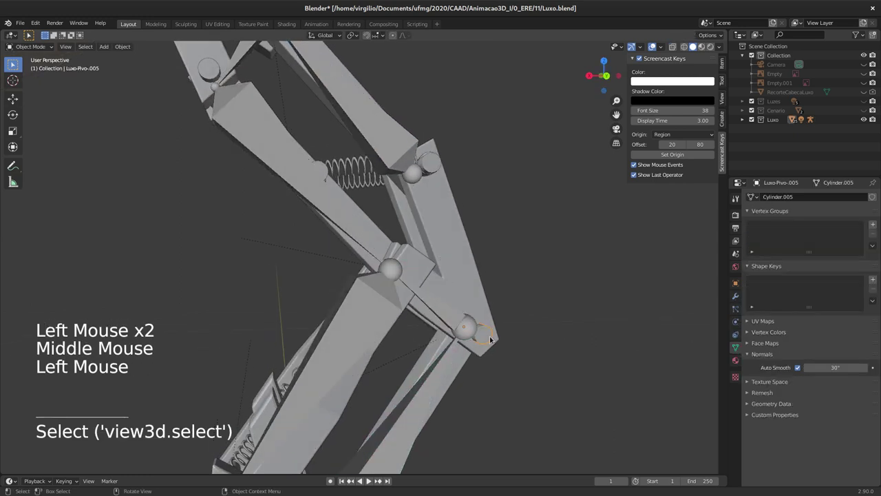
pyautogui.click(435, 379)
pyautogui.press('ctrl+p')
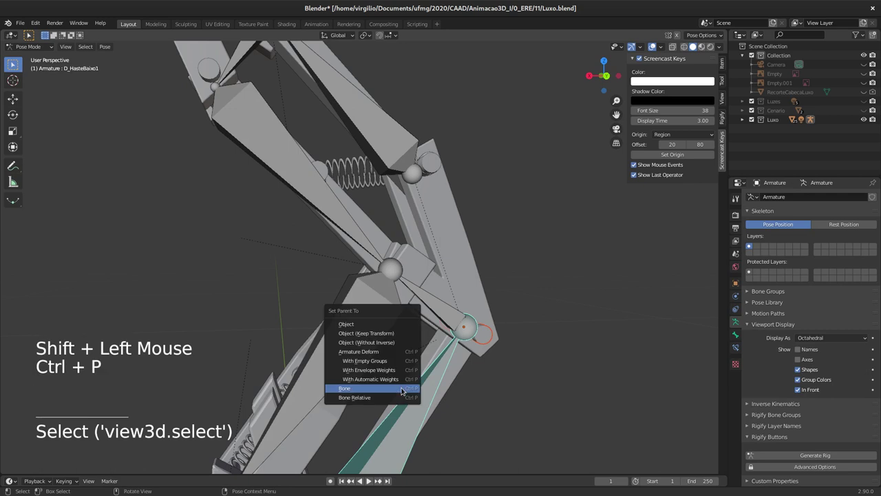
# Bone-parent the base joint pivot piece to D_PecaBaixo
pyautogui.middleClick(309, 300)
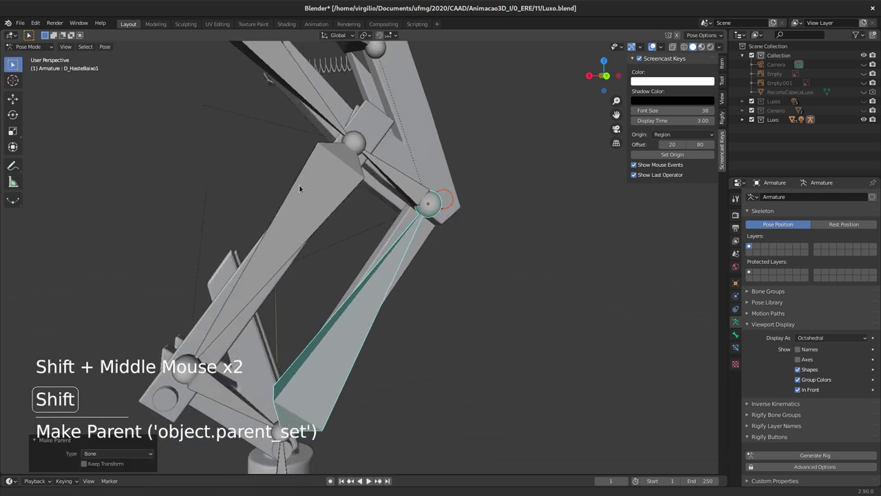
pyautogui.middleClick(270, 282)
pyautogui.click(185, 320)
pyautogui.click(295, 372)
pyautogui.click(258, 317)
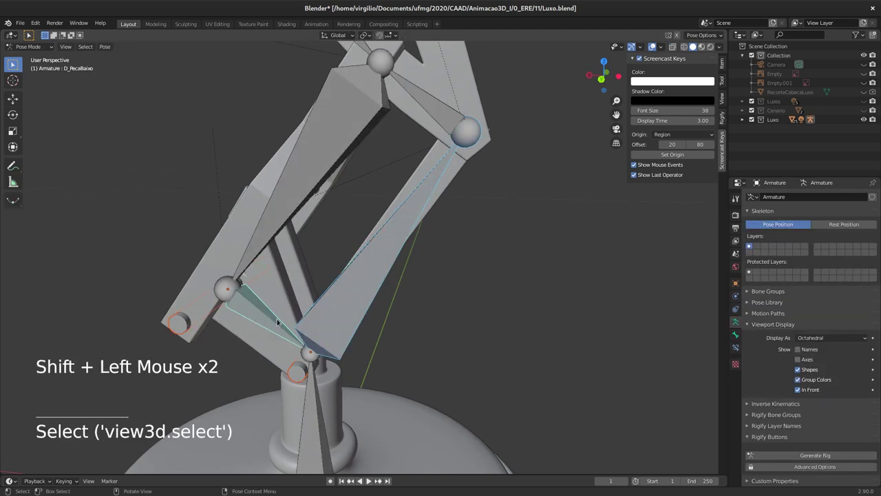
pyautogui.press('ctrl+p')
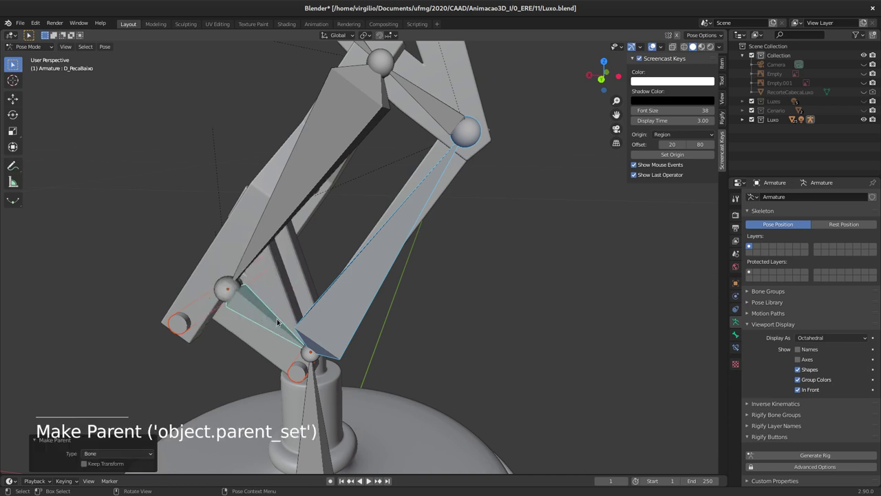
pyautogui.middleClick(369, 283)
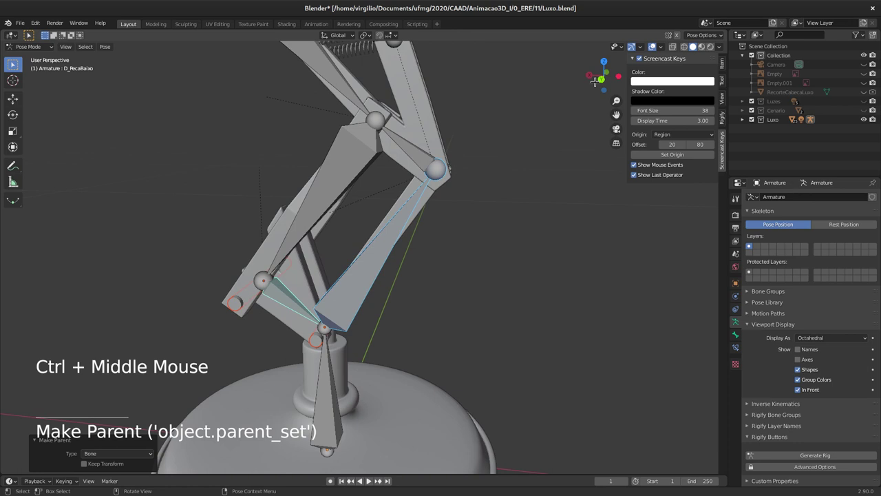
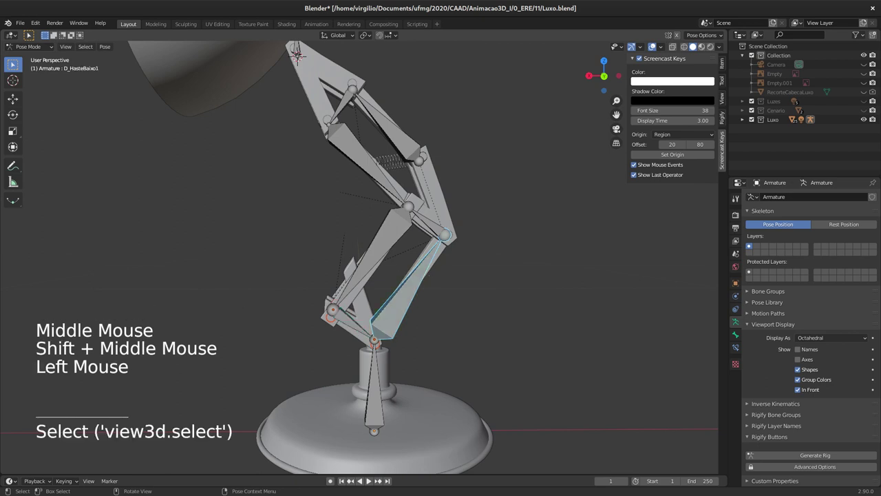
pyautogui.press('r')
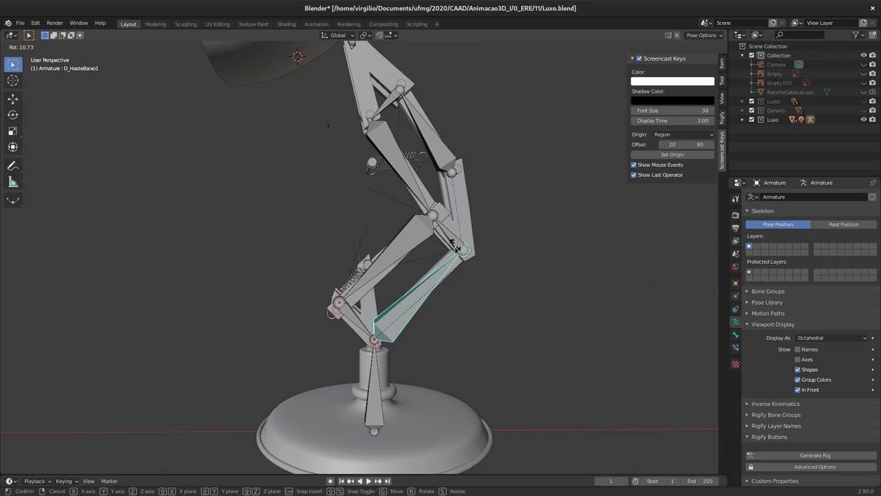
pyautogui.middleClick(368, 232)
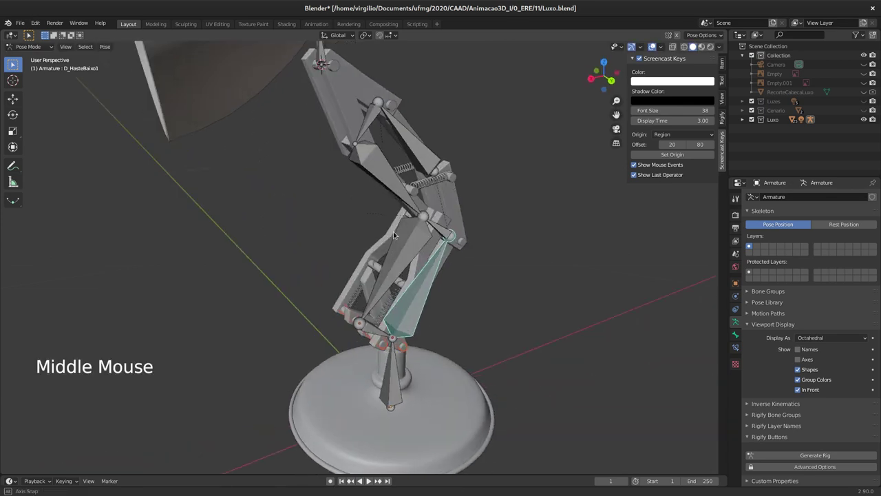
pyautogui.middleClick(379, 215)
pyautogui.middleClick(376, 211)
pyautogui.middleClick(361, 205)
pyautogui.middleClick(331, 226)
pyautogui.middleClick(314, 227)
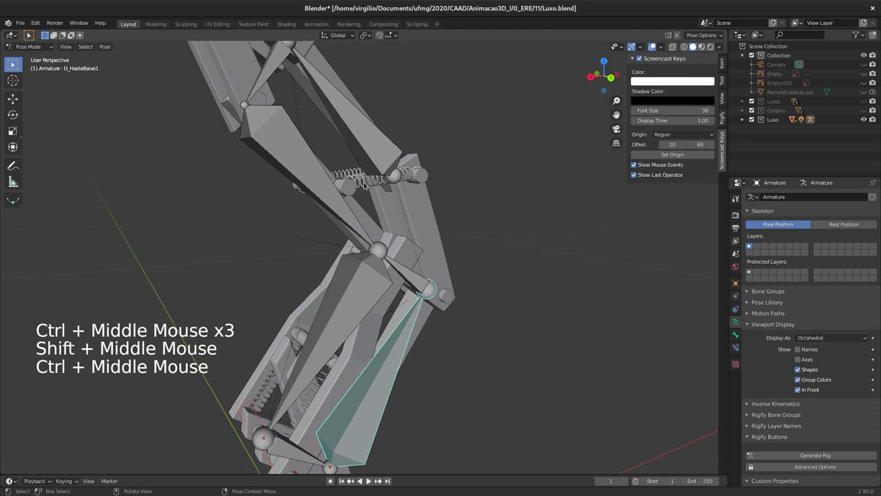
# Apply the Mirror modifier of the spring Luxo-Mola from its modifier dropdown
pyautogui.click(367, 185)
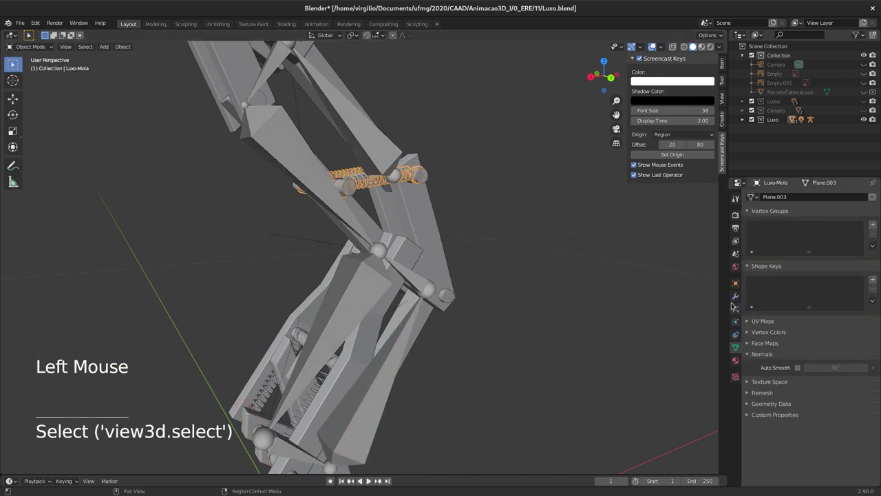
pyautogui.click(739, 296)
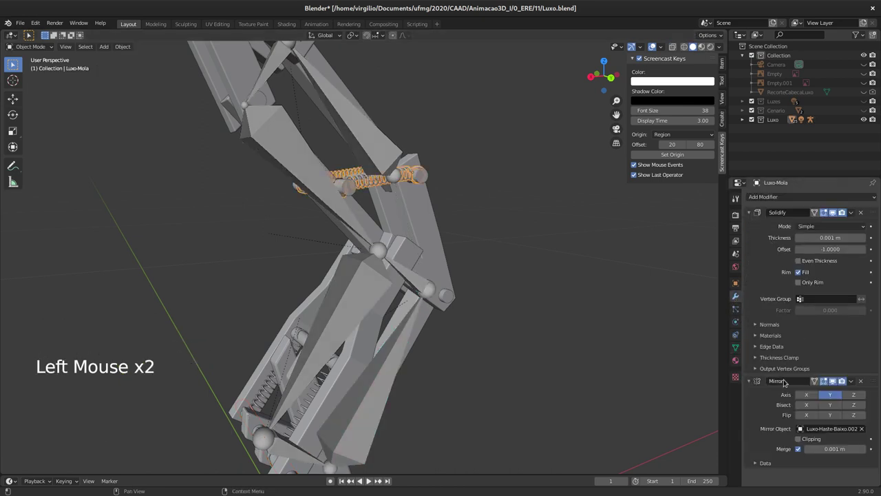
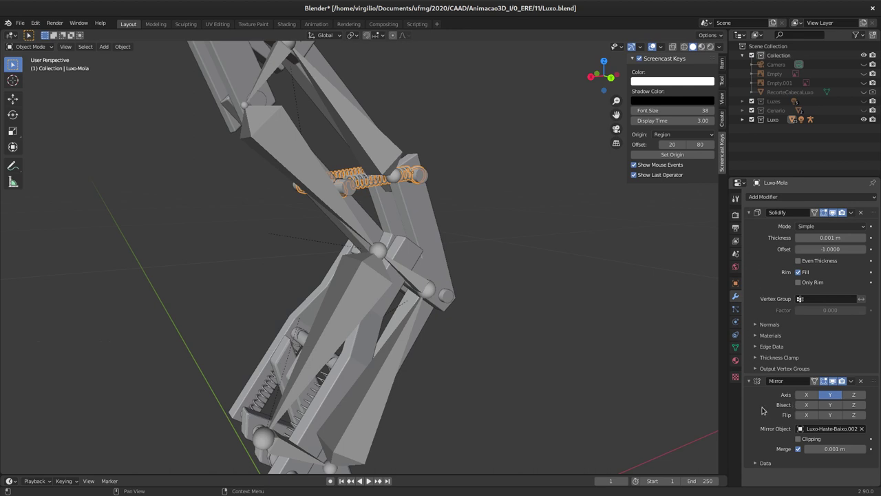
pyautogui.rightClick(762, 403)
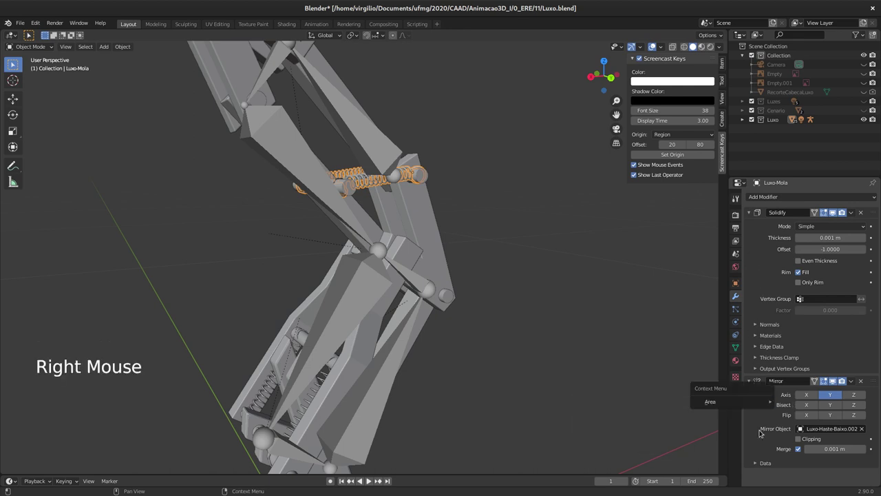
pyautogui.click(850, 382)
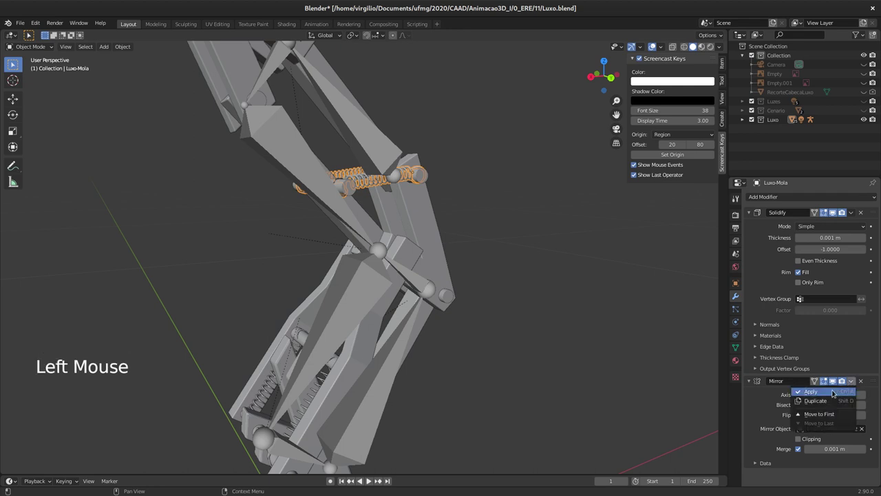
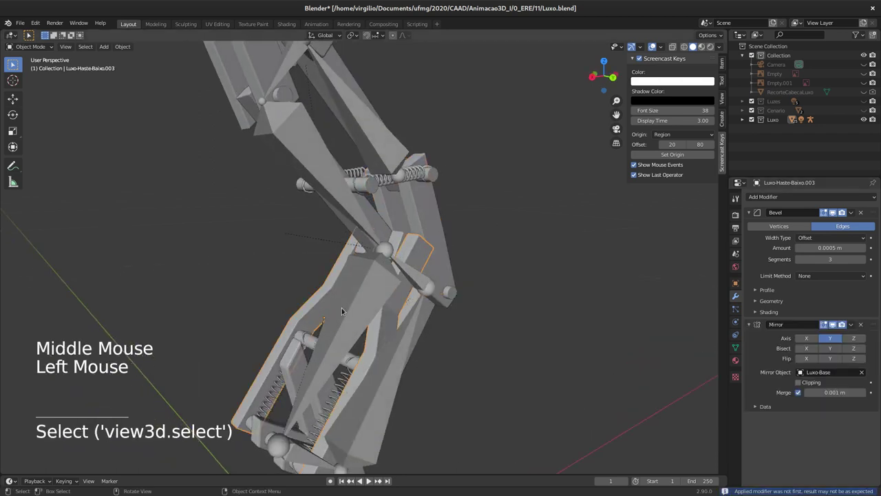
# Apply both Mirror modifiers on the lower rod Luxo-Haste-Baixo.003, keeping only its Bevel
pyautogui.click(856, 332)
pyautogui.doubleClick(844, 346)
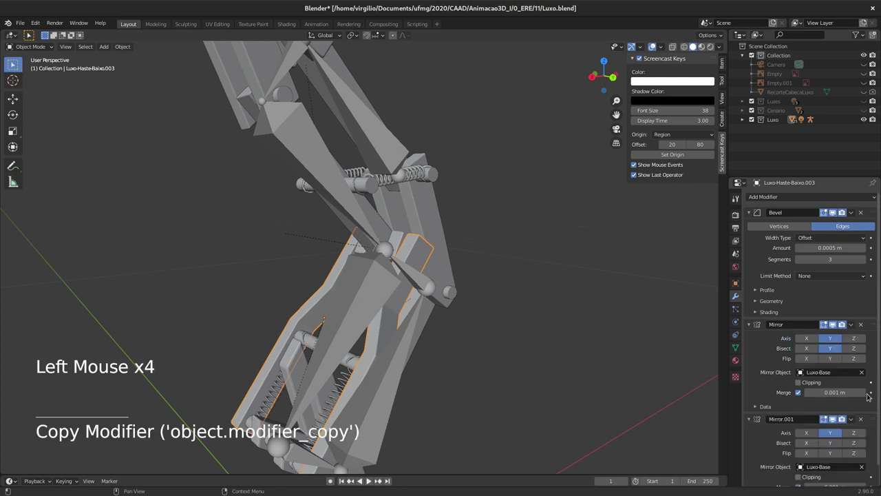
pyautogui.click(862, 420)
pyautogui.click(853, 330)
pyautogui.click(854, 328)
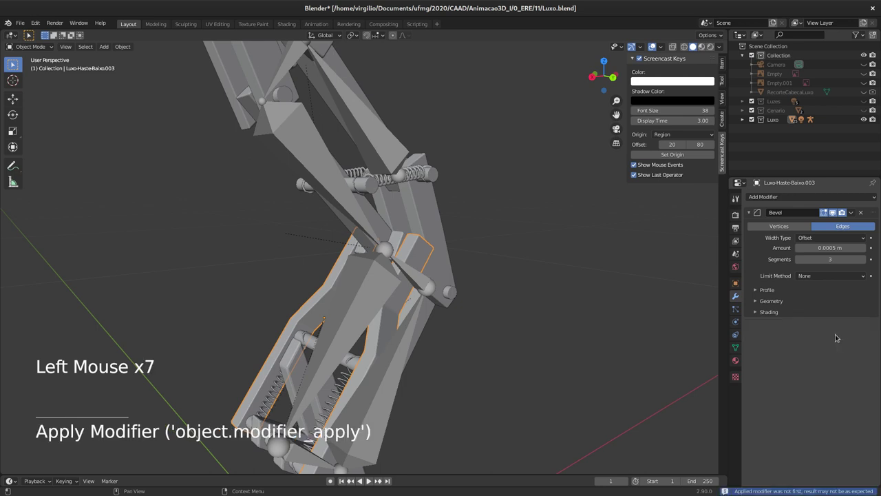
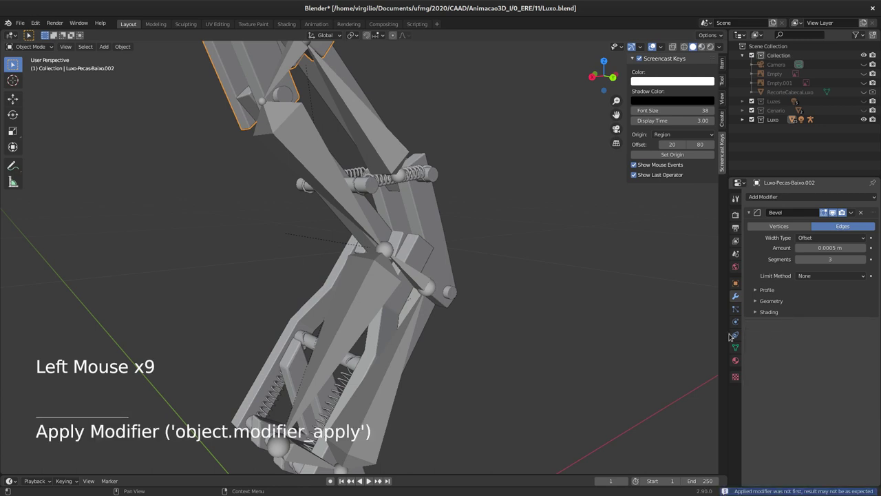
# Select the spring Luxo-Mola to check that it keeps only its Solidify modifier
pyautogui.middleClick(373, 202)
pyautogui.middleClick(373, 204)
pyautogui.middleClick(368, 205)
pyautogui.click(351, 174)
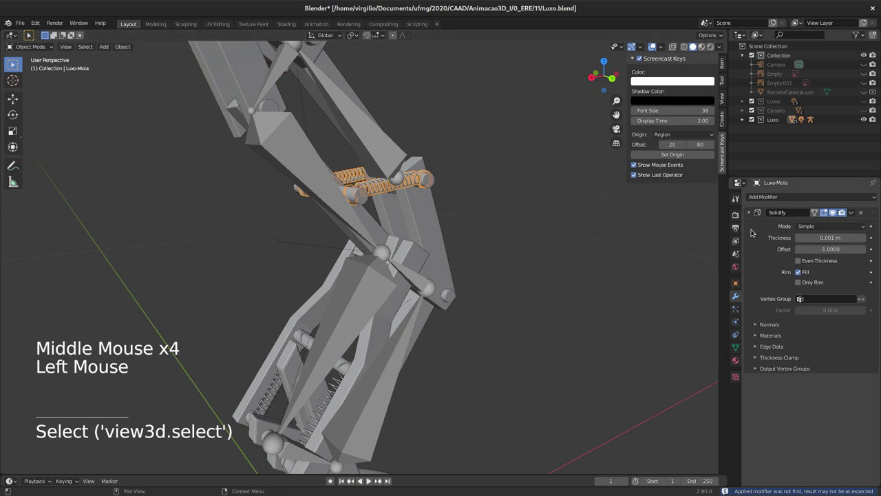
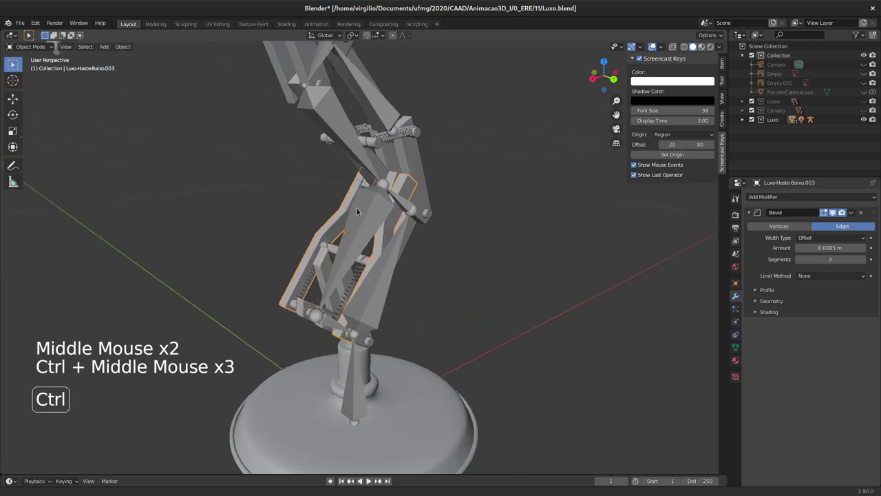
# Parent the pivot pin Luxo-Pivo.002 to the lower arm bone D_HasteBaixo2
pyautogui.middleClick(316, 243)
pyautogui.click(312, 241)
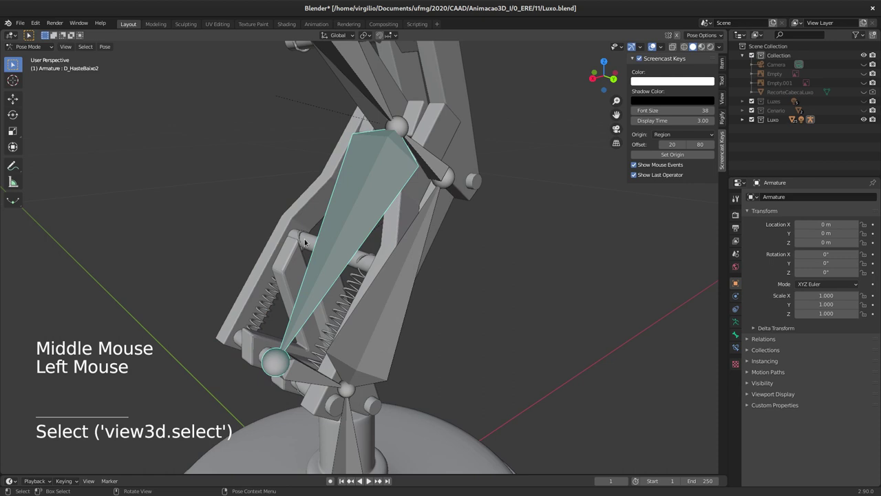
pyautogui.middleClick(334, 249)
pyautogui.click(327, 251)
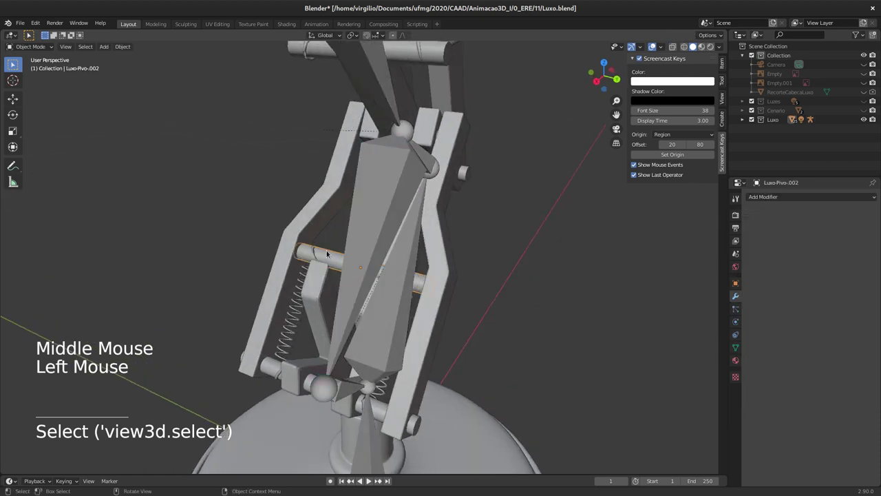
pyautogui.click(367, 232)
pyautogui.press('ctrl+p')
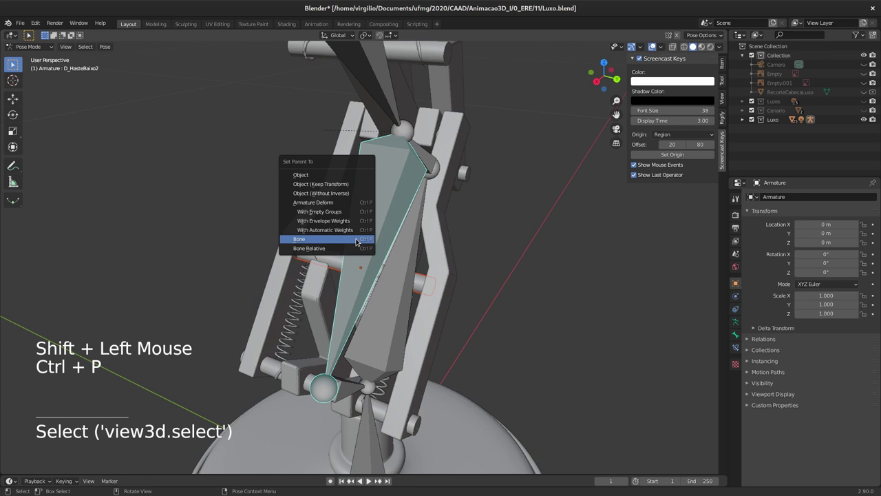
# Parent the pivot pin Luxo-Pivo.006 to the upper arm bone D_HasteCima2 and check the result
pyautogui.middleClick(387, 145)
pyautogui.middleClick(379, 193)
pyautogui.click(383, 165)
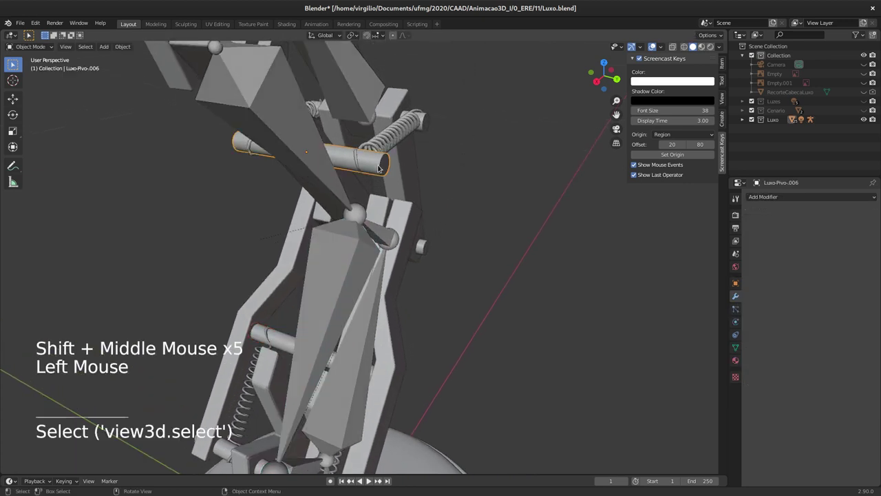
pyautogui.middleClick(374, 168)
pyautogui.middleClick(353, 168)
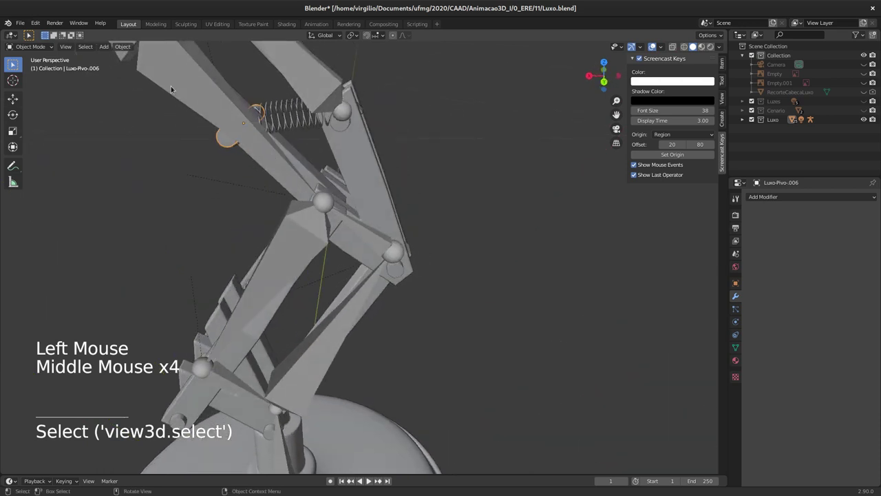
pyautogui.click(189, 89)
pyautogui.press('ctrl+p')
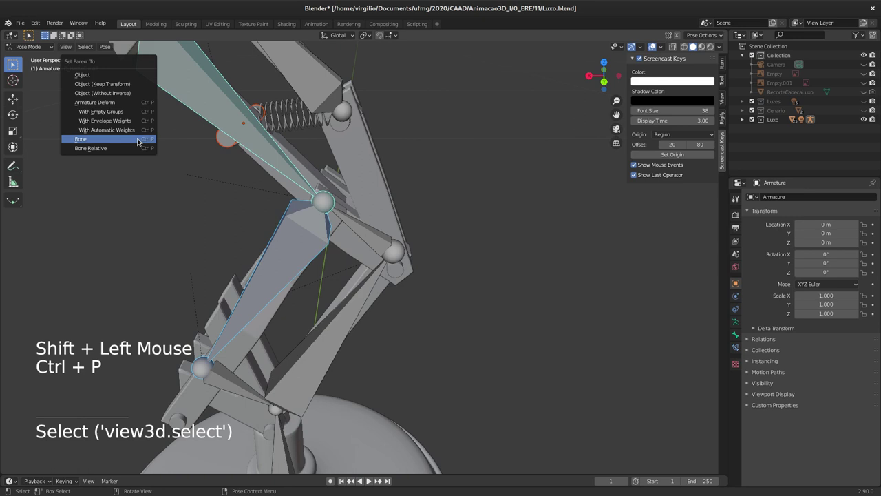
pyautogui.middleClick(300, 228)
pyautogui.middleClick(352, 258)
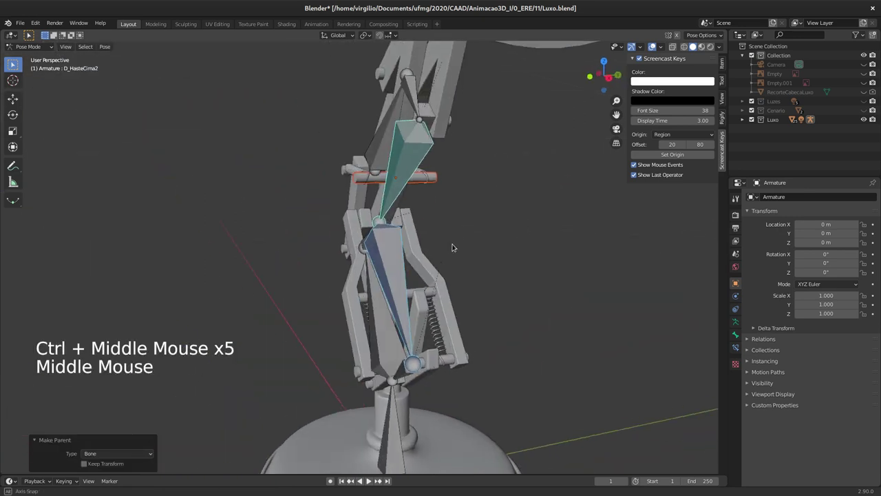
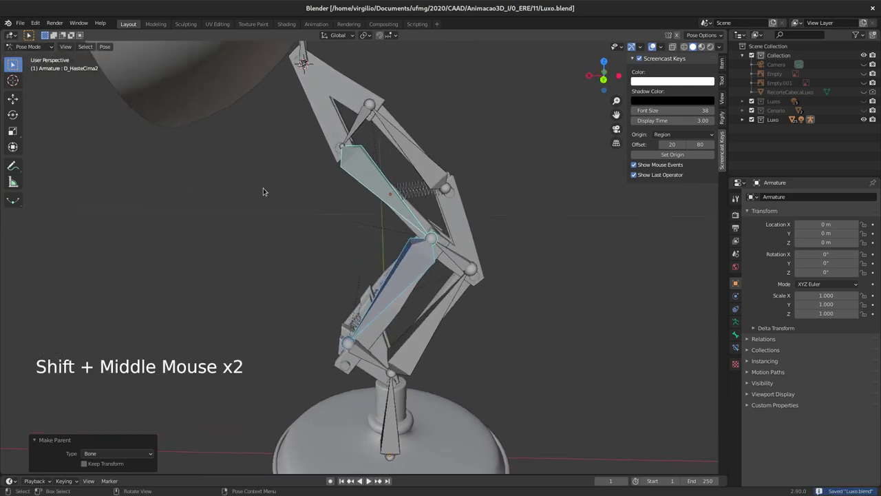
pyautogui.middleClick(427, 188)
# Orbit the view around the posed lamp arm to inspect it
pyautogui.middleClick(421, 184)
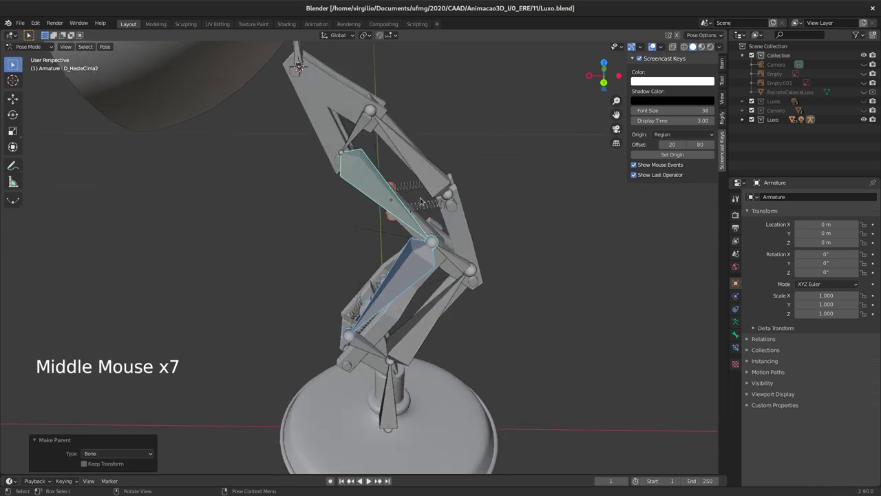
pyautogui.middleClick(371, 272)
pyautogui.middleClick(386, 310)
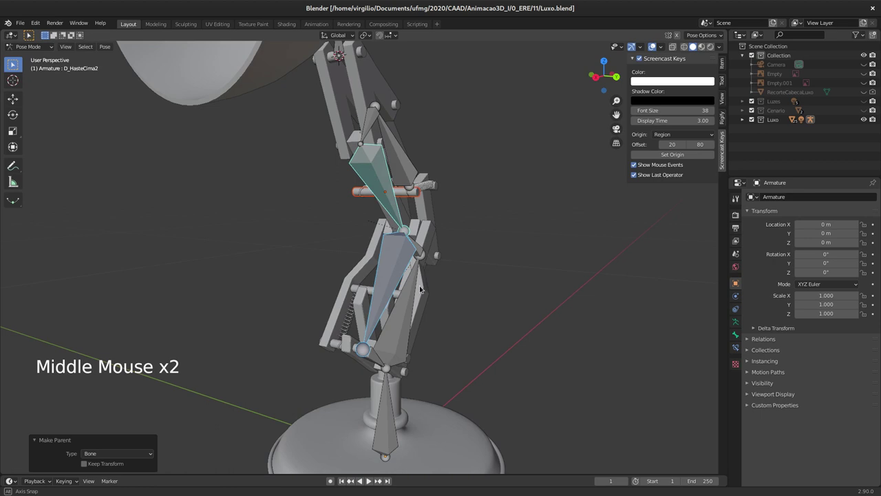
pyautogui.middleClick(386, 295)
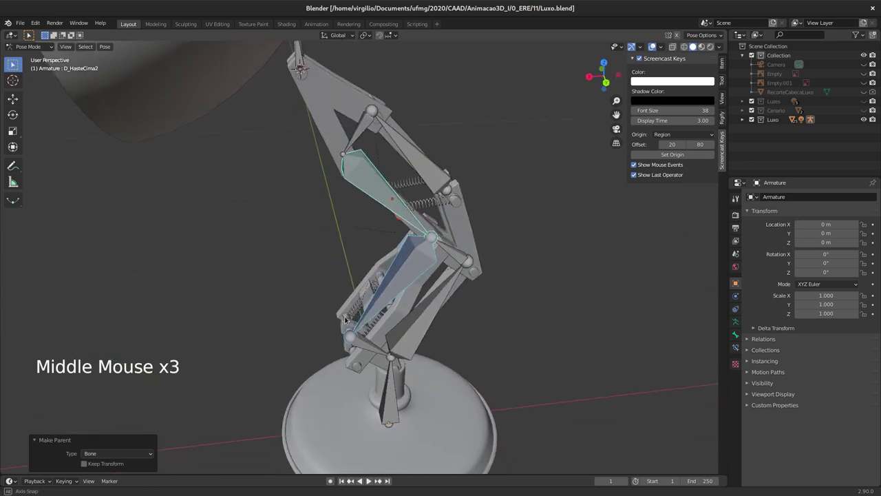
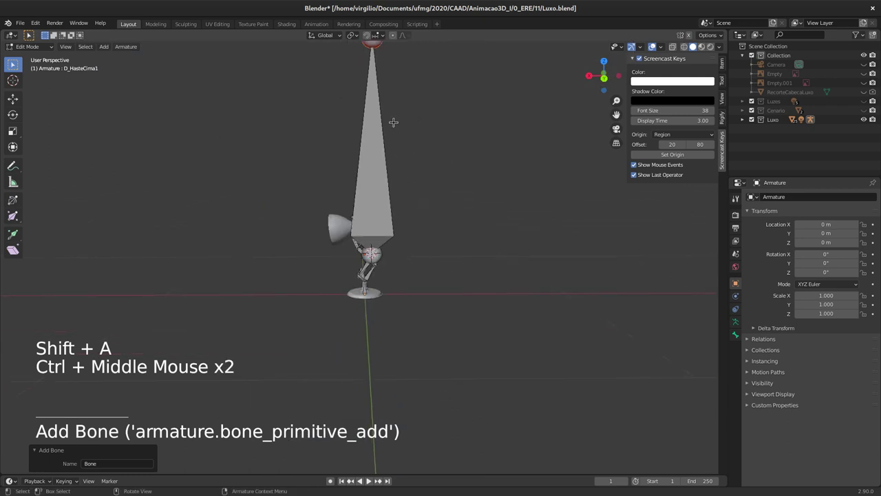
# Move the new bone end vertically, then snap the 3D cursor to pivot pin Luxo-Pivo.006
pyautogui.press('g')
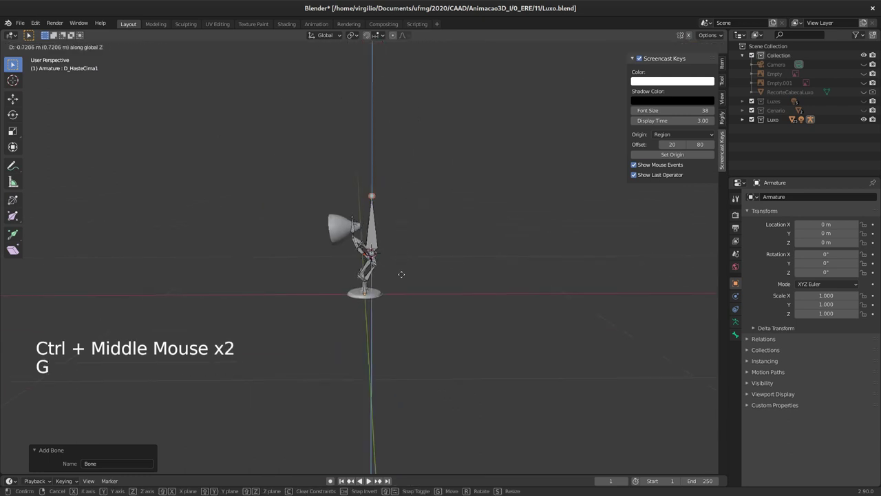
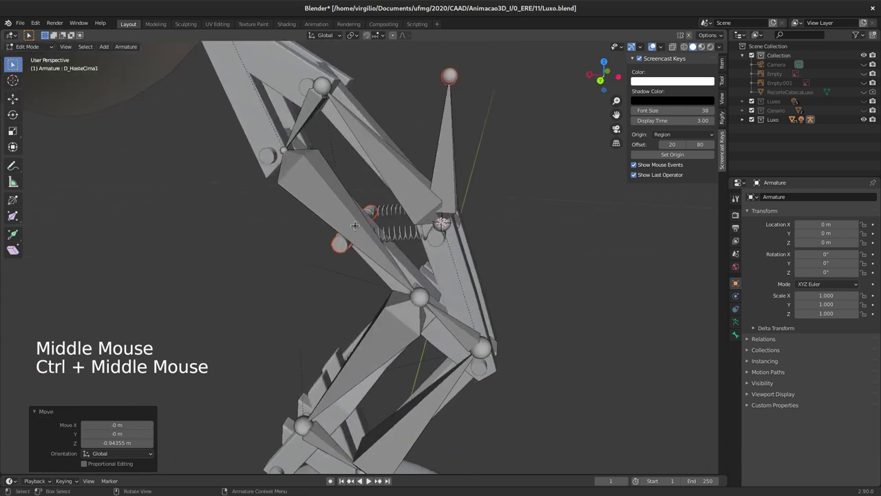
pyautogui.press('Tab')
pyautogui.doubleClick(341, 251)
pyautogui.click(342, 253)
pyautogui.press('shift+s')
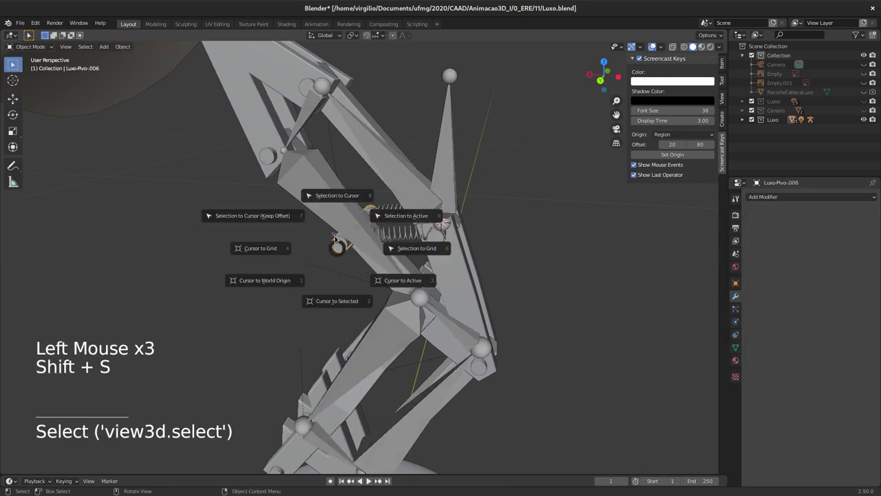
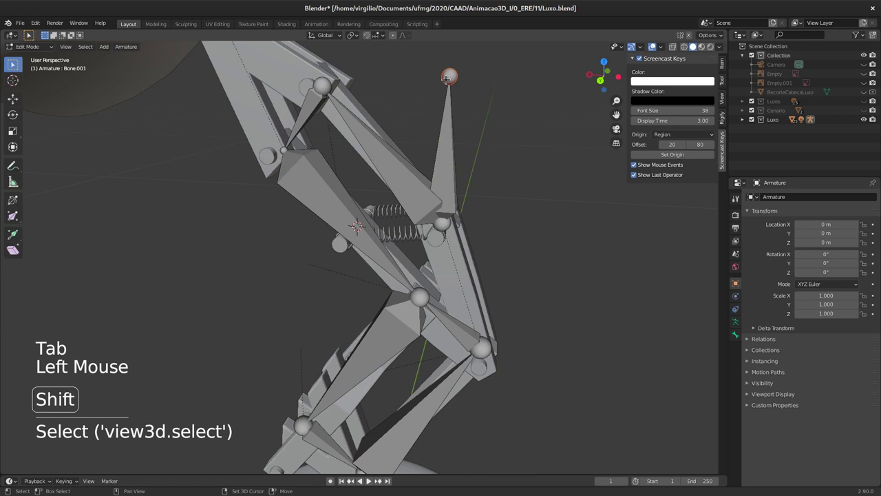
# Snap the tip of Bone.001 to the cursor so it spans the upper spring
pyautogui.press('shift+s')
pyautogui.press('shift+s')
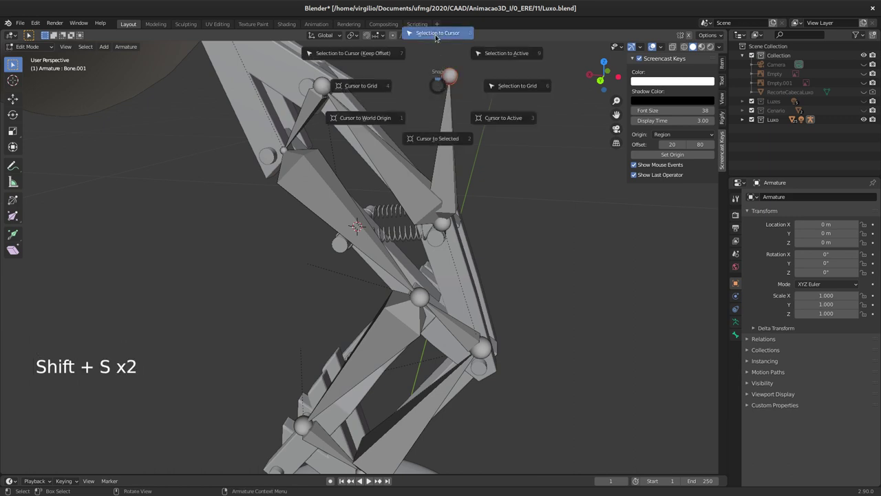
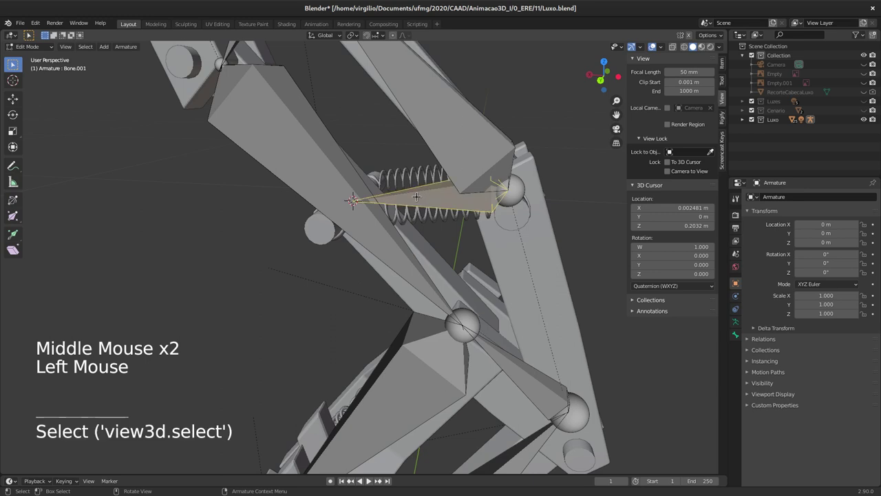
# Rename the new bone D_MolasCima and parent the upper spring to it
pyautogui.press('F2')
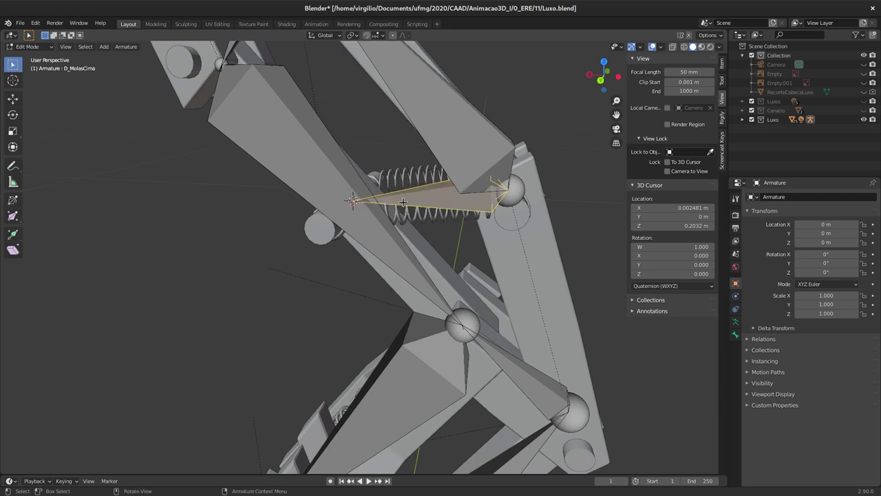
pyautogui.press('Tab')
pyautogui.click(405, 177)
pyautogui.click(422, 195)
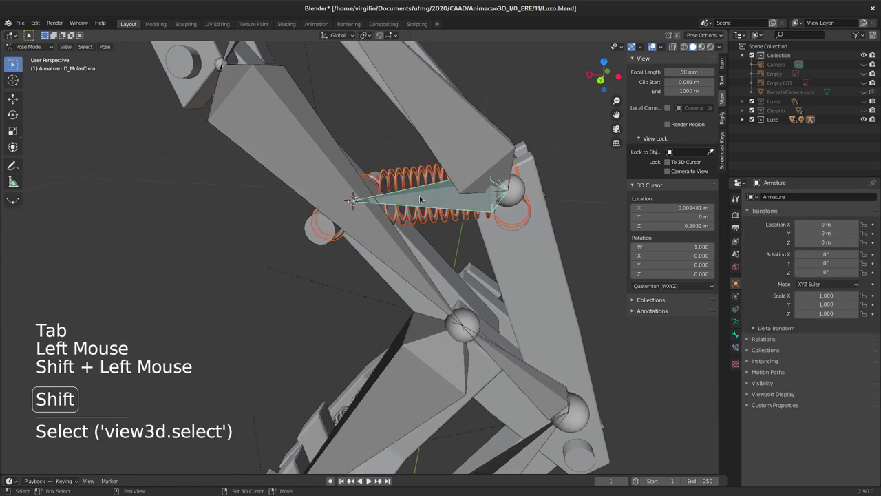
pyautogui.press('ctrl+p')
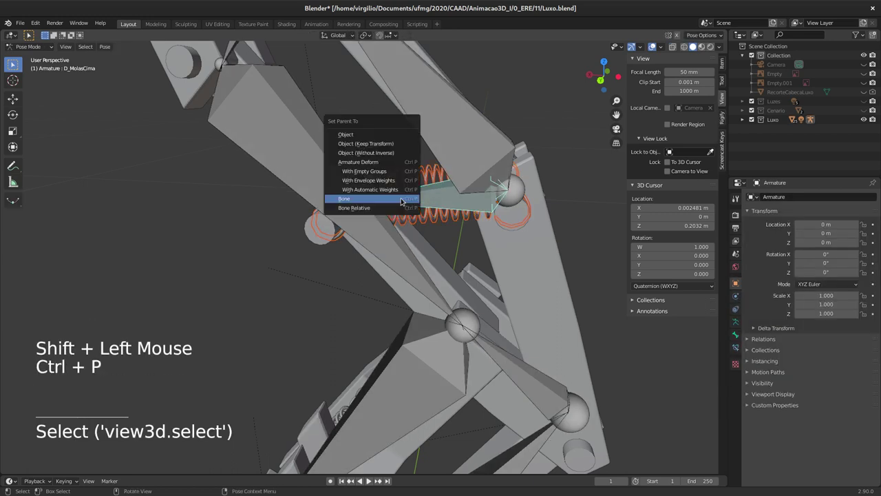
pyautogui.middleClick(445, 318)
# Make the lower arm bone D_HasteBaixo2 the active bone
pyautogui.middleClick(447, 327)
pyautogui.middleClick(403, 256)
pyautogui.middleClick(400, 244)
pyautogui.middleClick(418, 287)
pyautogui.middleClick(422, 283)
pyautogui.middleClick(405, 264)
pyautogui.middleClick(392, 256)
pyautogui.middleClick(353, 297)
pyautogui.middleClick(264, 345)
pyautogui.click(294, 345)
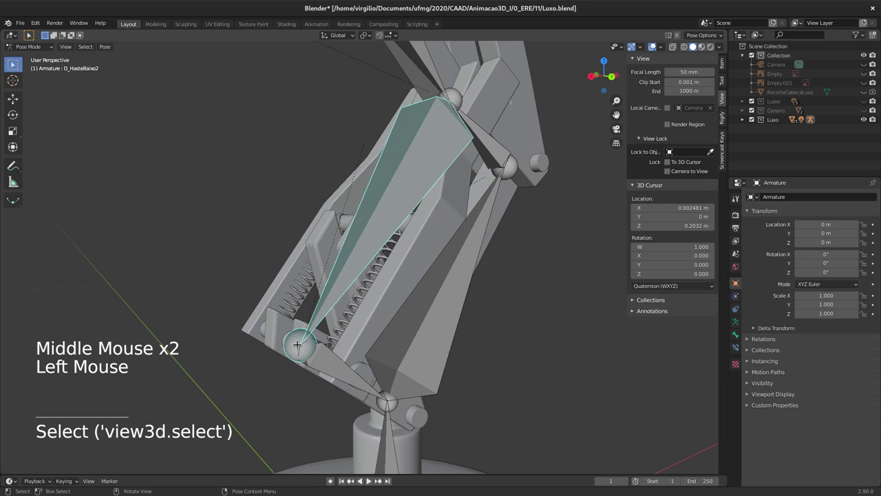
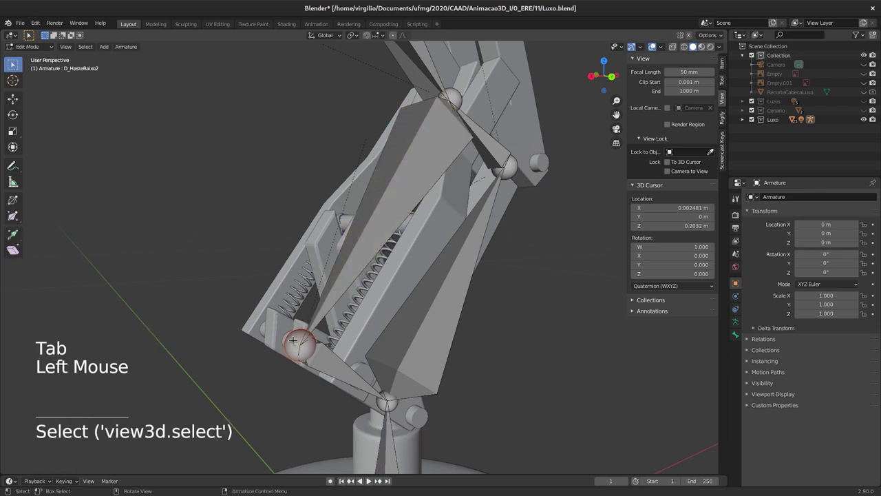
# Snap the cursor to the selection, place a new bone along Z between the lower springs and rename it D_MolasBaixo
pyautogui.press('shift+s')
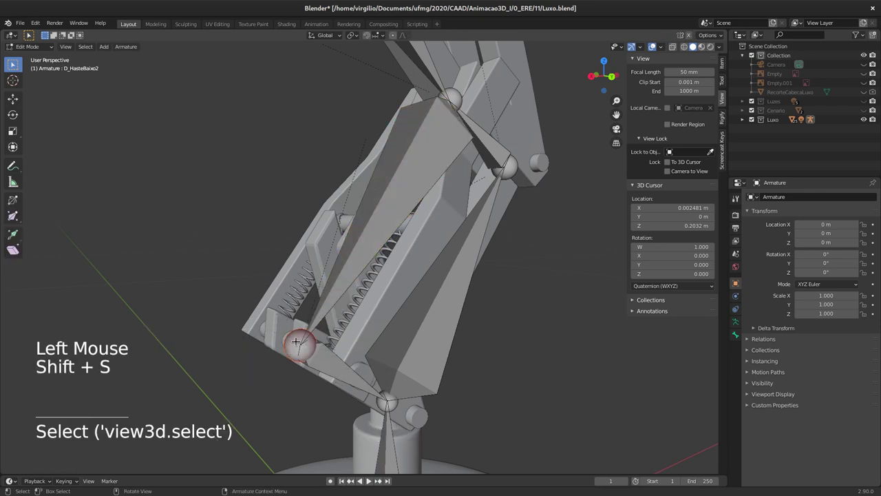
pyautogui.press('shift+s')
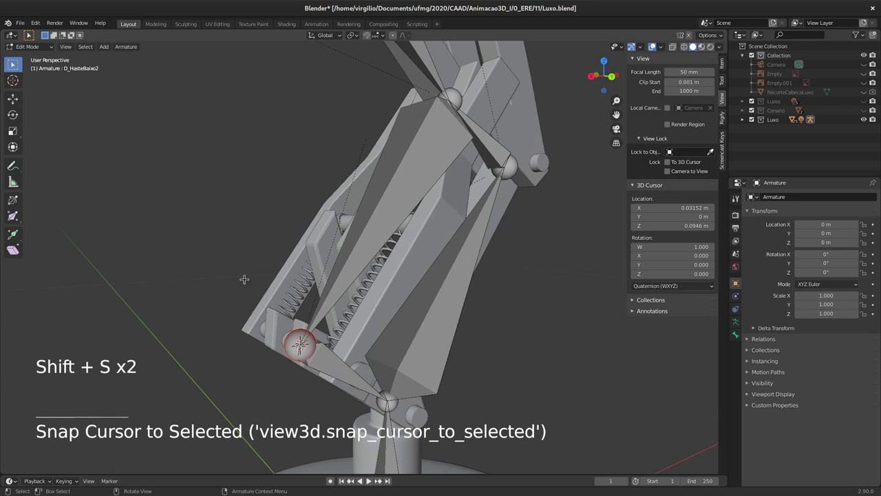
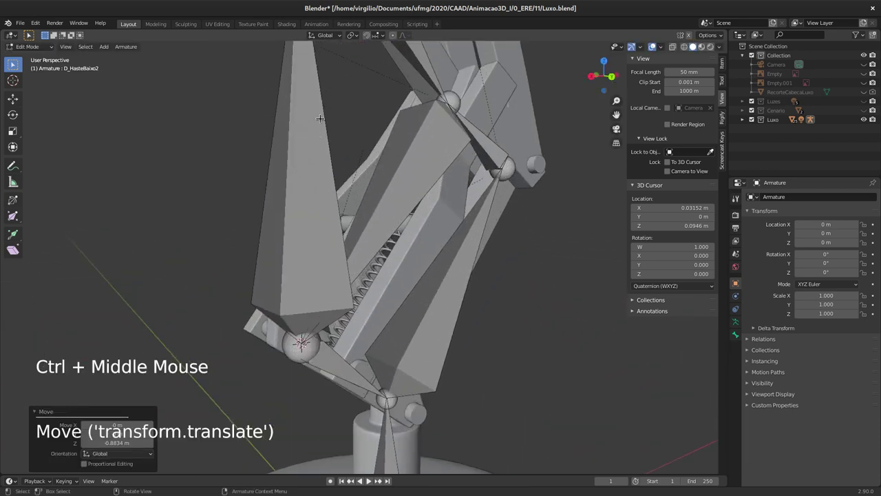
pyautogui.press('g')
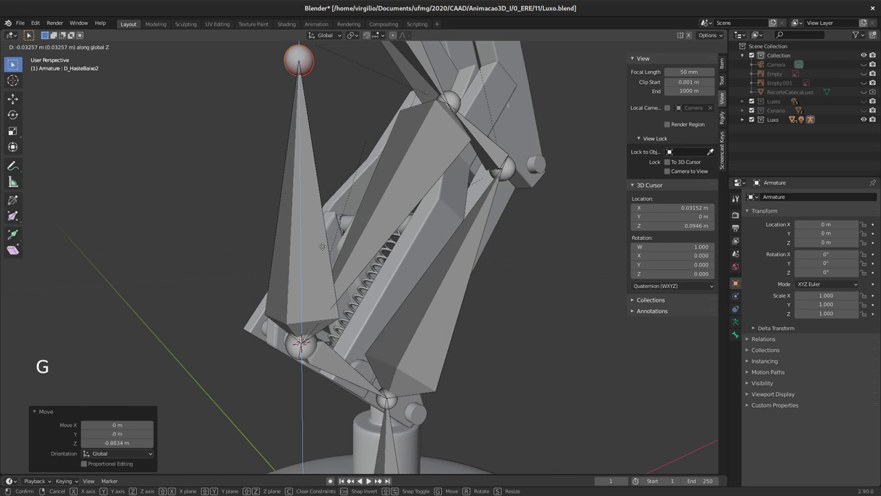
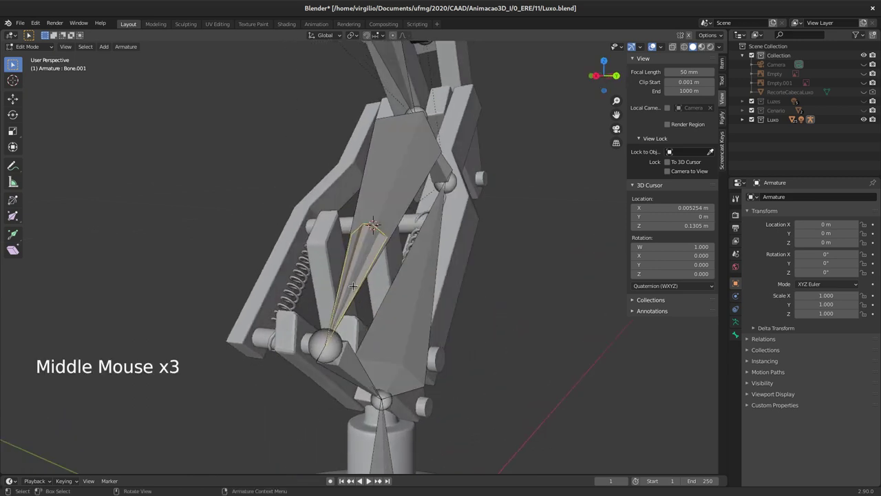
pyautogui.press('F2')
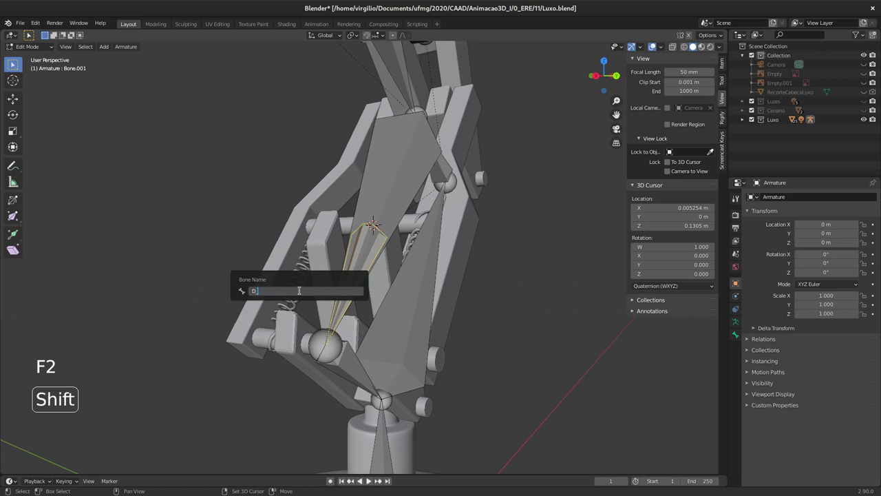
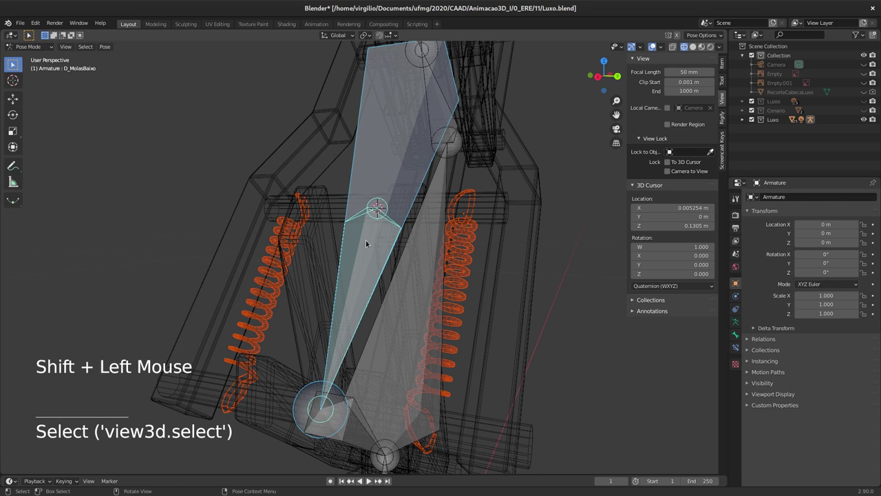
# Parent the lower springs to the D_MolasBaixo bone
pyautogui.press('r')
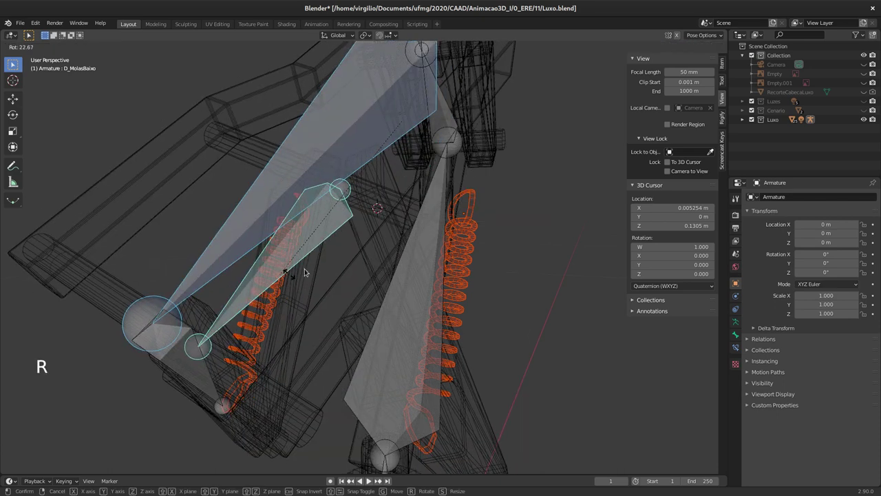
pyautogui.press('Escape')
pyautogui.click(358, 176)
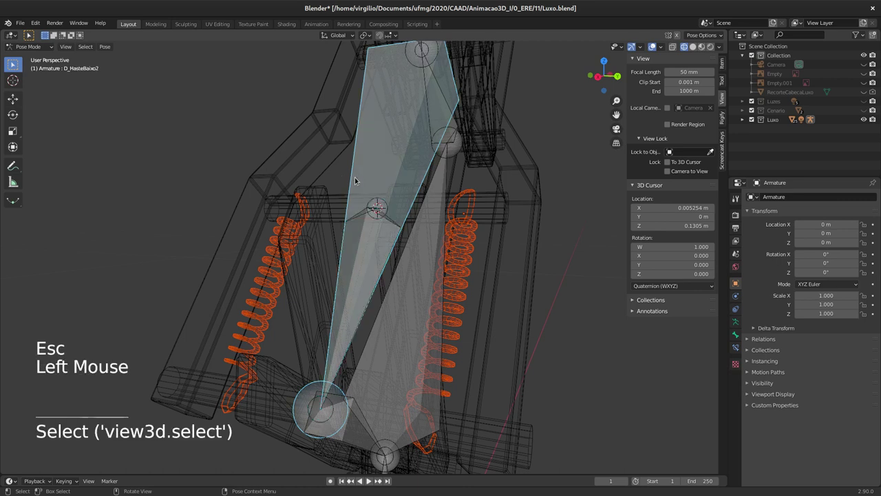
pyautogui.click(367, 223)
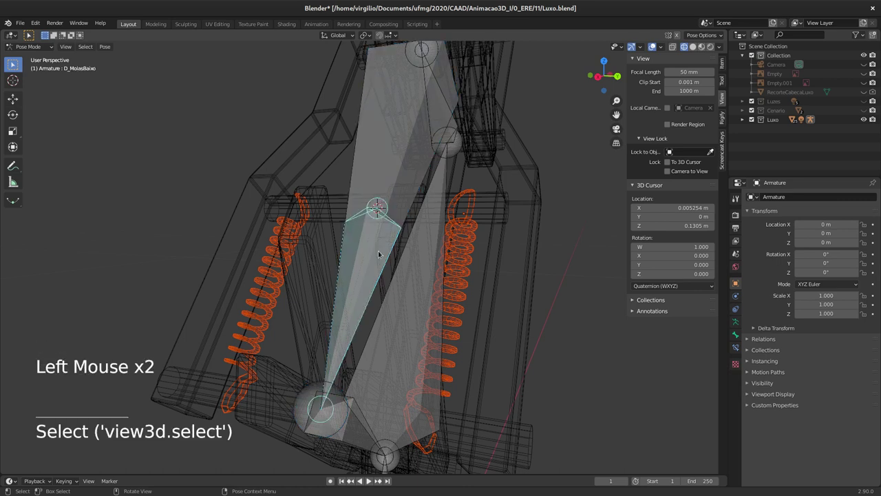
pyautogui.press('ctrl+p')
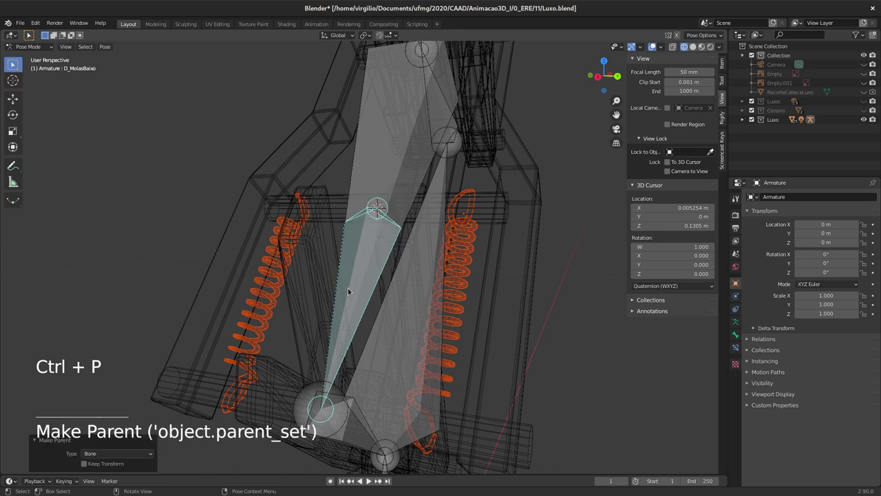
# Test-rotate D_MolasBaixo to confirm the springs follow, then show the lamp shaded
pyautogui.middleClick(356, 339)
pyautogui.middleClick(350, 332)
pyautogui.press('r')
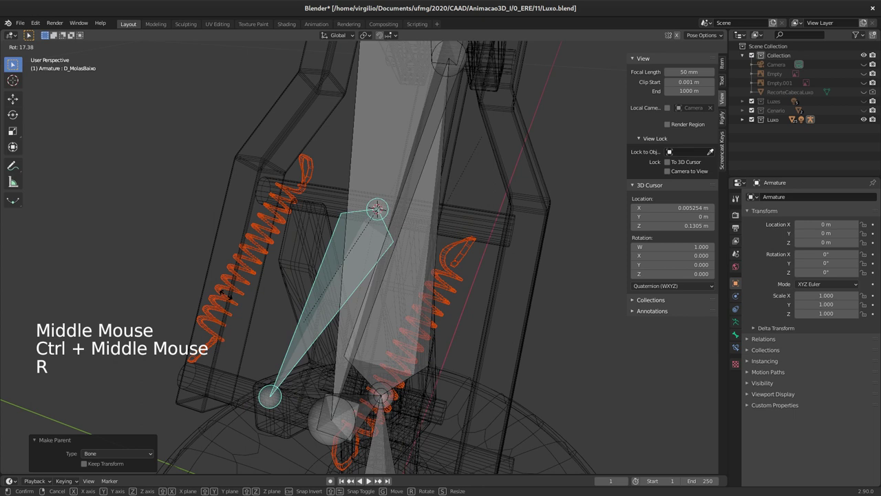
pyautogui.press('z')
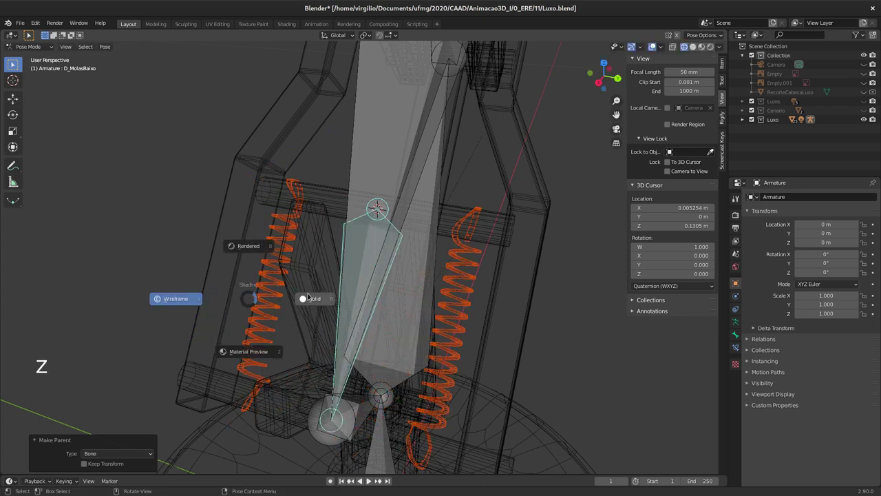
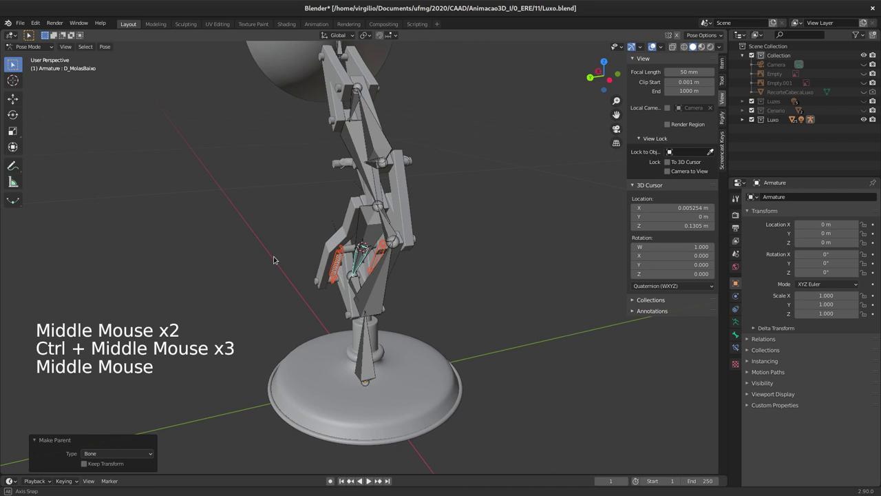
# Orbit the view to inspect the whole lamp from varied angles
pyautogui.middleClick(414, 242)
pyautogui.middleClick(431, 285)
pyautogui.middleClick(421, 281)
pyautogui.middleClick(425, 329)
pyautogui.middleClick(401, 289)
pyautogui.middleClick(406, 287)
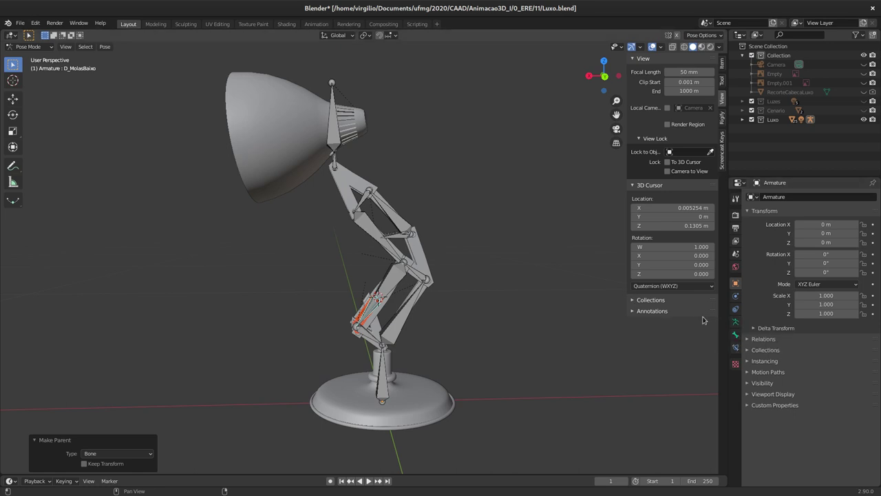
pyautogui.middleClick(359, 290)
pyautogui.middleClick(376, 295)
pyautogui.middleClick(406, 295)
pyautogui.middleClick(407, 289)
pyautogui.middleClick(467, 275)
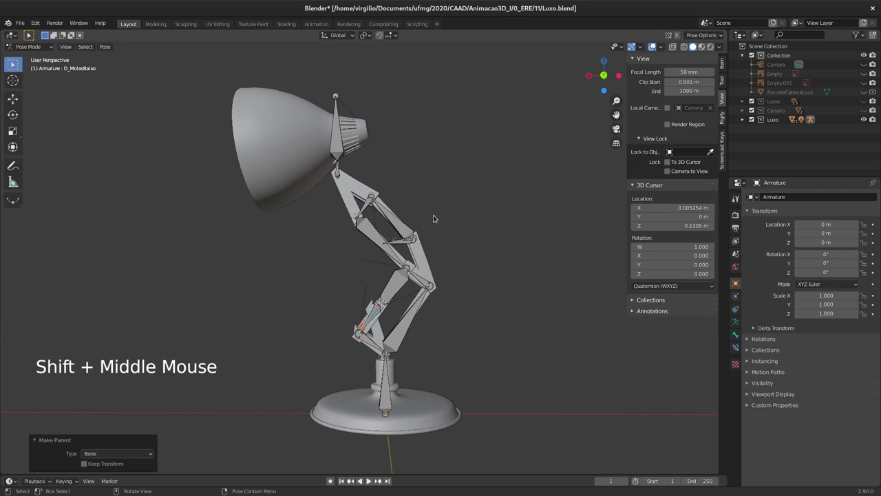
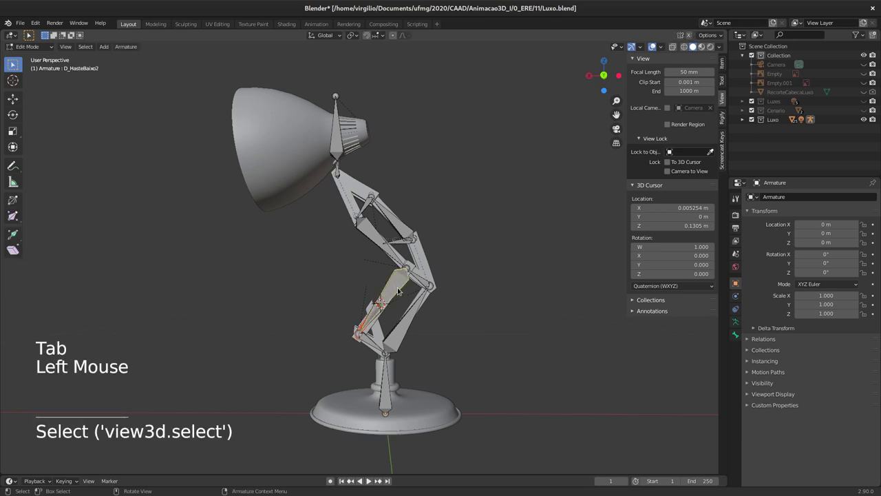
# Test-rotate D_HasteBaixo2 and then D_HasteBaixo1 in pose mode to see the lower arm tilt
pyautogui.press('Tab')
pyautogui.press('r')
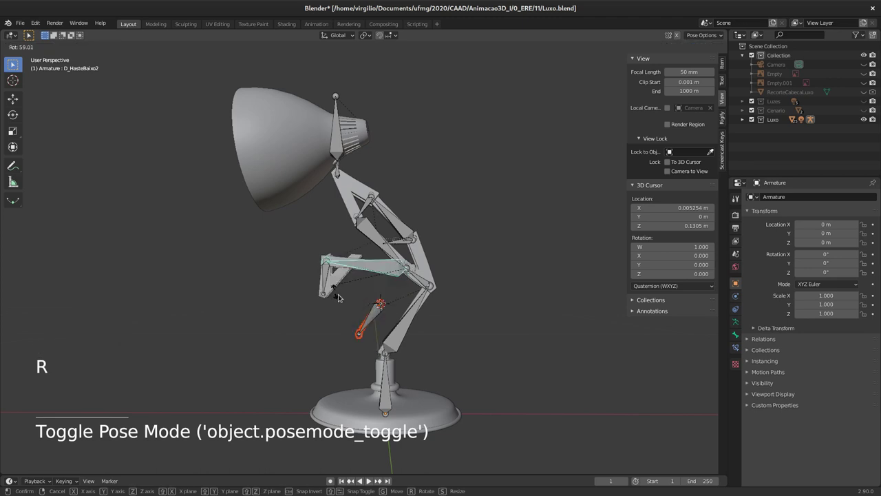
pyautogui.click(405, 323)
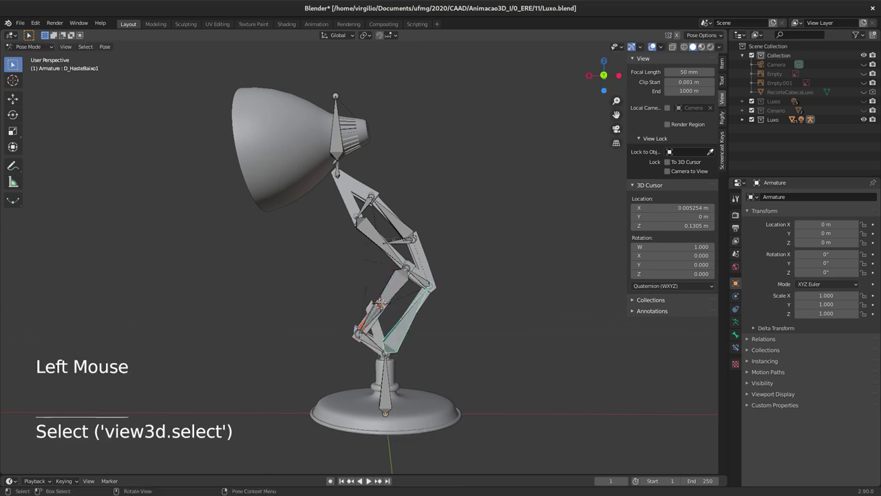
pyautogui.press('r')
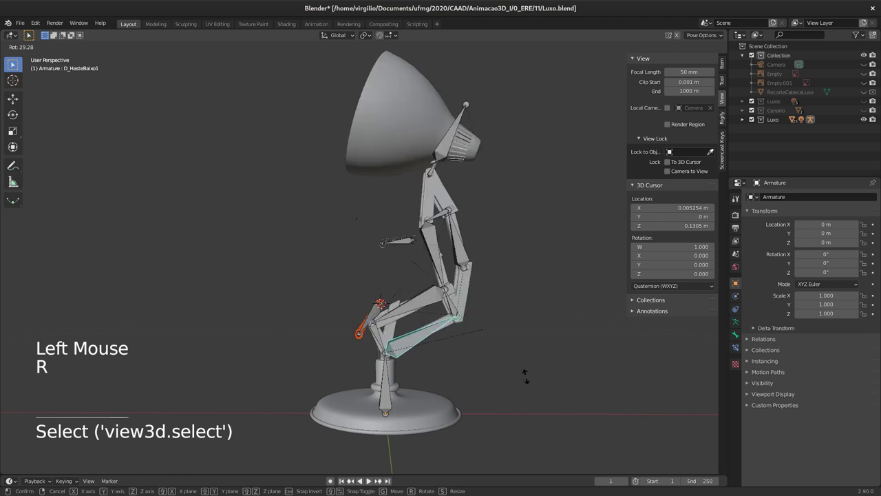
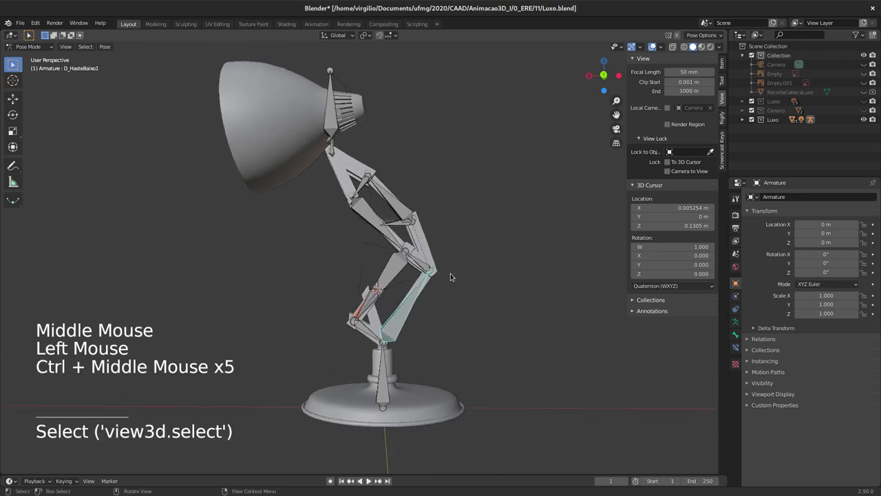
pyautogui.press('r')
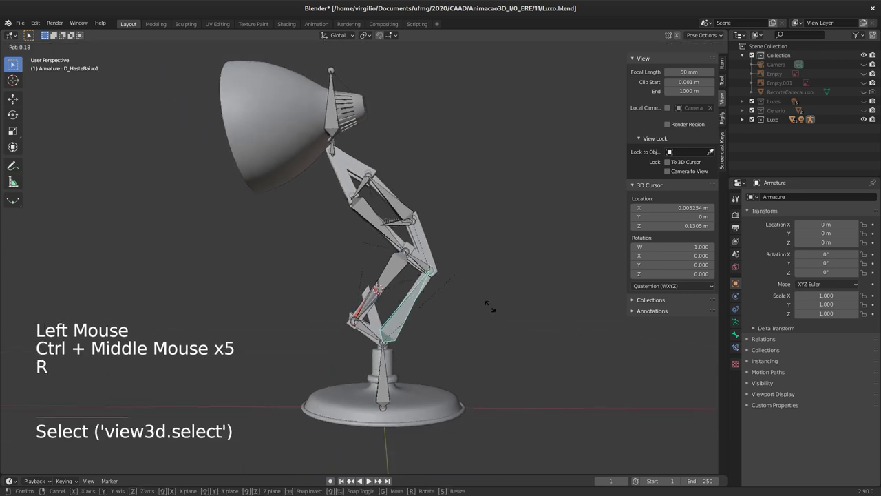